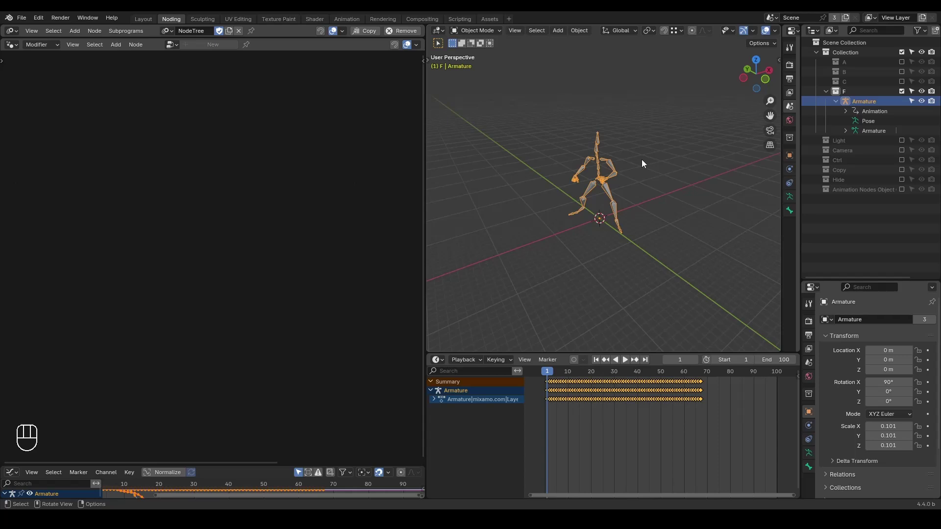
# Preview the original armature's dance animation in the viewport and return to frame 1.
pyautogui.press('ctrl+shift+alt+w')
pyautogui.press('ctrl+shift+alt+q')
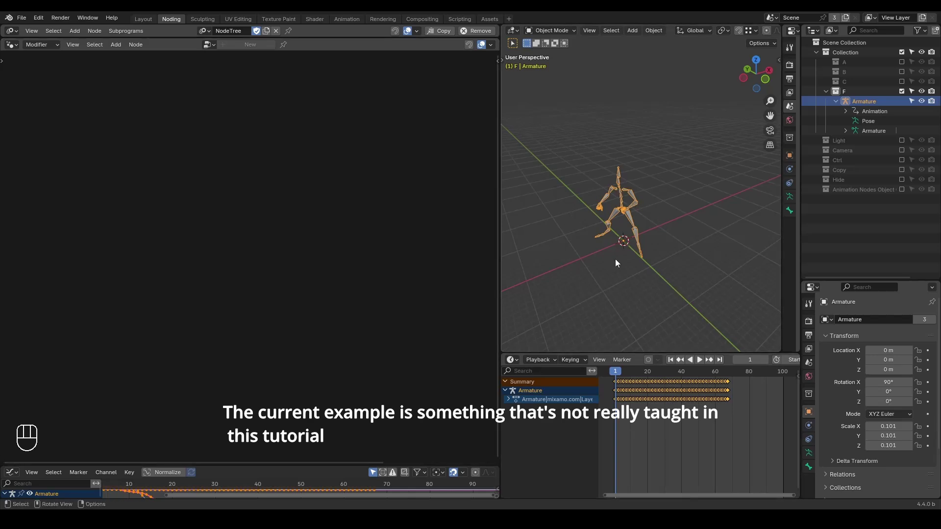
pyautogui.click(635, 220)
pyautogui.rightClick(635, 219)
pyautogui.press('space')
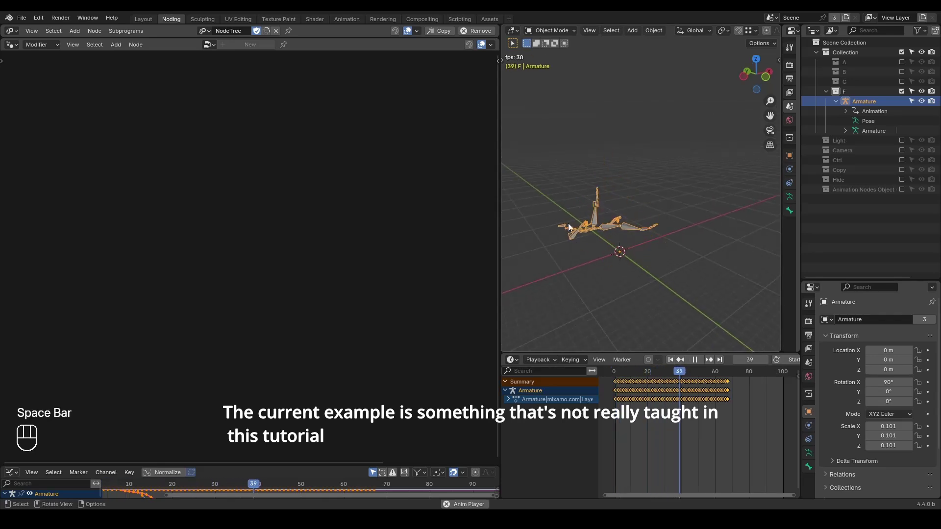
pyautogui.press('space')
pyautogui.press('space')
pyautogui.press('shift+space')
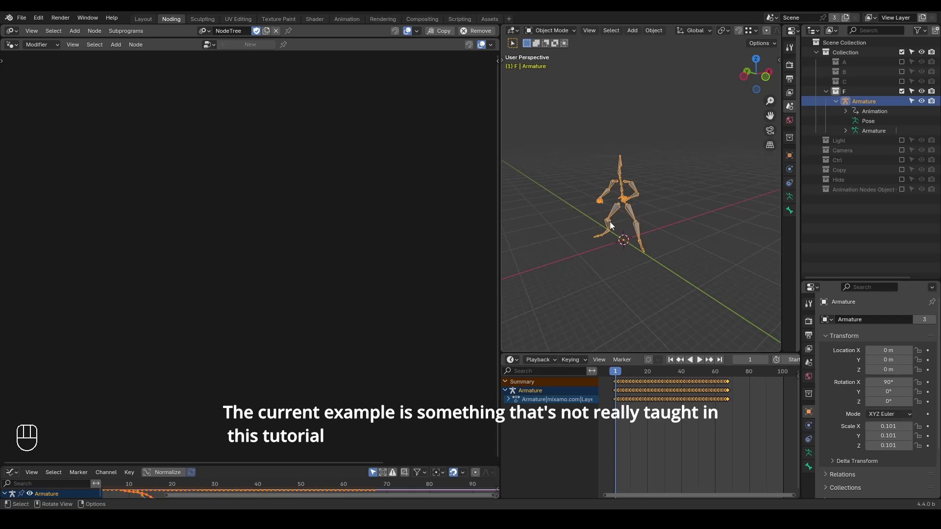
pyautogui.press('space')
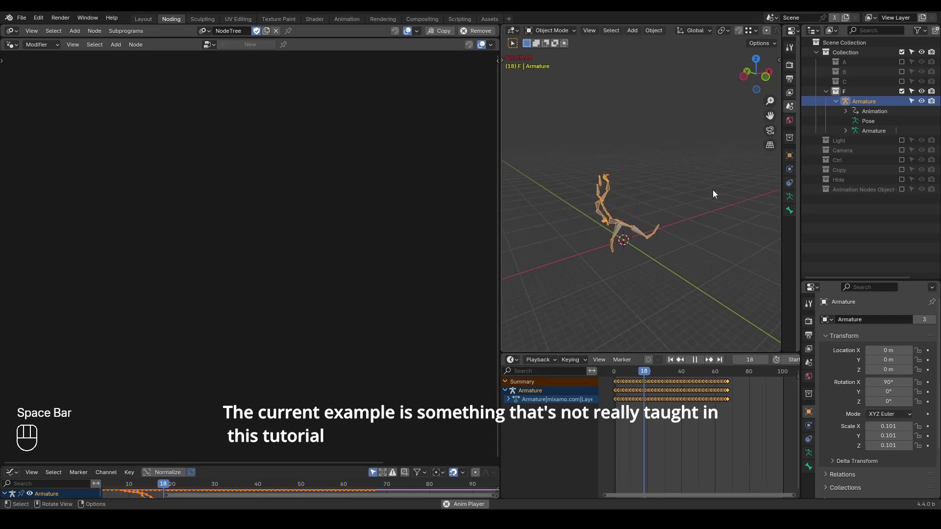
pyautogui.press('space')
pyautogui.press('shift+space')
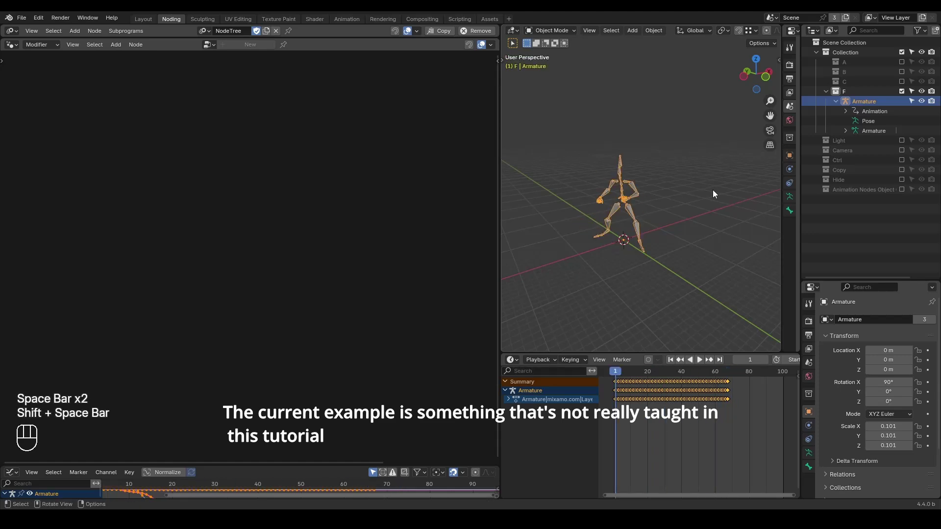
# Expand, inspect and collapse the armature's individual bone animation channels.
pyautogui.click(512, 399)
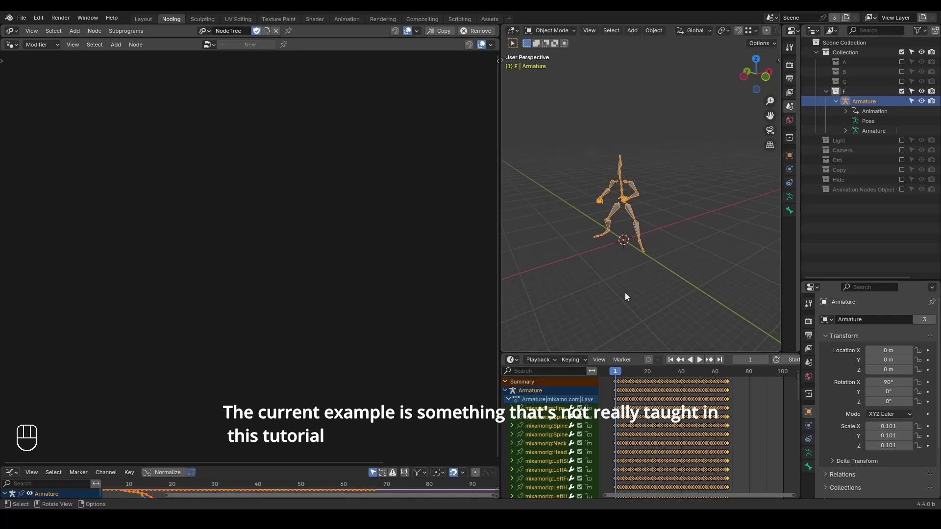
pyautogui.click(508, 390)
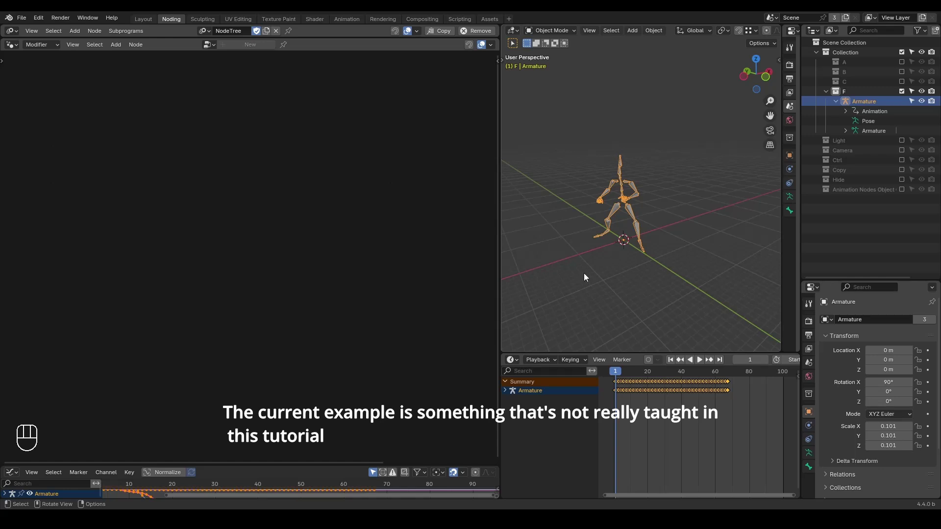
pyautogui.press('ctrl+shift+alt+w')
pyautogui.press('ctrl+shift+alt+q')
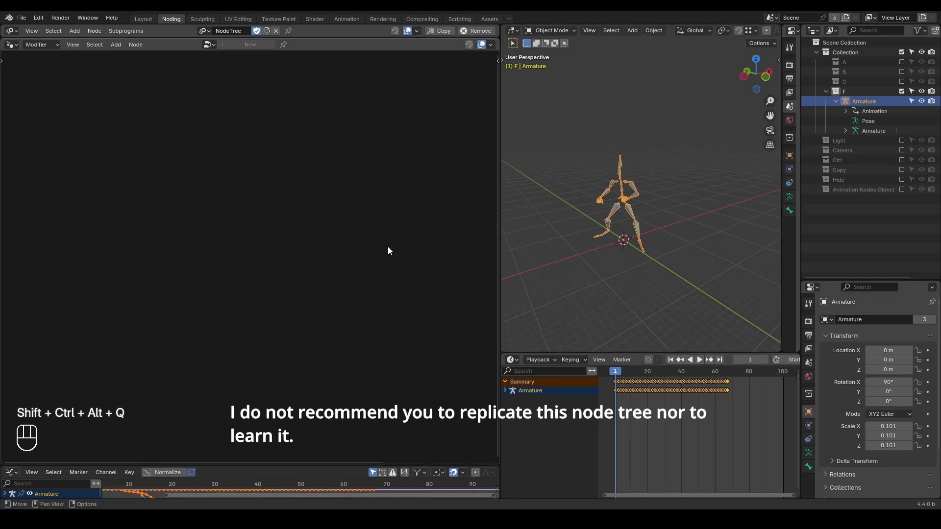
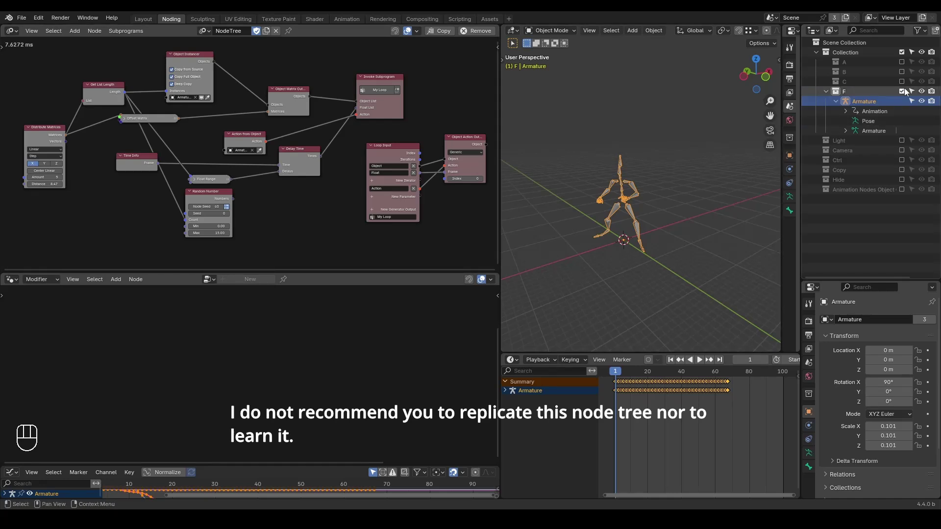
# Exclude collection F and enable Animation Nodes Object so the armature copies play instead.
pyautogui.click(908, 90)
pyautogui.click(906, 154)
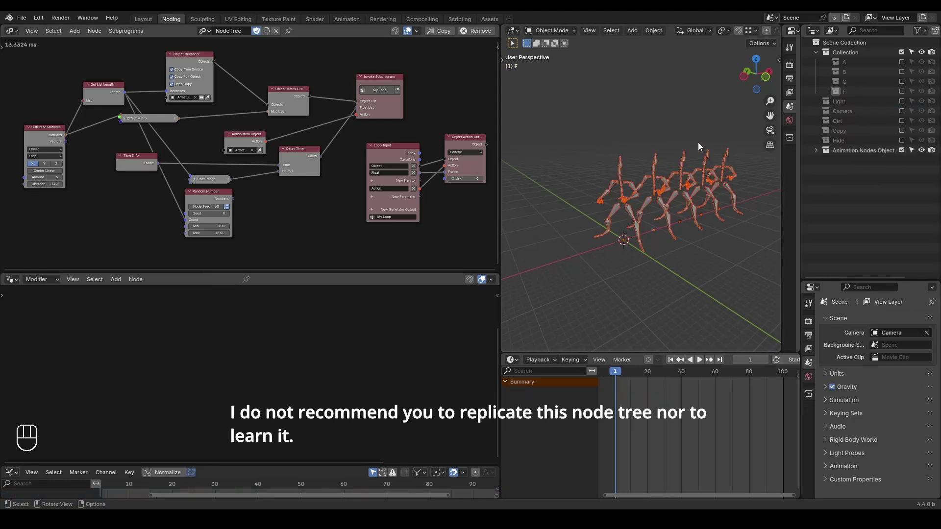
pyautogui.press('space')
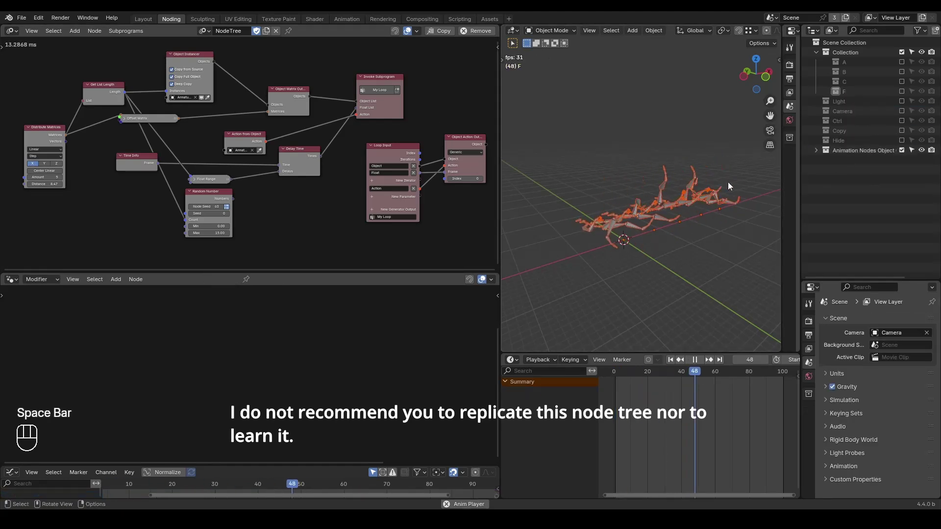
pyautogui.press('space')
pyautogui.press('shift+space')
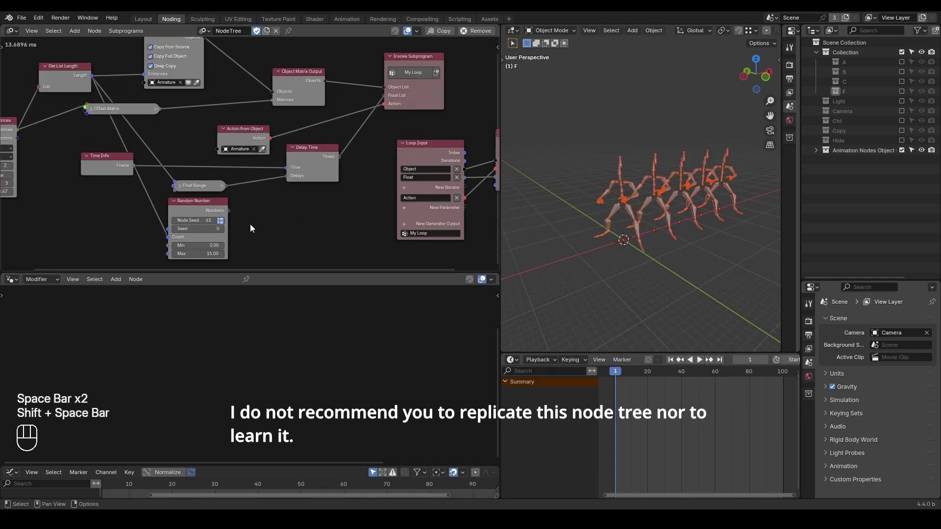
# Set Distribute Matrices Amount to 14 and play the row of randomly delayed dancing copies.
pyautogui.click(258, 198)
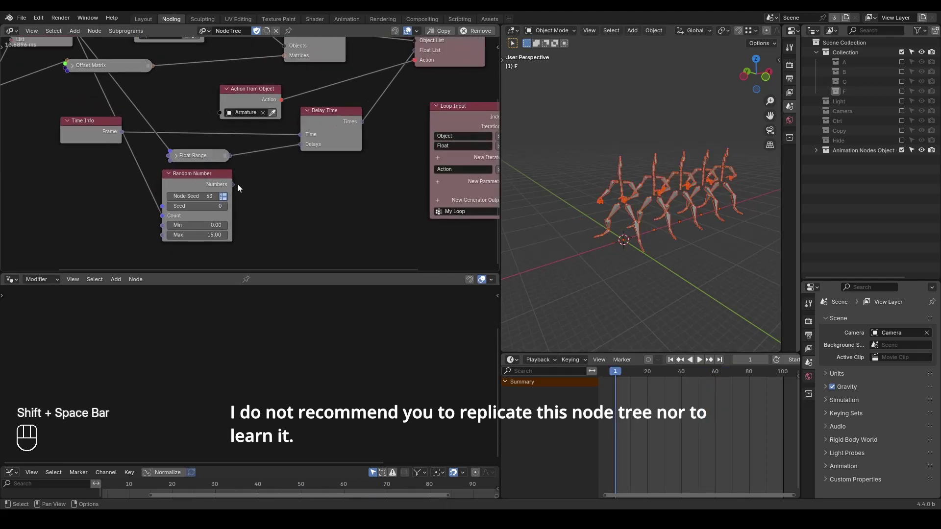
pyautogui.moveTo(237, 187); pyautogui.dragTo(255, 176)
pyautogui.click(309, 149)
pyautogui.press('shift+space')
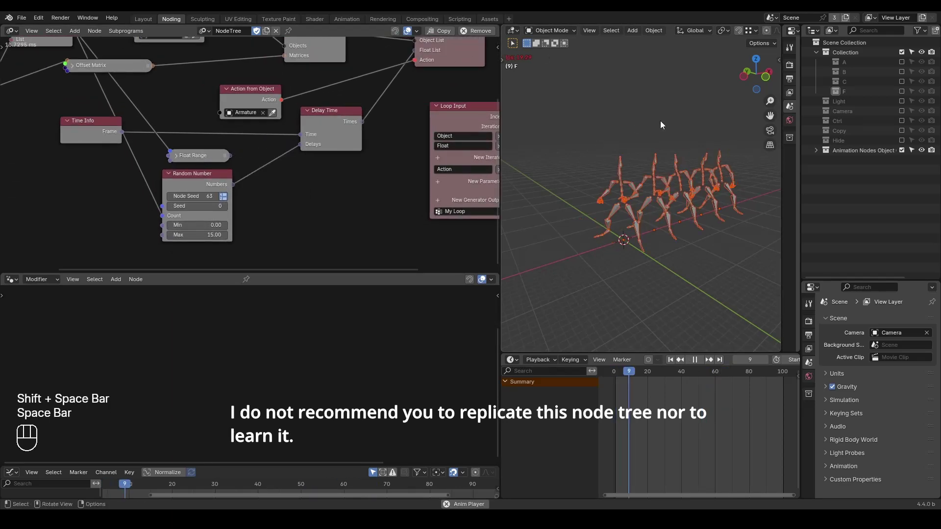
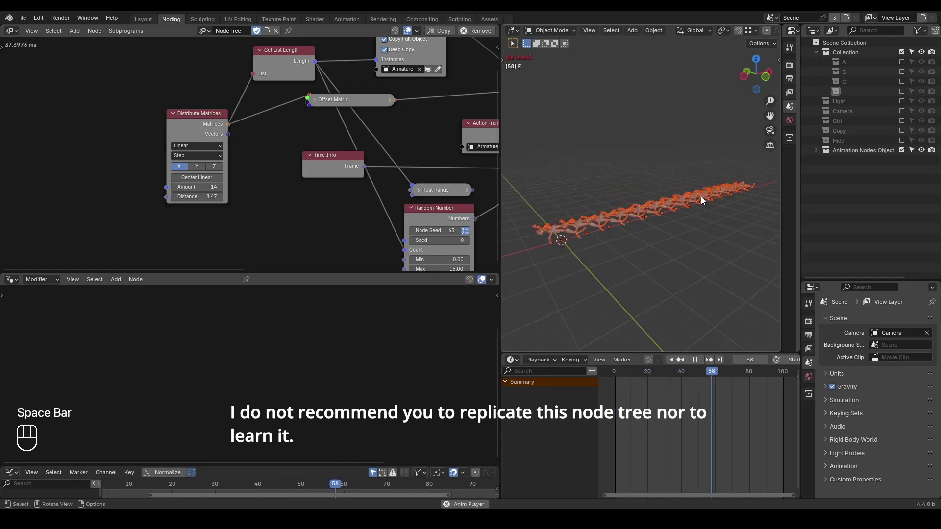
pyautogui.press('space')
pyautogui.press('shift+space')
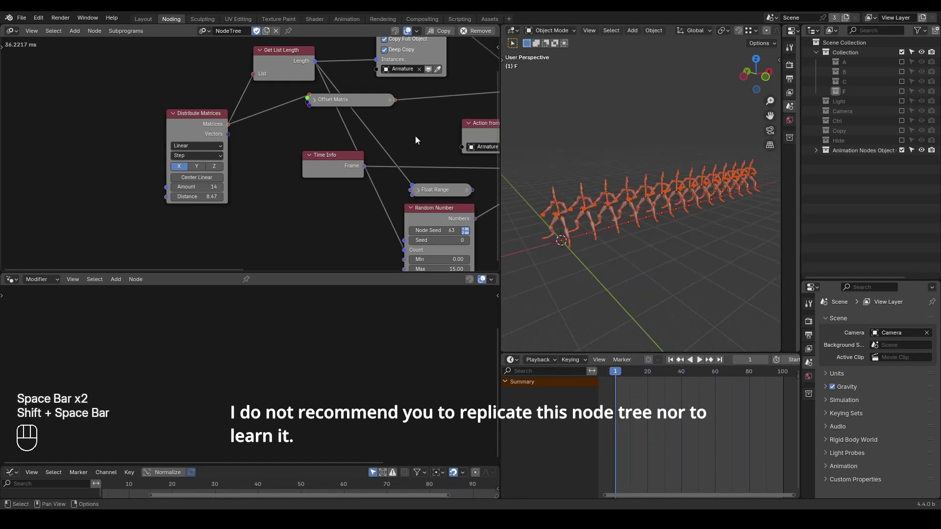
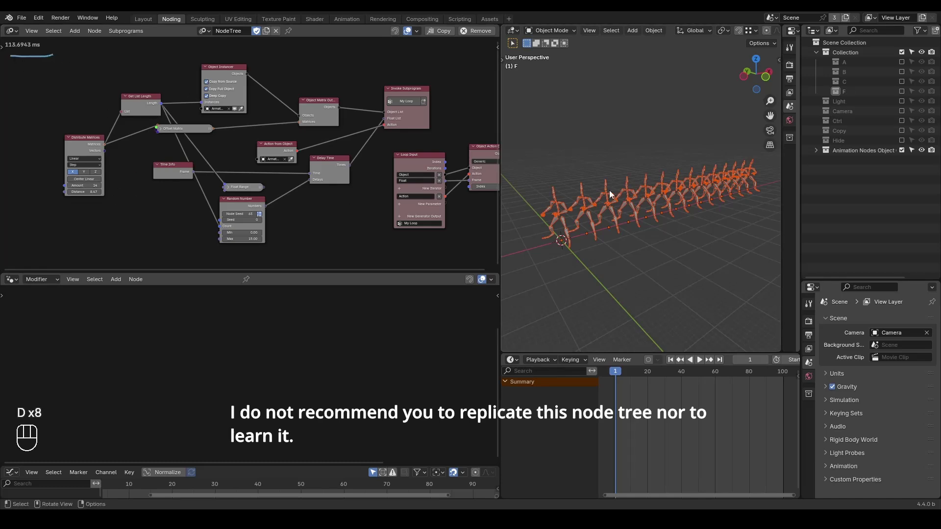
# Expand then collapse the Offset Matrix node and join the node editor area away.
pyautogui.middleClick(363, 116)
pyautogui.moveTo(463, 57); pyautogui.dragTo(23, 233)
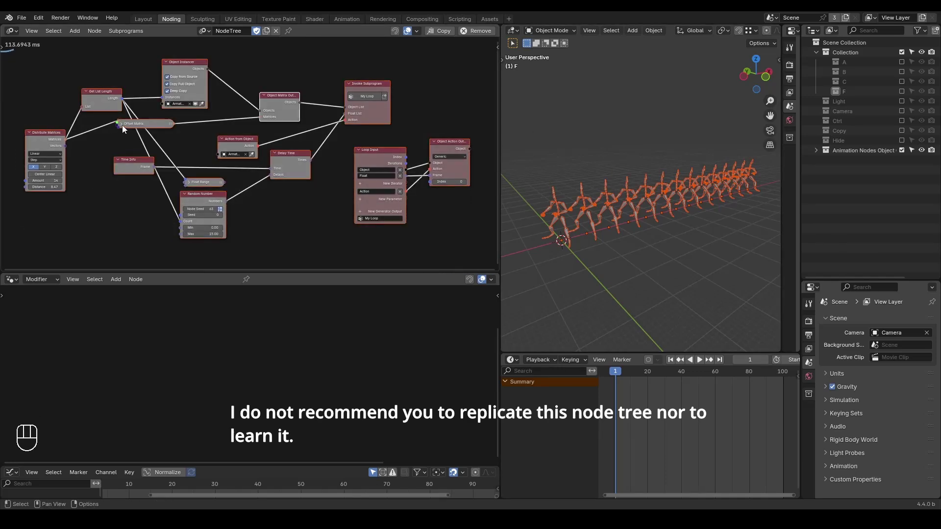
pyautogui.click(126, 126)
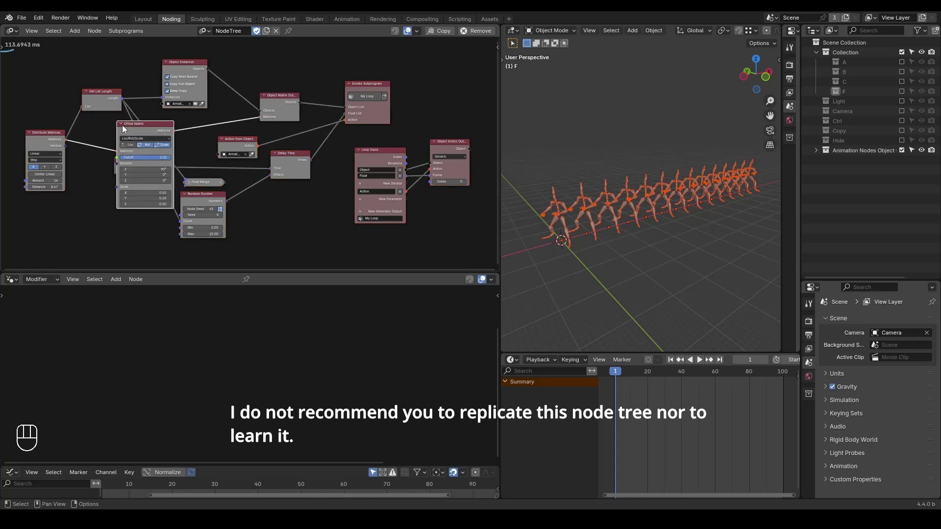
pyautogui.click(126, 127)
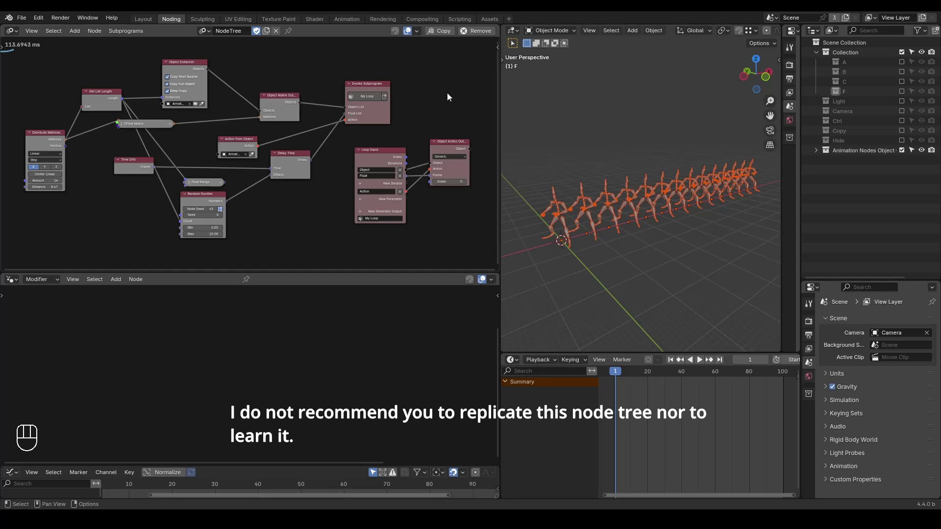
pyautogui.moveTo(473, 55); pyautogui.dragTo(12, 250)
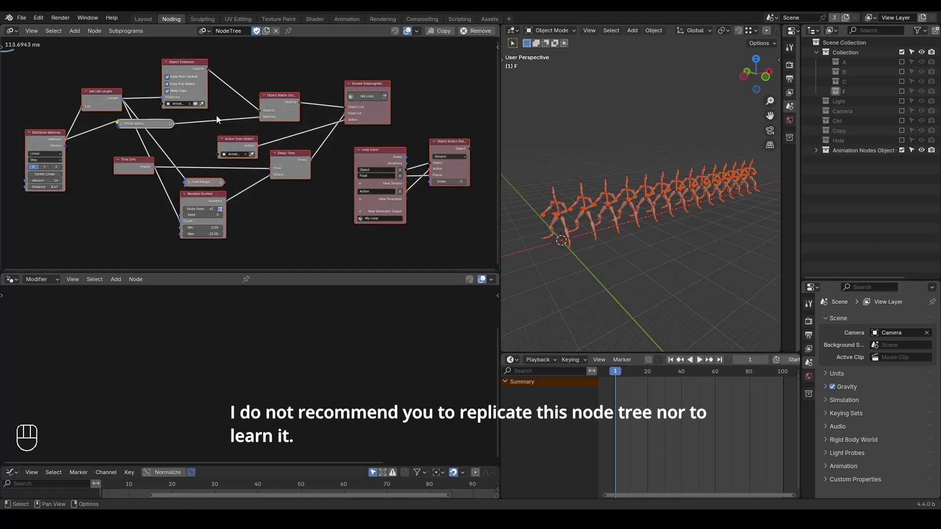
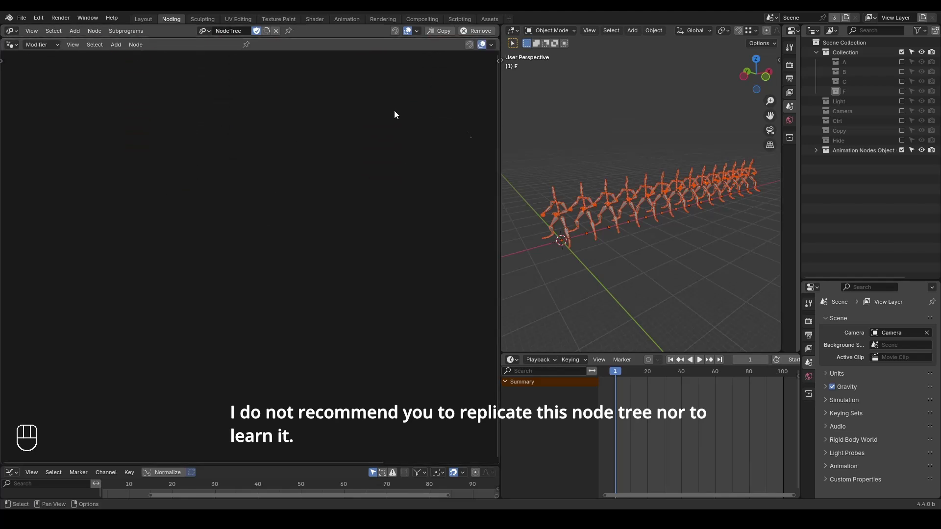
# Enable collection A and select its Plane object to work in the 01. Delay tree.
pyautogui.click(901, 152)
pyautogui.click(906, 65)
pyautogui.moveTo(554, 246); pyautogui.dragTo(627, 209)
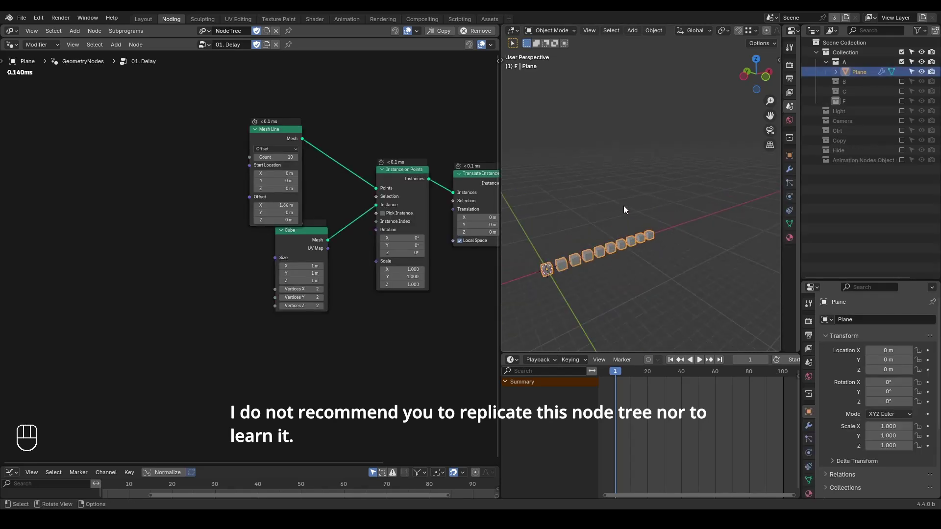
pyautogui.press('ctrl+shift+alt+w')
pyautogui.press('ctrl+shift+alt+q')
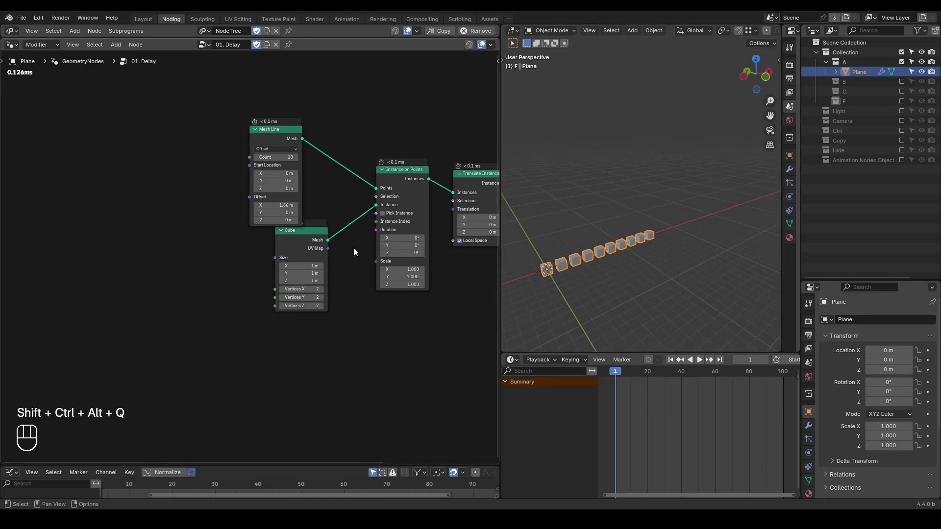
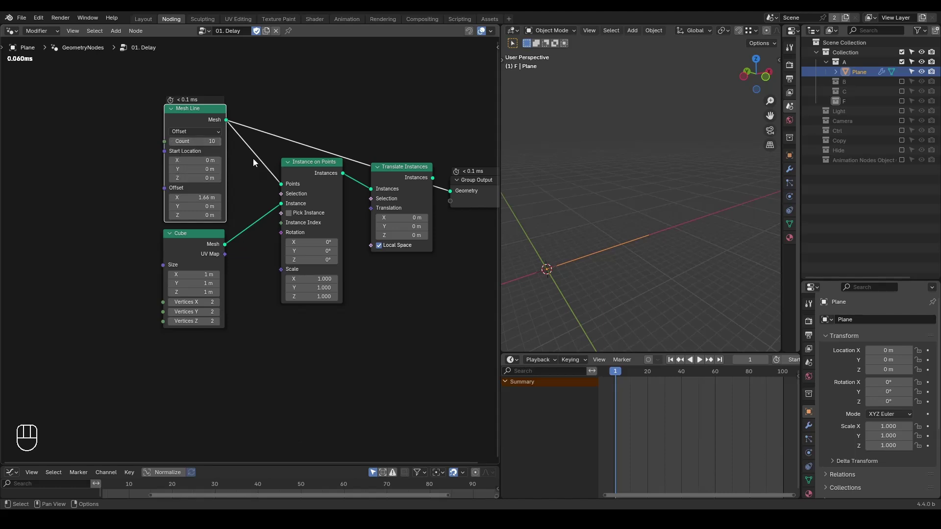
# Preview the mesh line points, then test Translate Instances Z and reset it to 0.
pyautogui.click(310, 169)
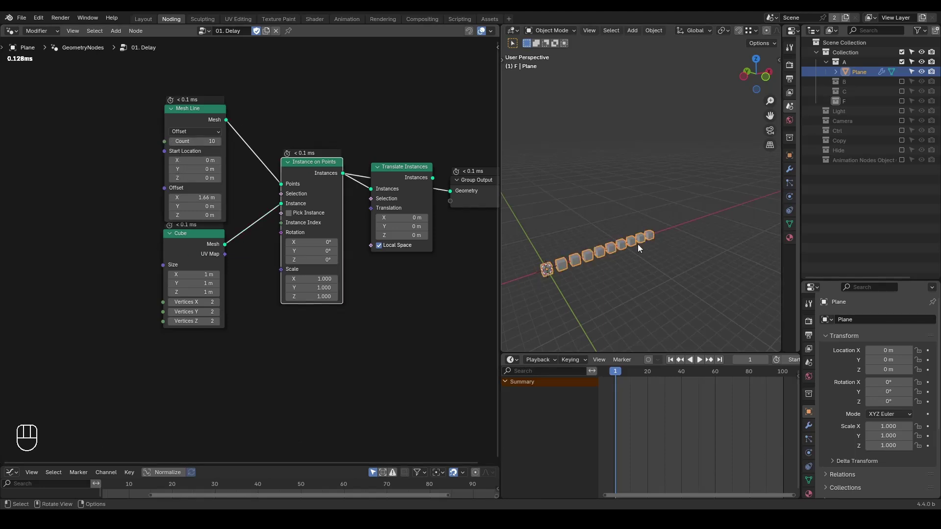
pyautogui.click(407, 181)
pyautogui.middleClick(448, 221)
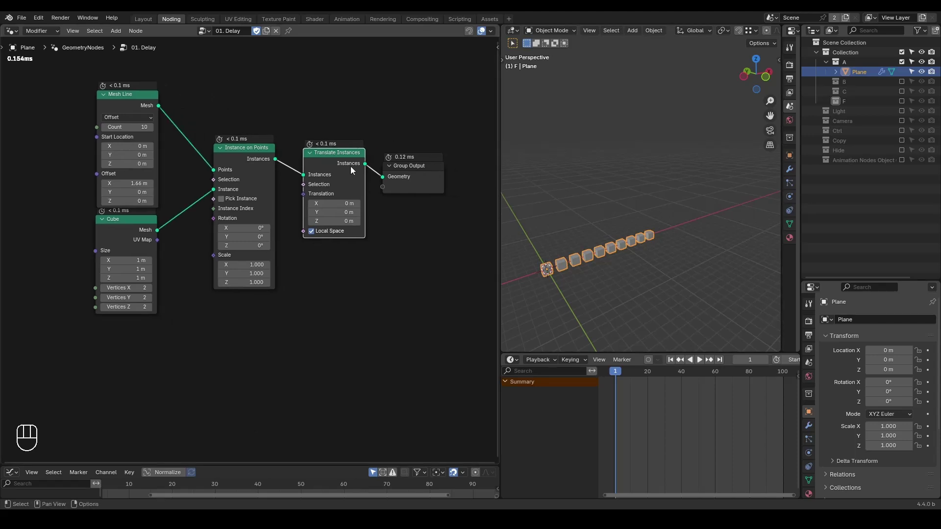
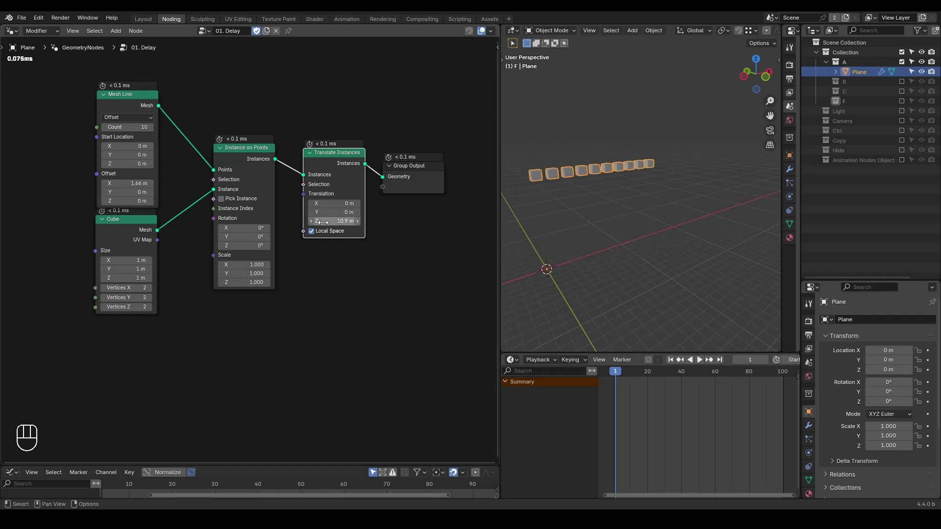
pyautogui.press('w')
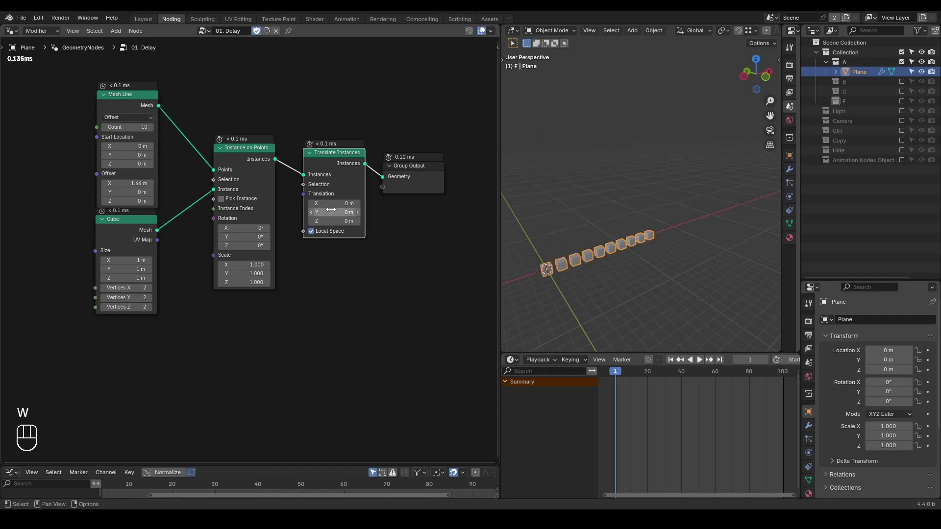
pyautogui.moveTo(338, 221); pyautogui.dragTo(404, 208)
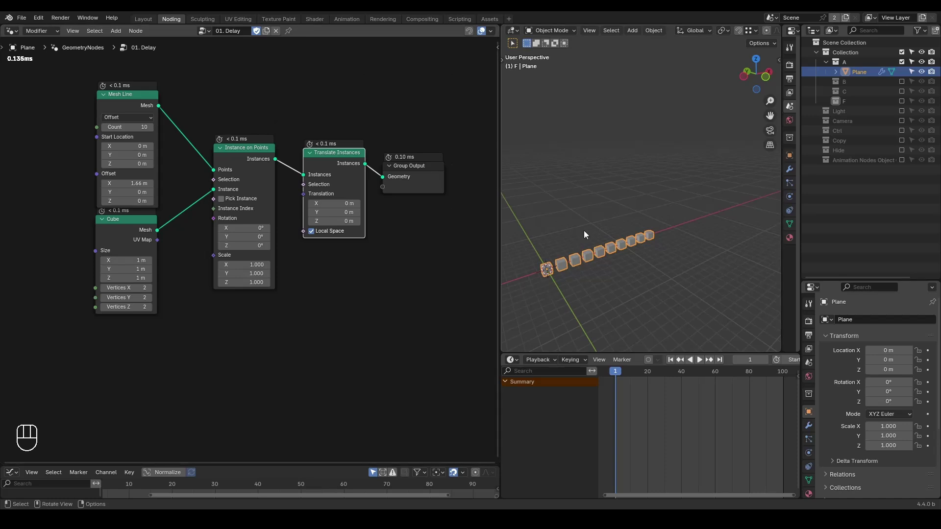
pyautogui.click(341, 222)
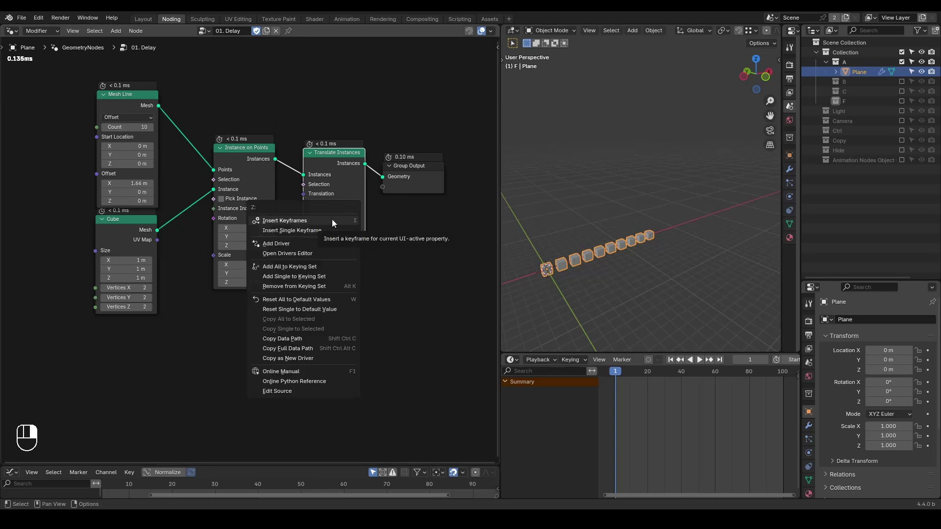
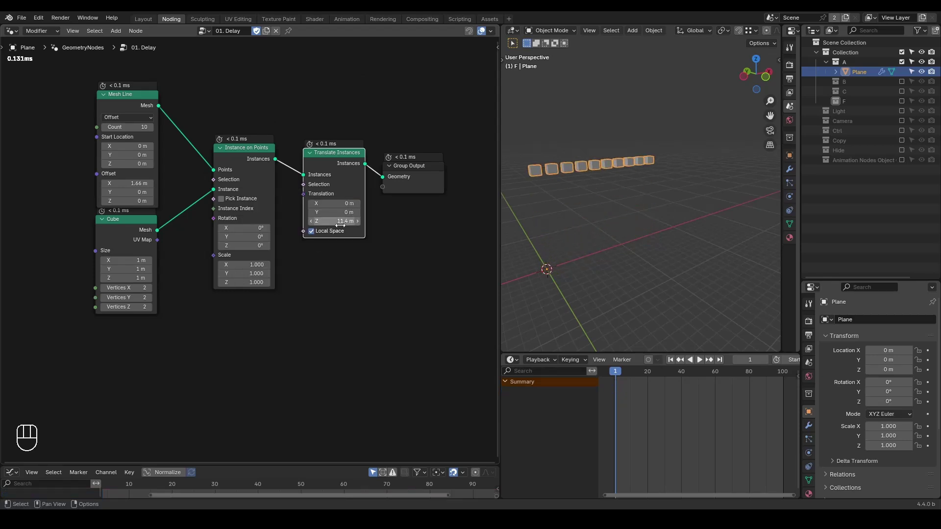
pyautogui.press('w')
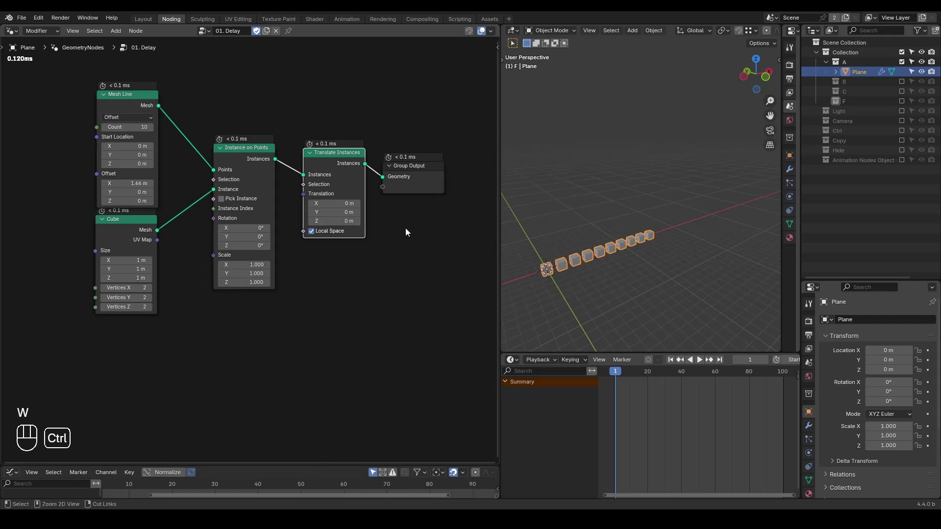
pyautogui.press('ctrl+shift+alt+w')
# Move Translate Instances right and feed a Value node through Combine XYZ into Translation Z.
pyautogui.press('ctrl+shift+alt+q')
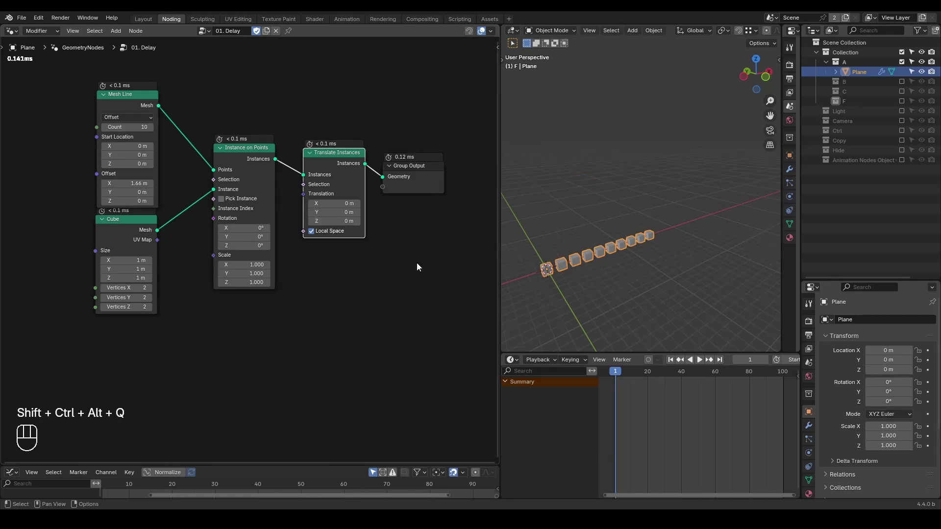
pyautogui.middleClick(419, 267)
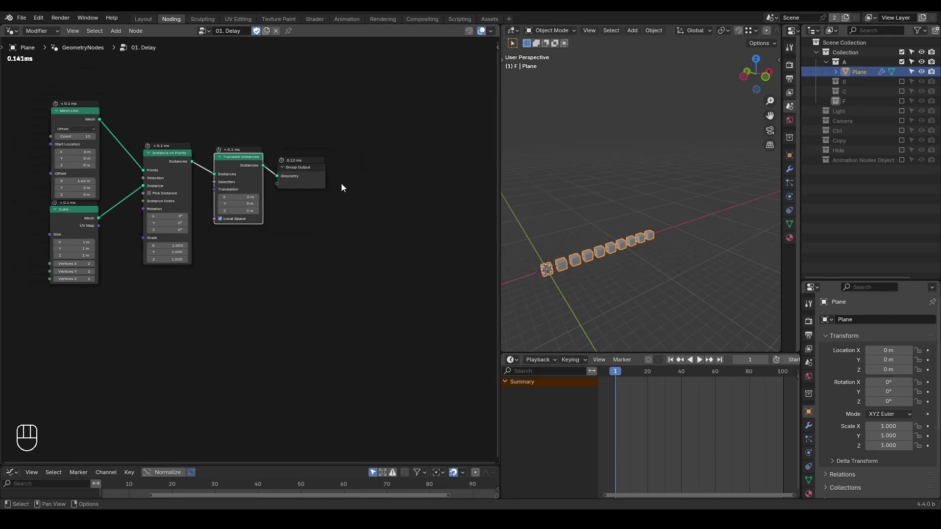
pyautogui.click(249, 215)
pyautogui.press('g')
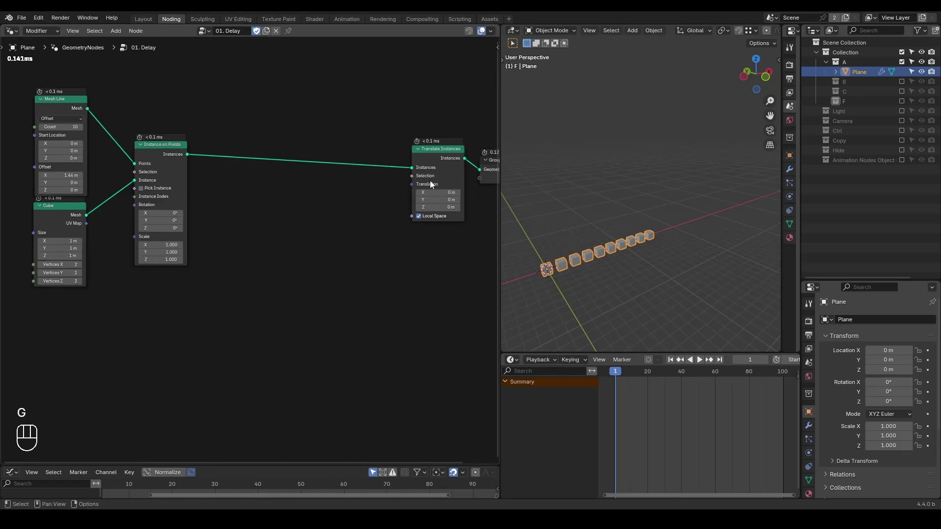
pyautogui.moveTo(416, 188); pyautogui.dragTo(381, 220)
pyautogui.middleClick(359, 281)
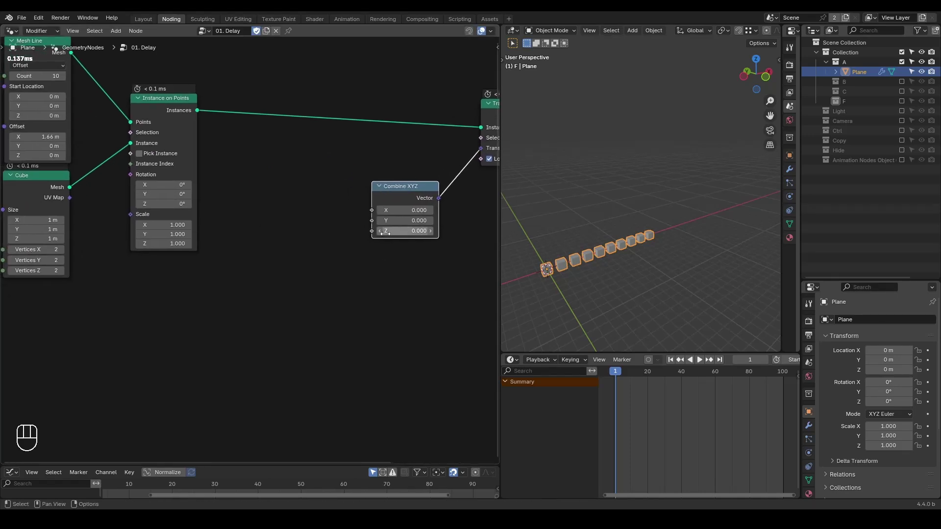
pyautogui.press('ctrl+a')
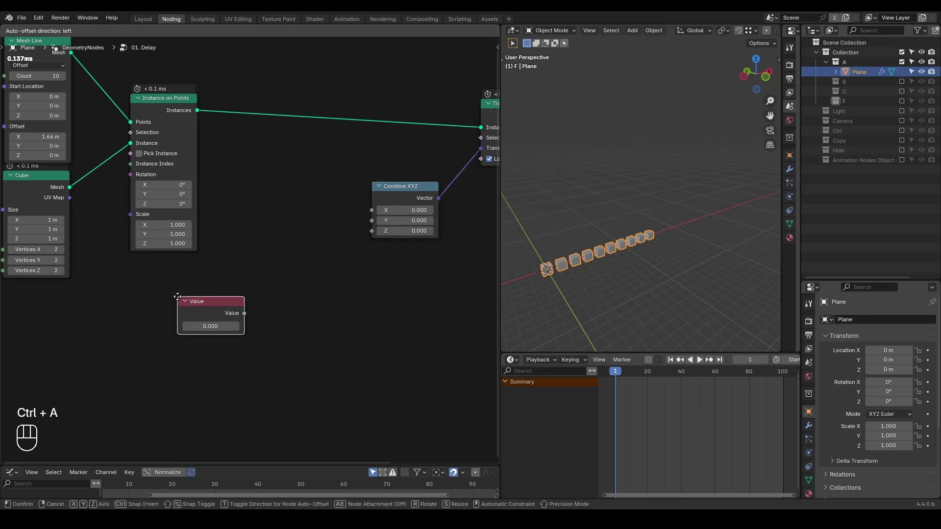
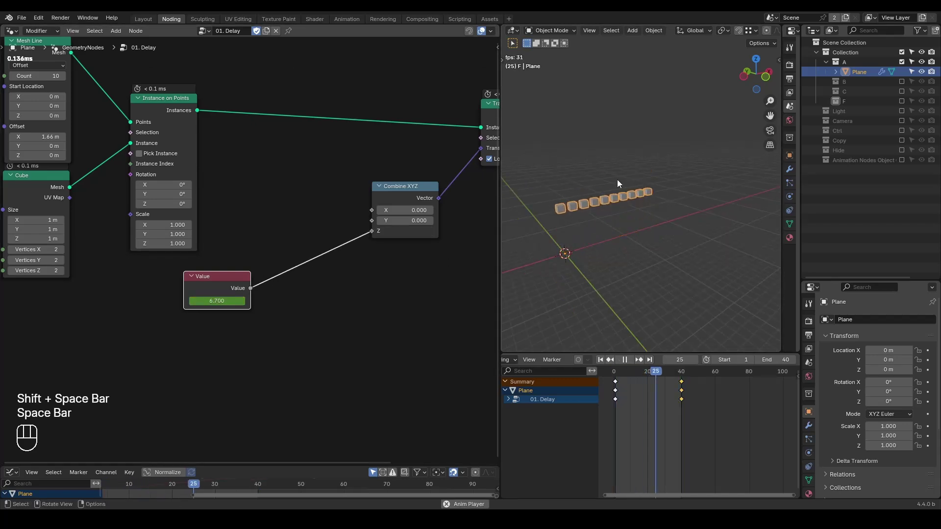
# Keyframe the Value over the timeline and play back so the whole cube row rises.
pyautogui.press('space')
pyautogui.press('shift+space')
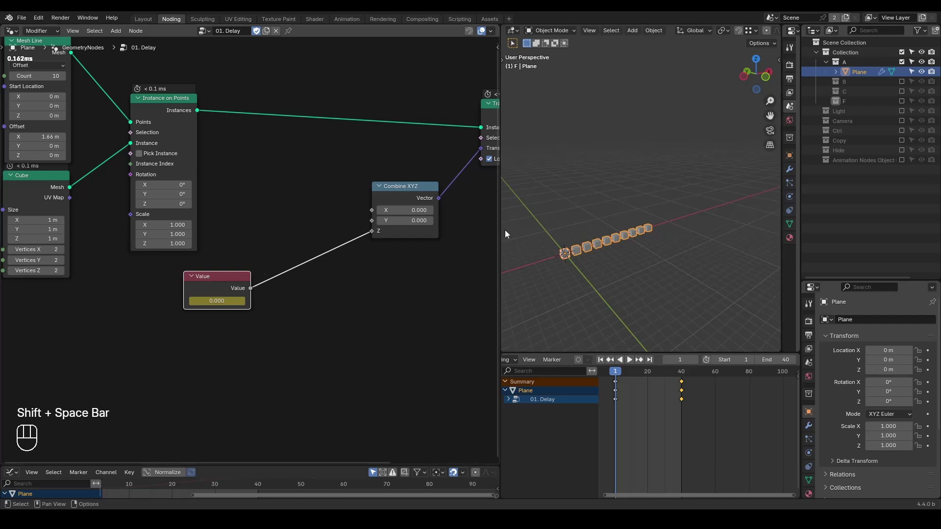
pyautogui.press('space')
pyautogui.press('space')
pyautogui.press('ctrl+a')
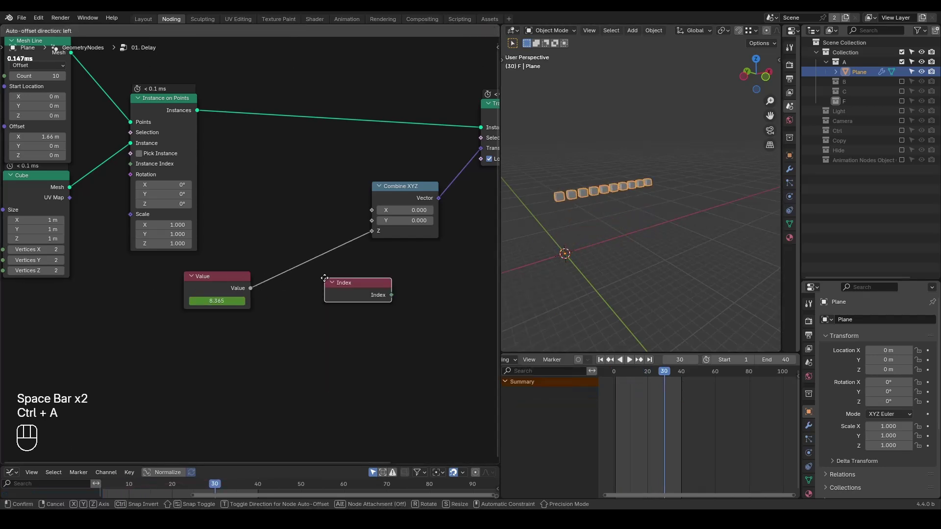
# Insert Subtract (Value minus Index) and Clamp Min 0 Max 10 before Combine XYZ Z.
pyautogui.middleClick(655, 176)
pyautogui.middleClick(631, 177)
pyautogui.press('d')
pyautogui.press('d')
pyautogui.press('d')
pyautogui.click(567, 140)
pyautogui.click(595, 137)
pyautogui.moveTo(611, 151); pyautogui.dragTo(617, 155)
pyautogui.press('d')
pyautogui.moveTo(252, 289); pyautogui.dragTo(305, 294)
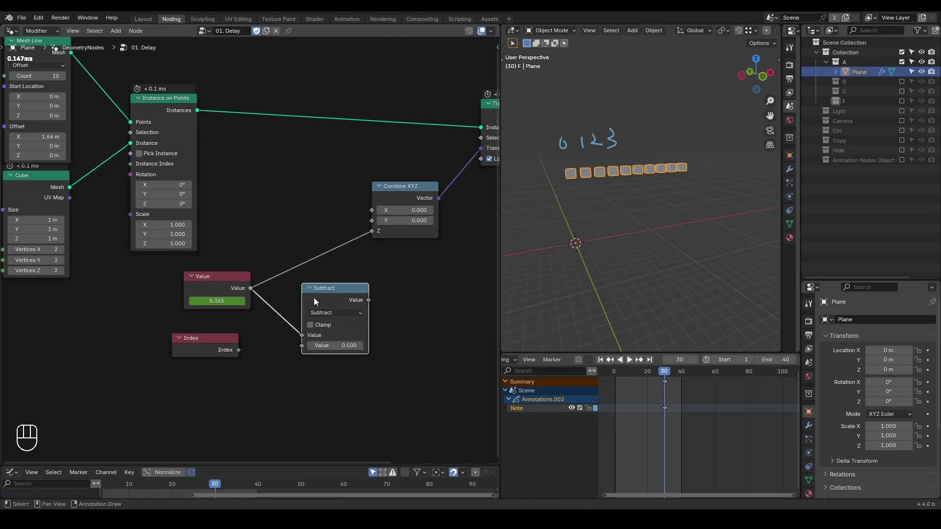
pyautogui.click(327, 303)
pyautogui.moveTo(242, 352); pyautogui.dragTo(287, 313)
# Rekey the Value and play back the staggered cube rise with annotation sketches.
pyautogui.click(632, 206)
pyautogui.rightClick(632, 205)
pyautogui.press('shift+space')
pyautogui.press('space')
pyautogui.press('space')
pyautogui.press('d')
pyautogui.press('d')
pyautogui.press('d')
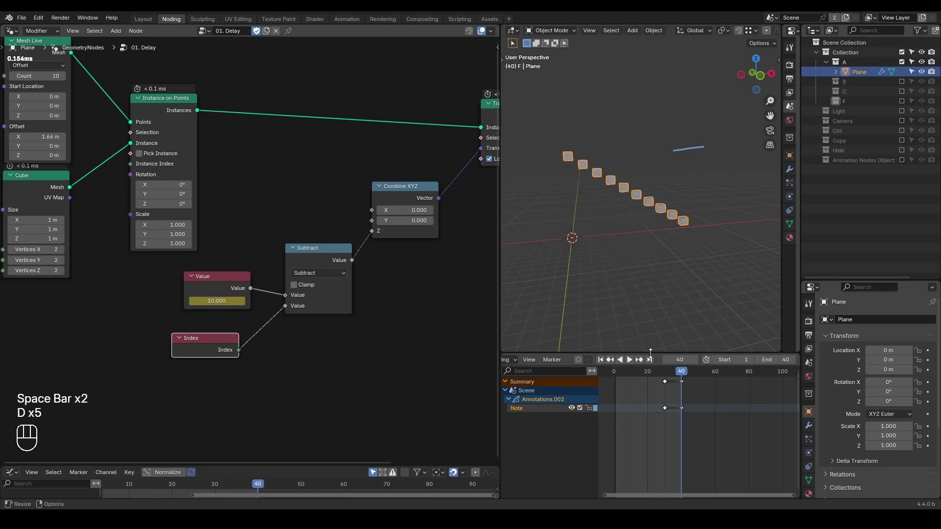
pyautogui.press('d')
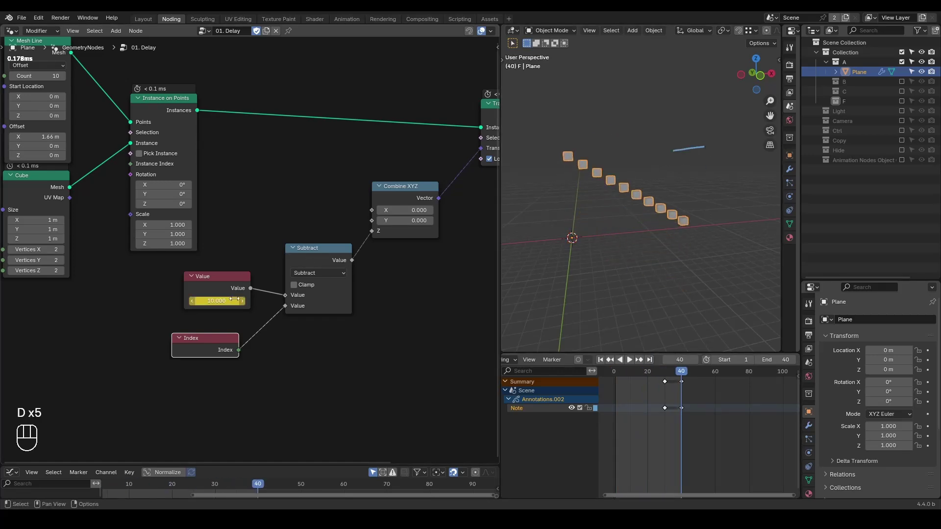
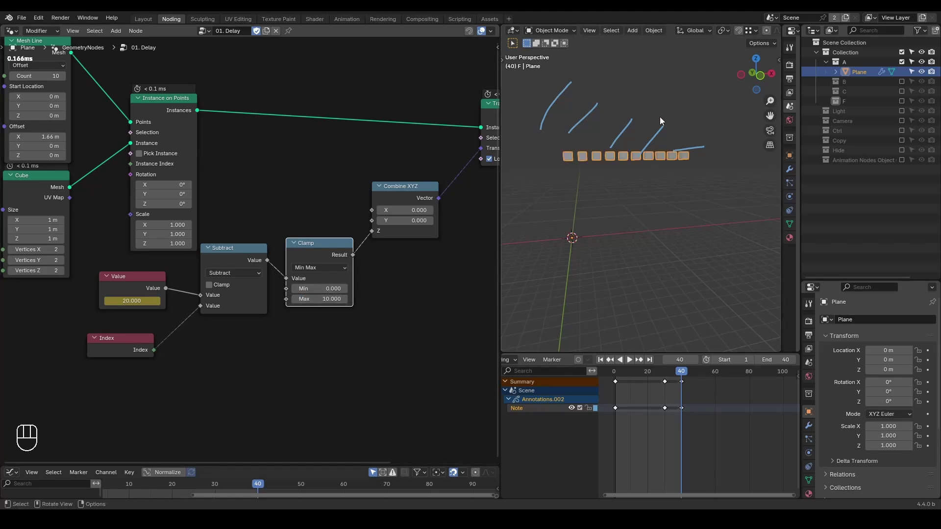
pyautogui.press('shift+space')
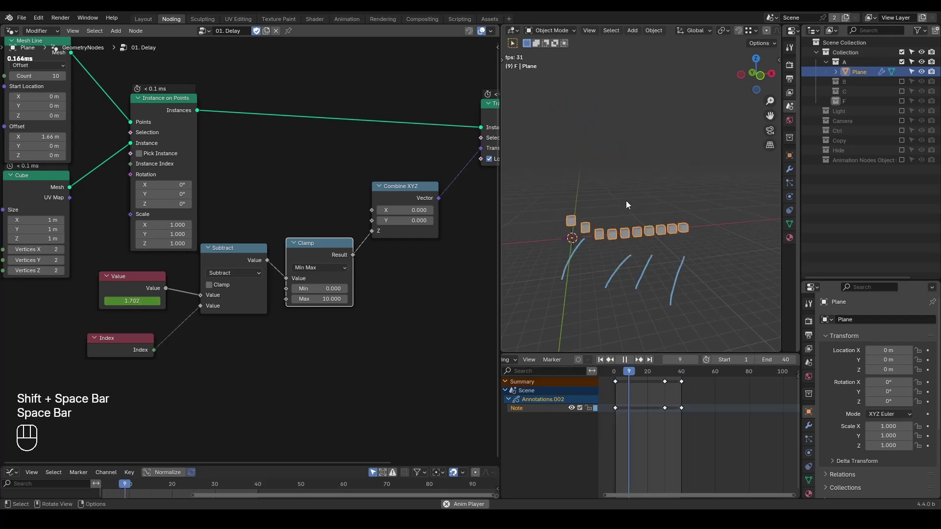
pyautogui.press('space')
pyautogui.press('shift+space')
# Replay the staggered rise and erase the drawn annotation strokes.
pyautogui.press('ctrl+shift+alt+w')
pyautogui.press('ctrl+shift+alt+q')
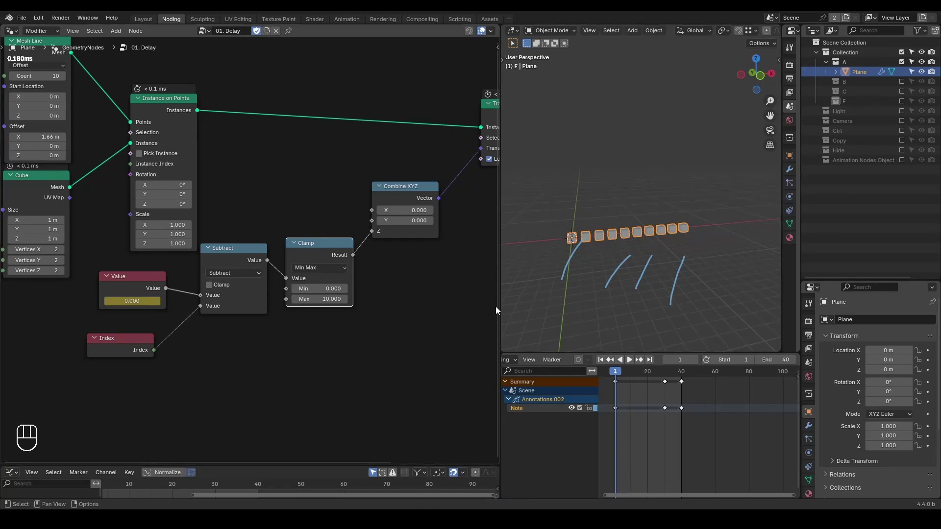
pyautogui.press('space')
pyautogui.press('space')
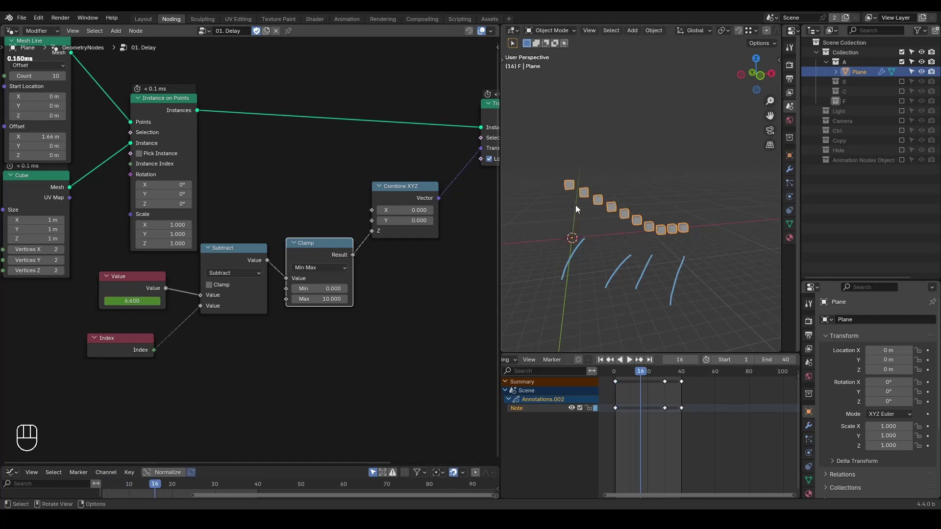
pyautogui.press('d')
pyautogui.press('d')
pyautogui.press('d')
pyautogui.click(578, 152)
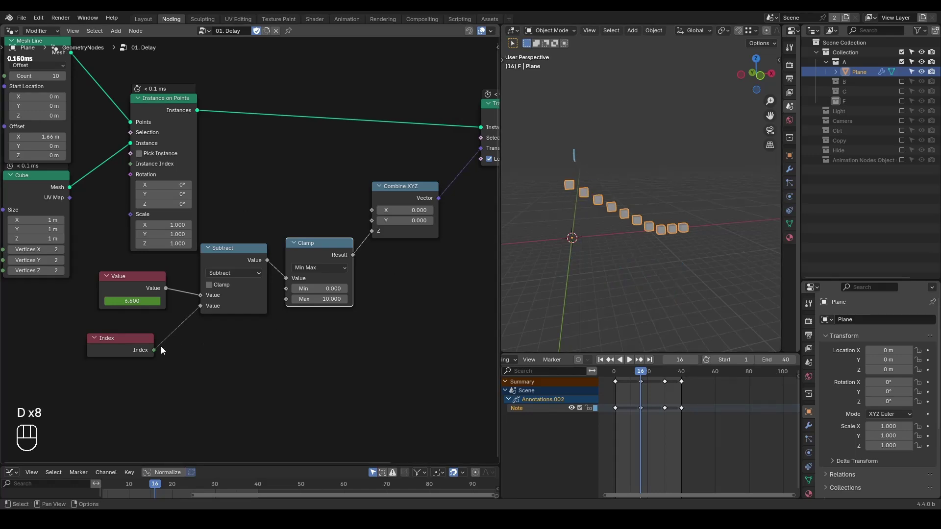
pyautogui.moveTo(157, 348); pyautogui.dragTo(202, 365)
pyautogui.click(228, 369)
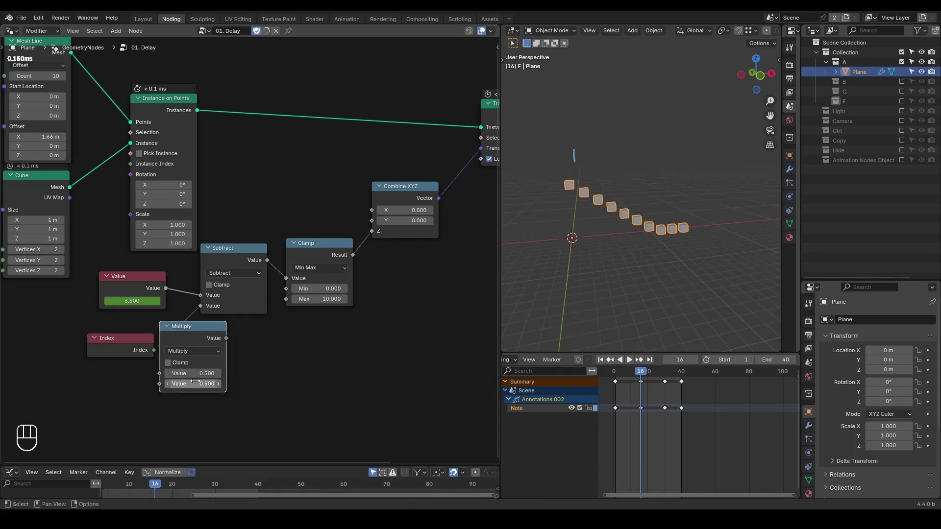
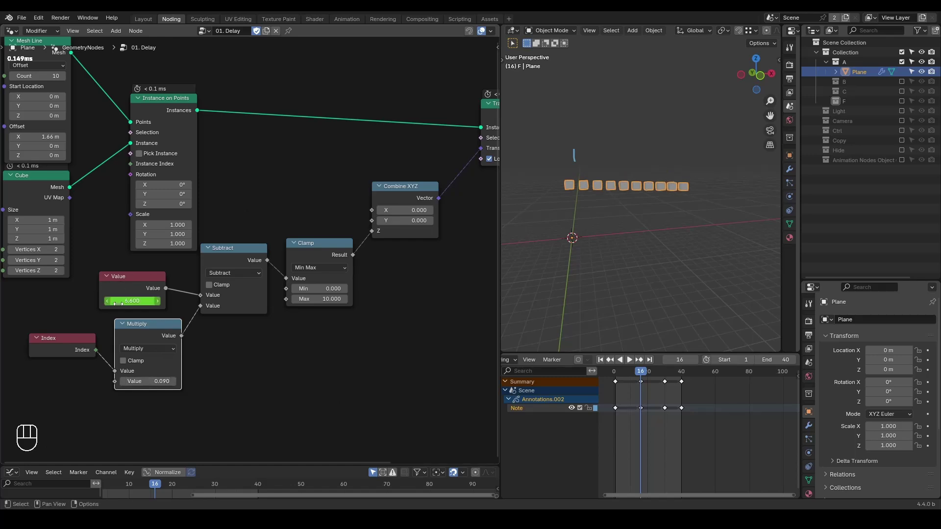
# Add a Scene Time node feeding its Frame output, set End frame to 142 and replay.
pyautogui.middleClick(161, 328)
pyautogui.press('ctrl+a')
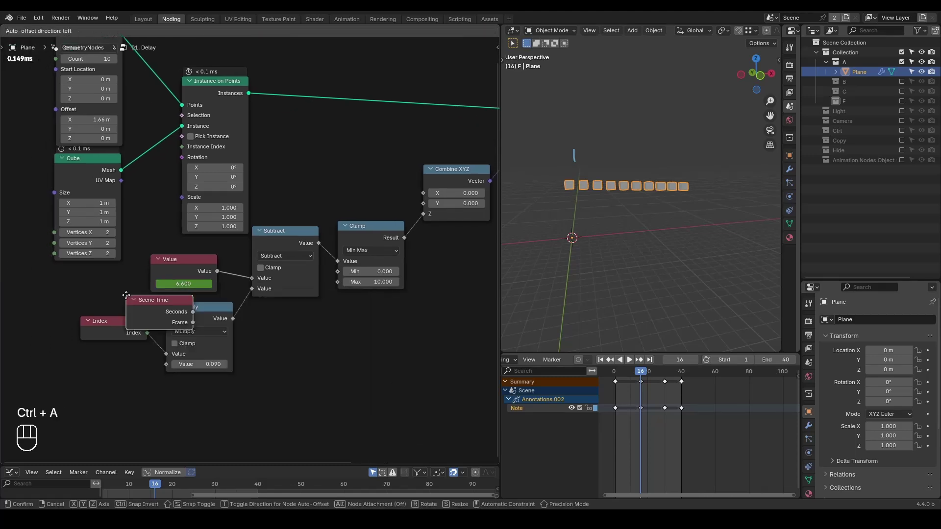
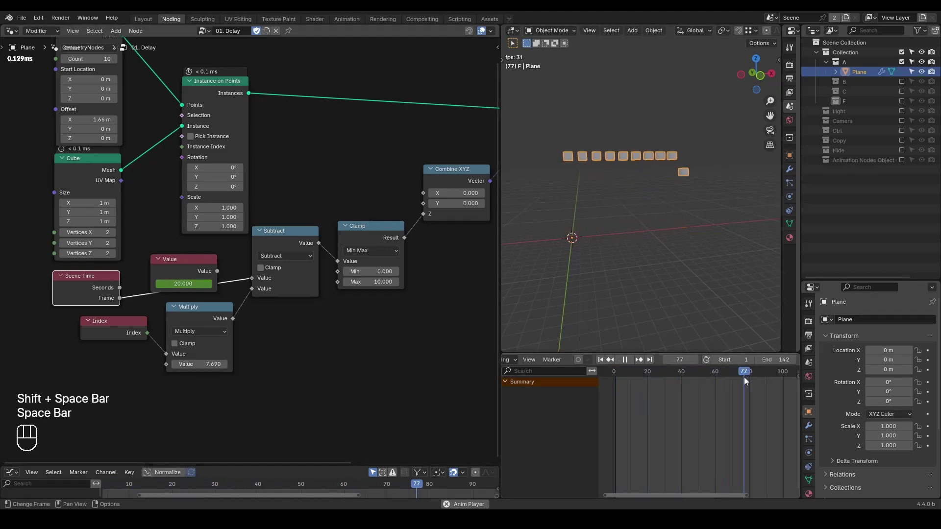
pyautogui.press('space')
pyautogui.press('shift+space')
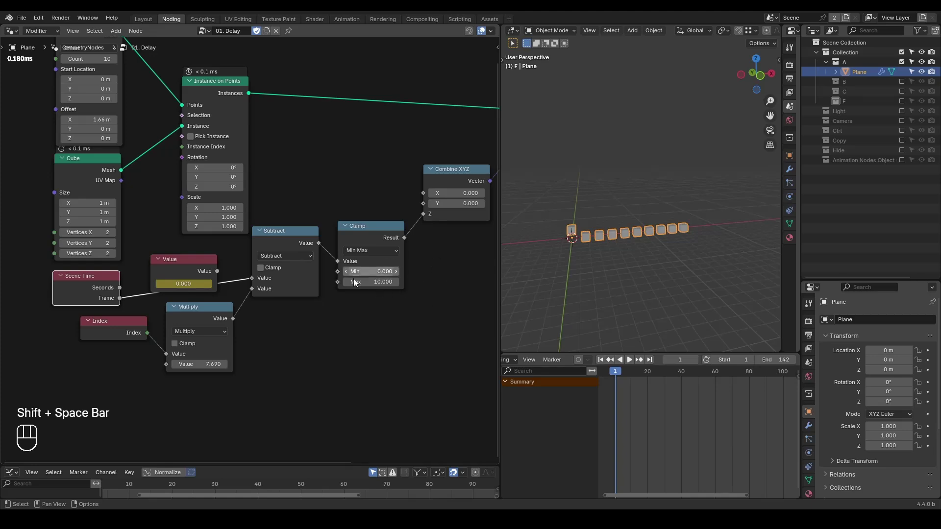
pyautogui.press('space')
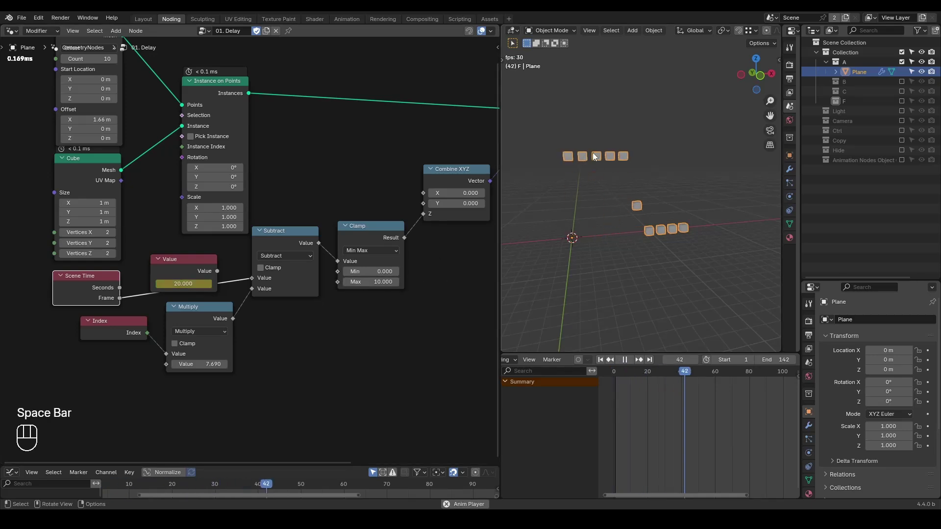
pyautogui.press('space')
pyautogui.press('shift+space')
pyautogui.press('ctrl+shift+alt+w')
pyautogui.press('ctrl+shift+alt+q')
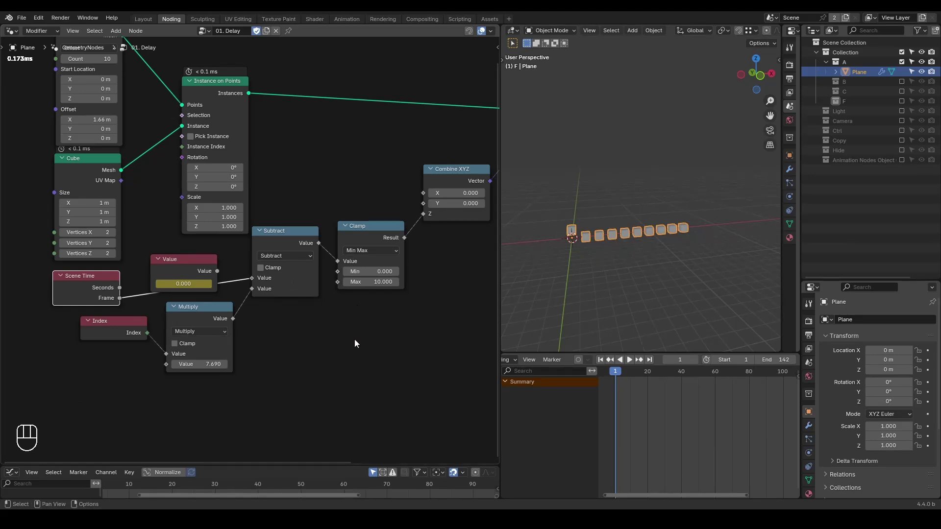
# Add the G_Delay Falloff node group and position it in the tree.
pyautogui.press('ctrl+a')
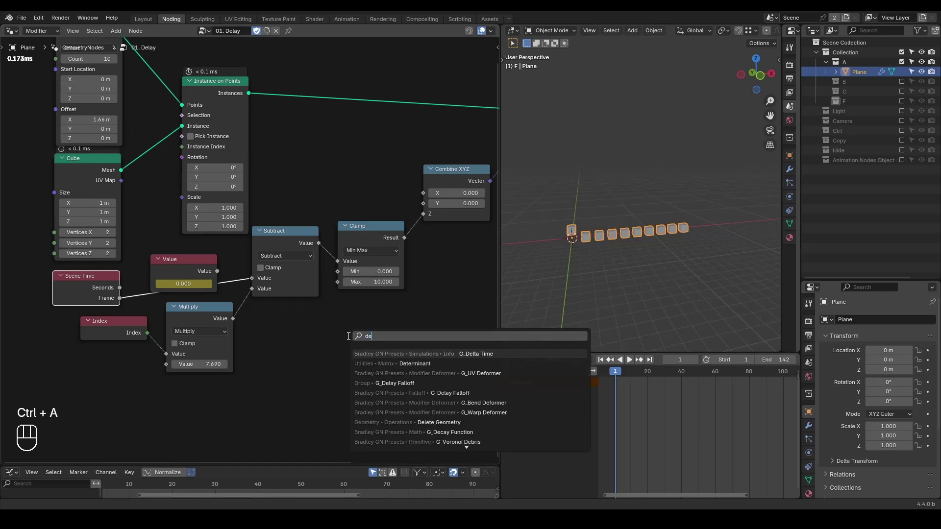
pyautogui.press('l')
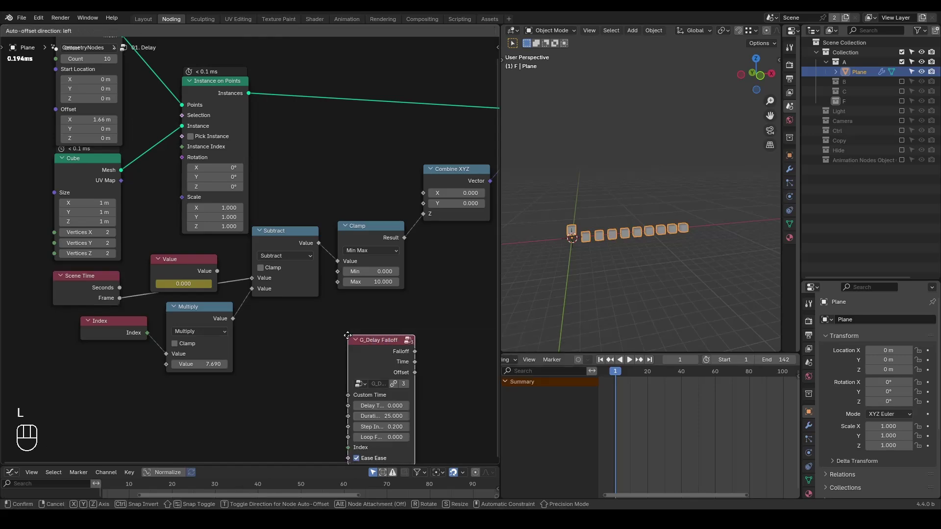
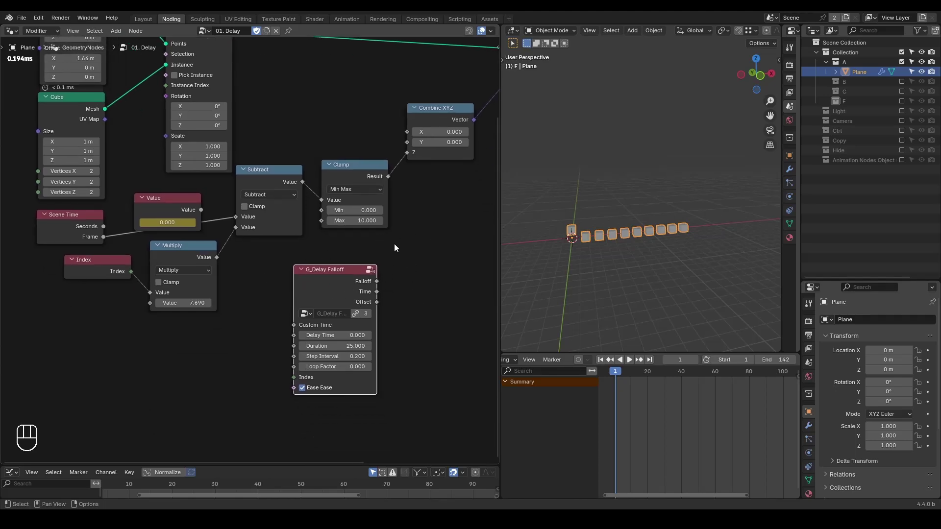
pyautogui.moveTo(380, 283); pyautogui.dragTo(406, 176)
pyautogui.middleClick(422, 273)
# Sketch a 0–1 note beside G_Delay Falloff with Annotate, then play to frame 39.
pyautogui.press('d')
pyautogui.press('d')
pyautogui.press('d')
pyautogui.click(400, 316)
pyautogui.click(419, 315)
pyautogui.press('d')
pyautogui.press('d')
pyautogui.press('d')
pyautogui.press('d')
pyautogui.press('d')
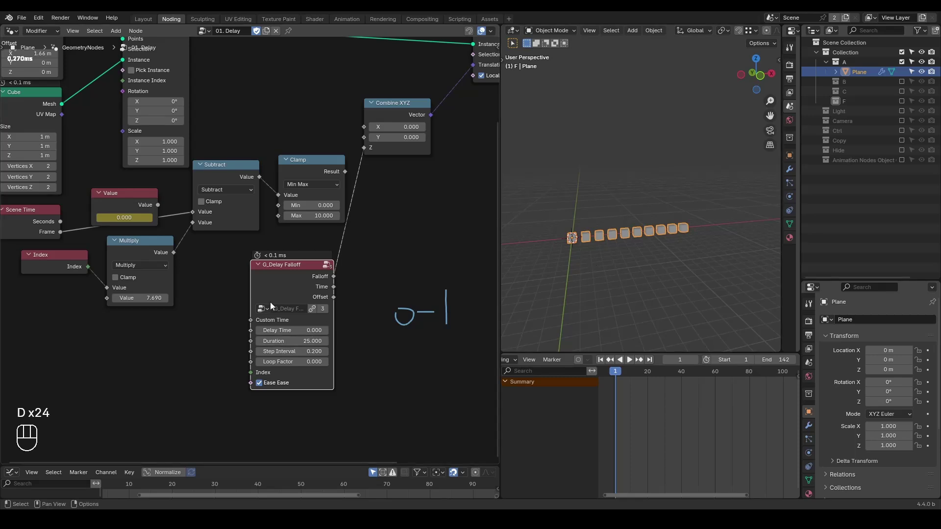
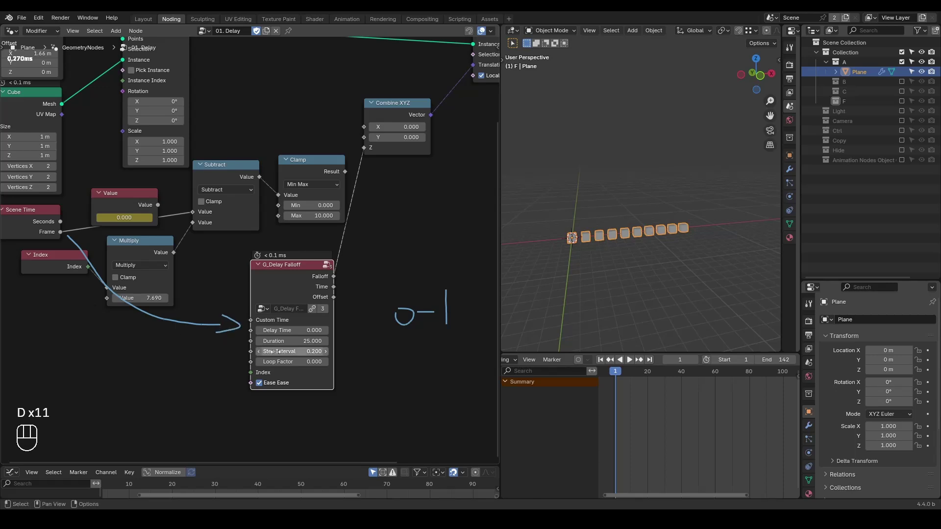
pyautogui.press('d')
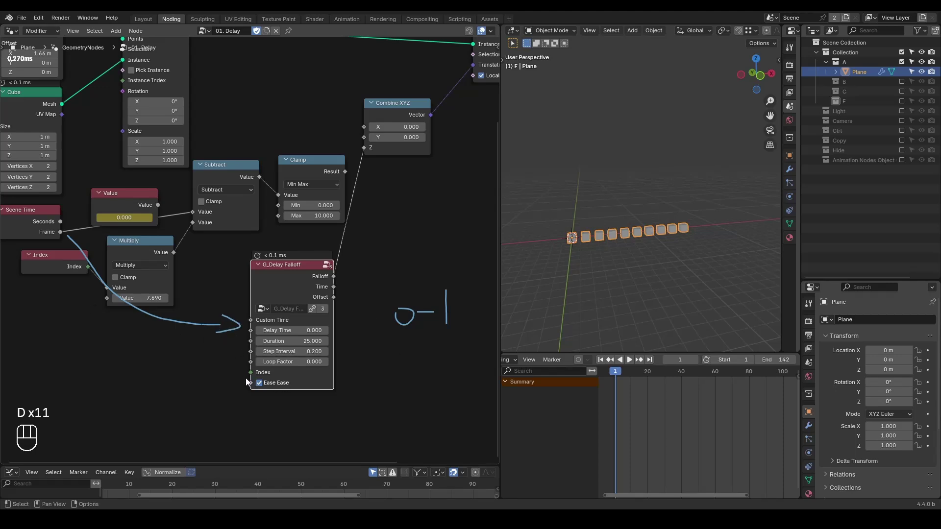
pyautogui.click(247, 381)
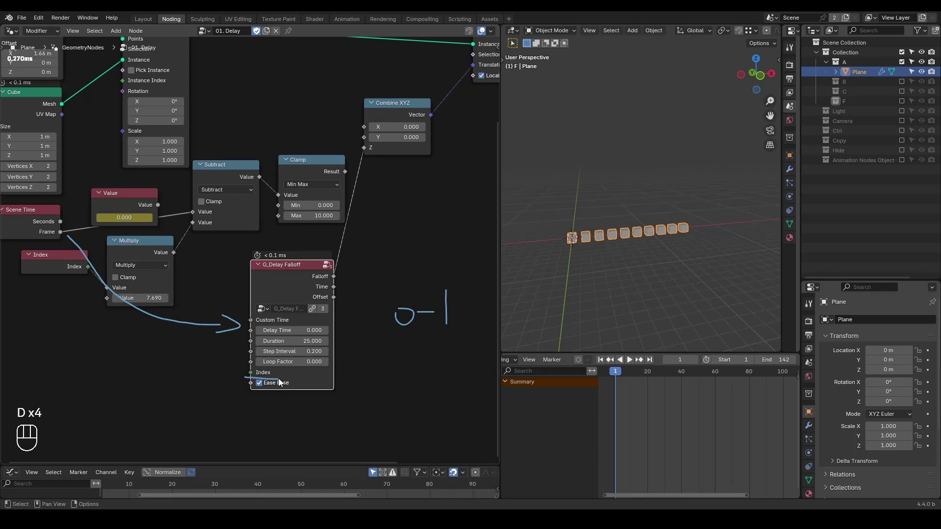
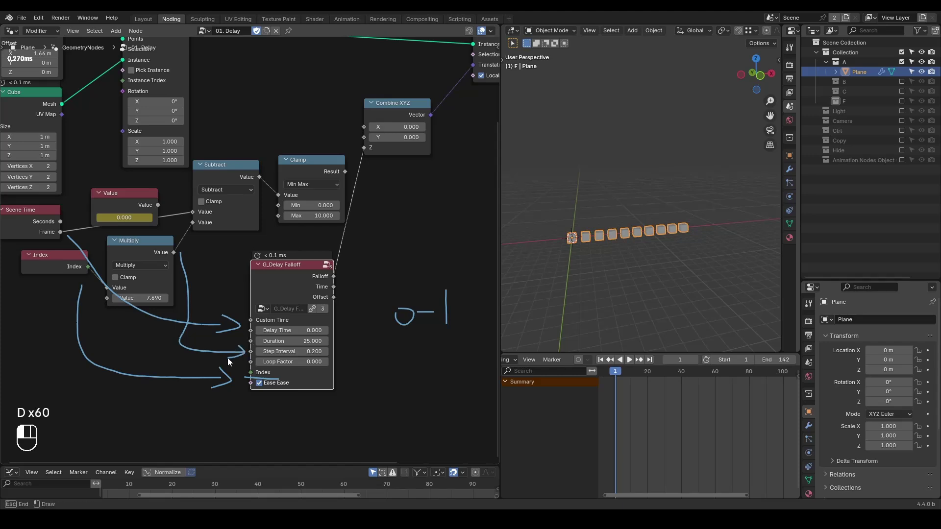
pyautogui.press('d')
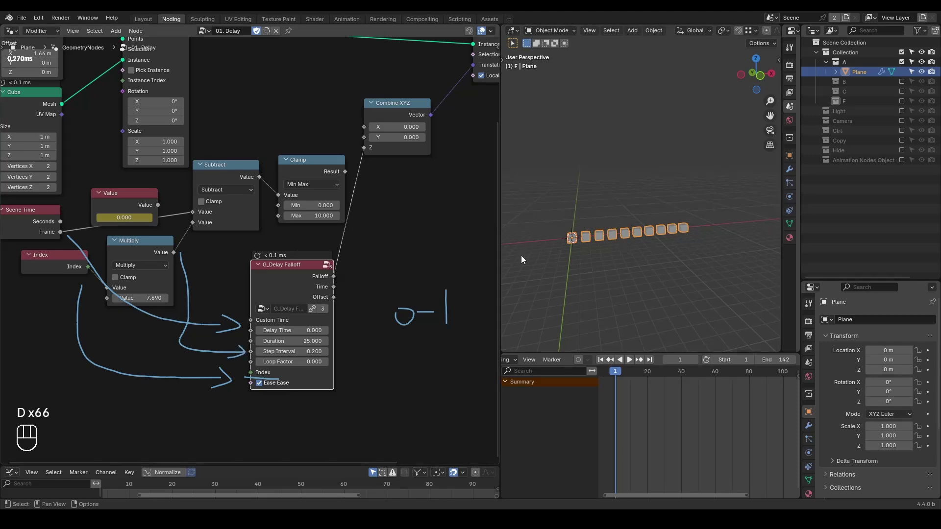
pyautogui.press('space')
pyautogui.press('space')
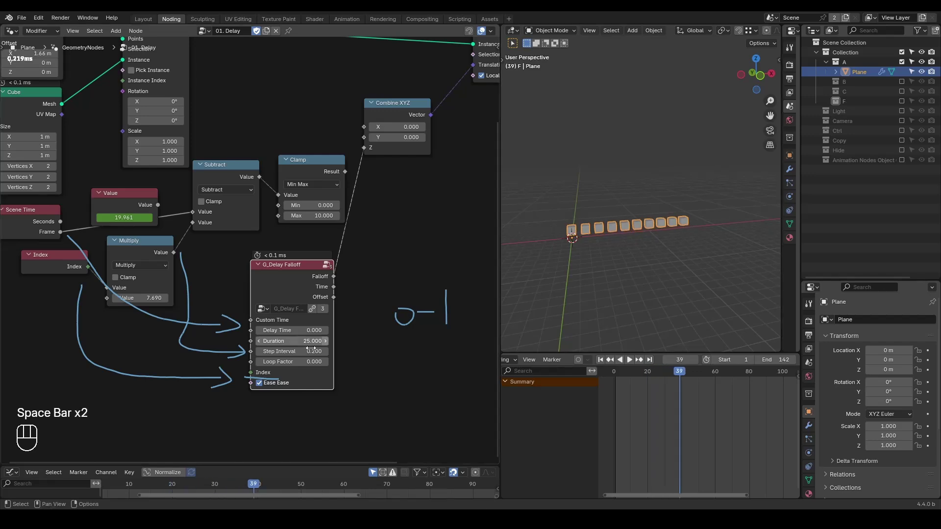
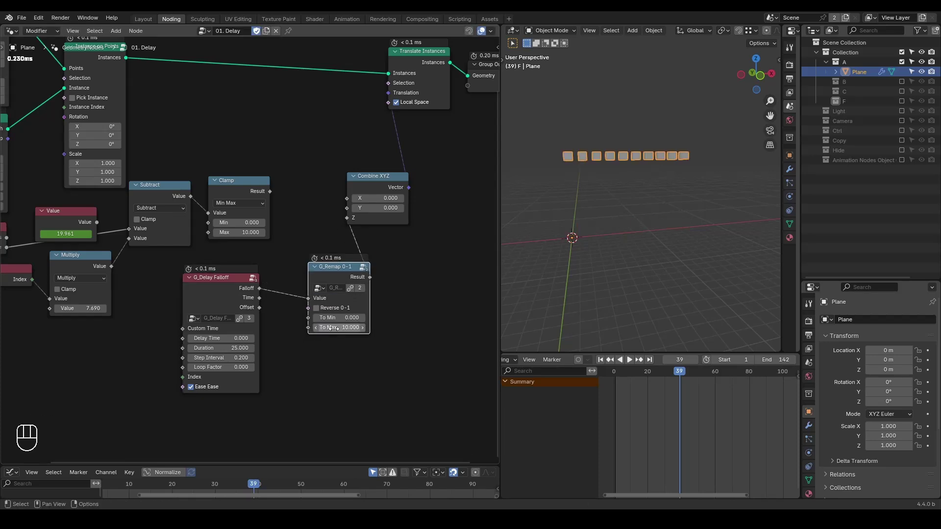
# Insert G_Remap 0–1 between Falloff and Combine XYZ Z with To Max 10, removing the extra Map Range.
pyautogui.press('shift+space')
pyautogui.press('space')
pyautogui.press('d')
pyautogui.click(407, 296)
pyautogui.press('d')
pyautogui.press('d')
pyautogui.press('ctrl+a')
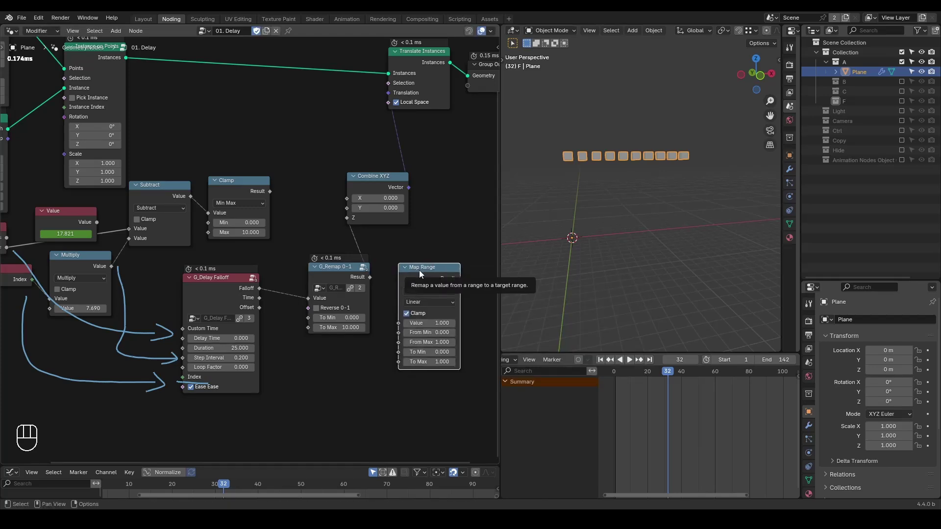
pyautogui.press('x')
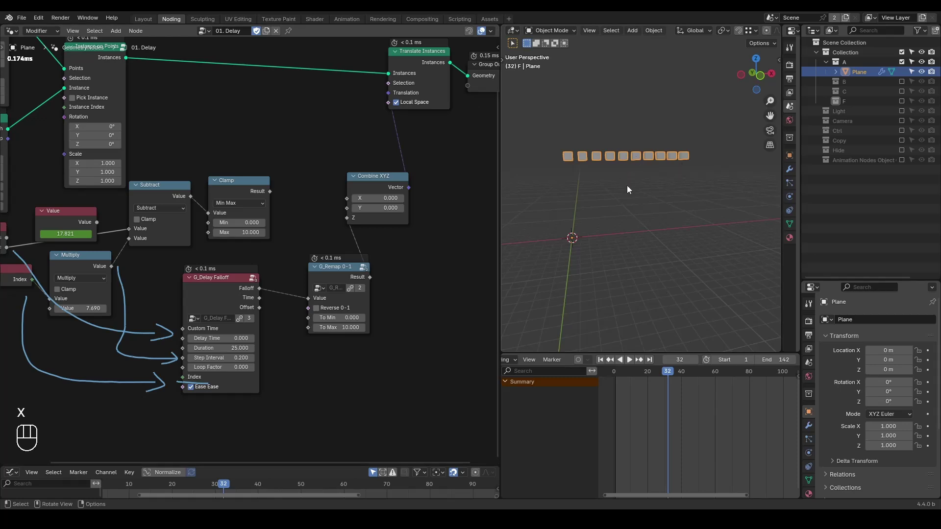
# Play back the cubes rising one after another, pausing at frame 88.
pyautogui.press('shift+space')
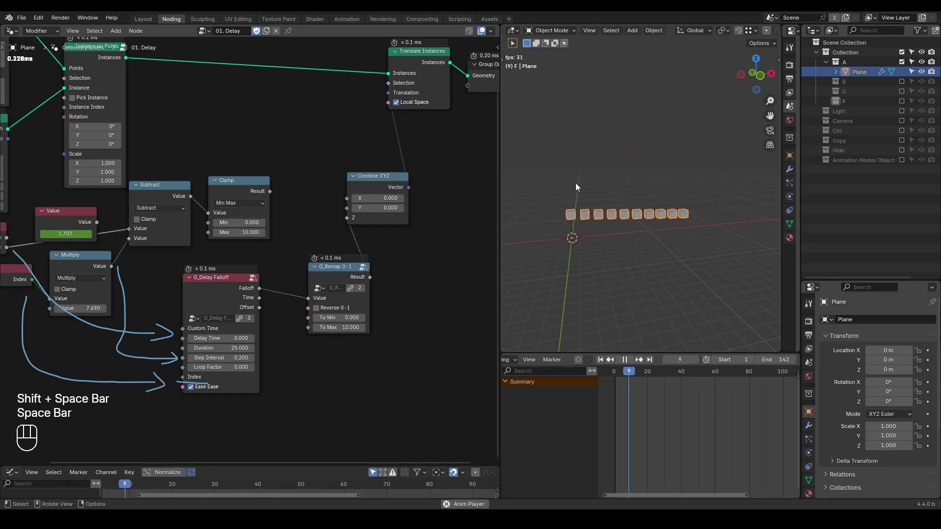
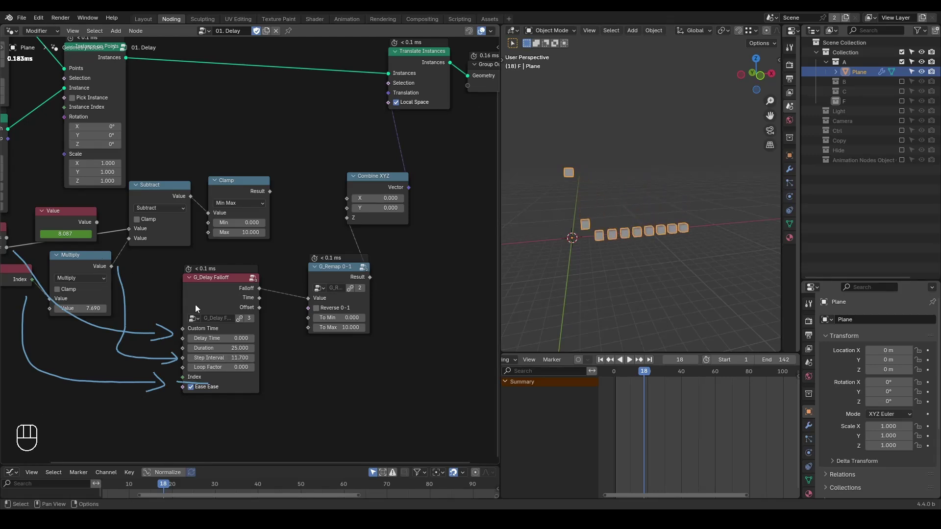
pyautogui.press('ctrl+shift+alt+w')
pyautogui.press('ctrl+shift+alt+q')
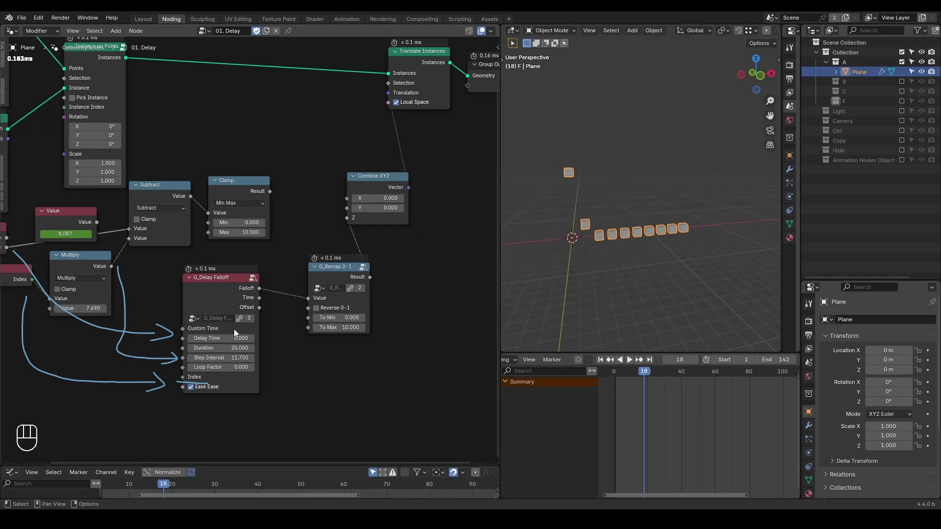
pyautogui.press('shift+space')
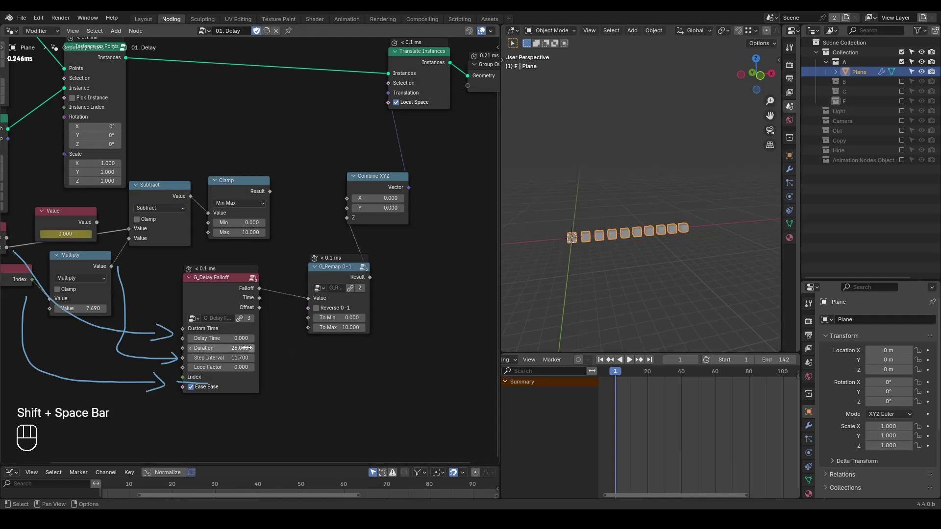
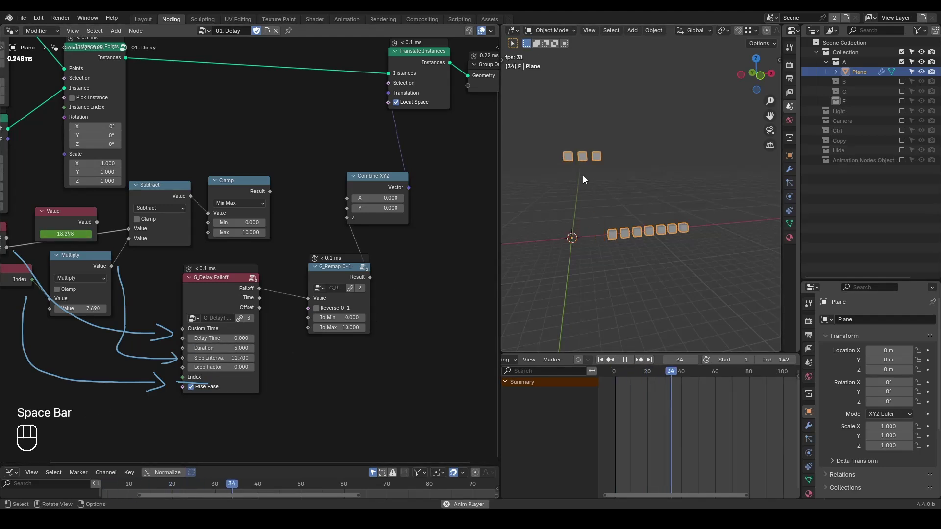
pyautogui.press('space')
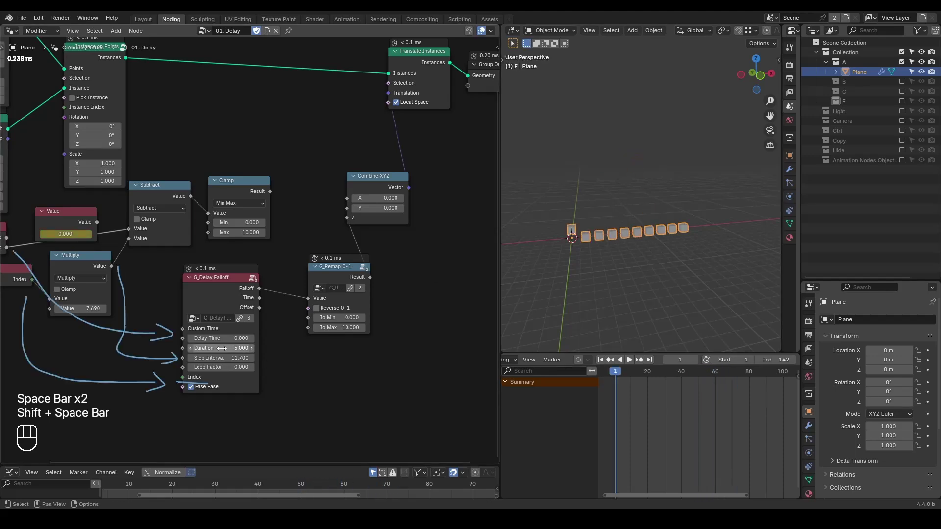
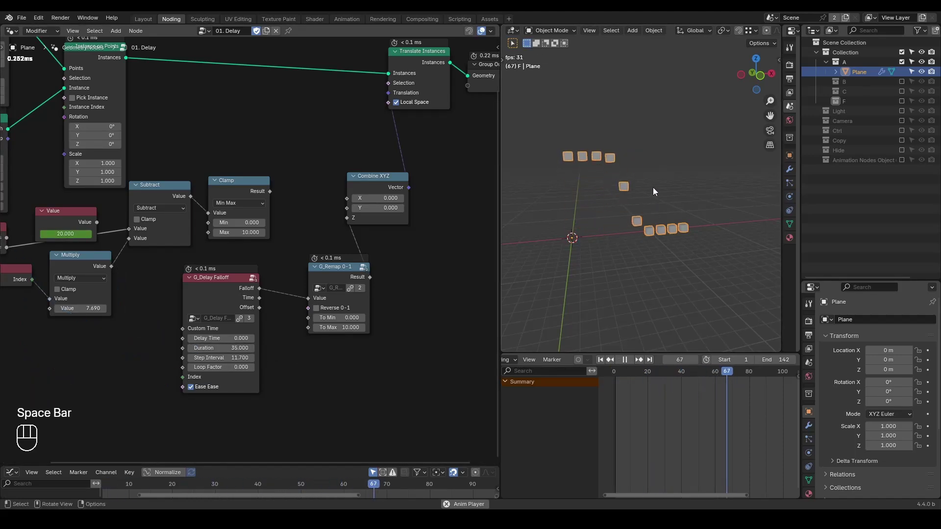
pyautogui.press('space')
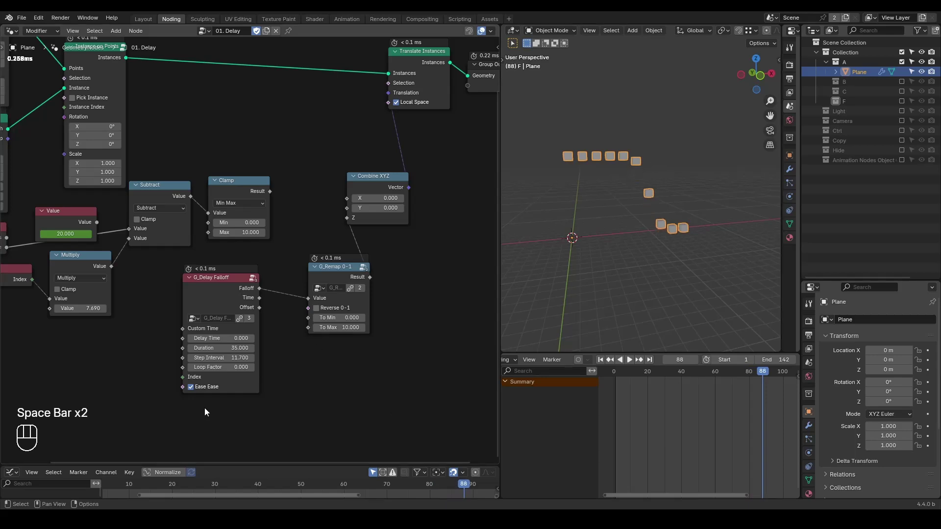
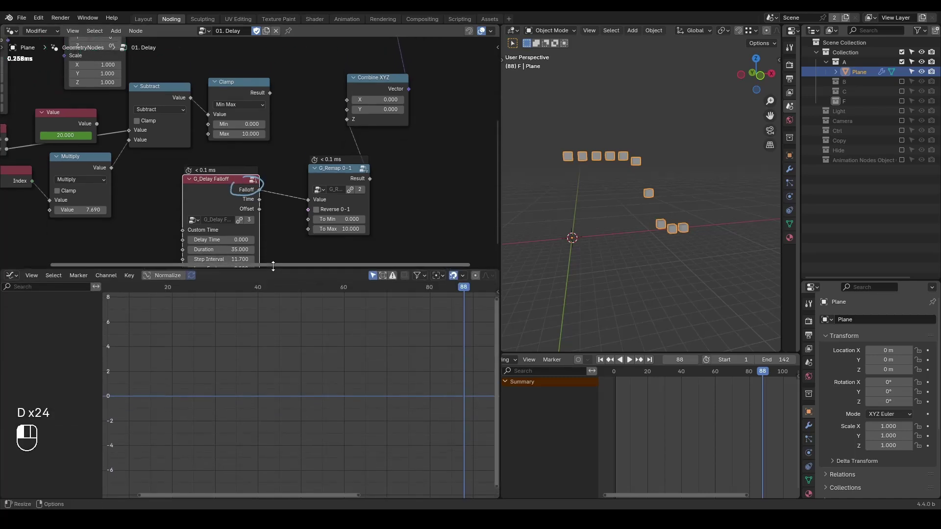
# Show the keyed Value curve in the Graph Editor and bring up keyframe interpolation choices.
pyautogui.click(84, 123)
pyautogui.press('q')
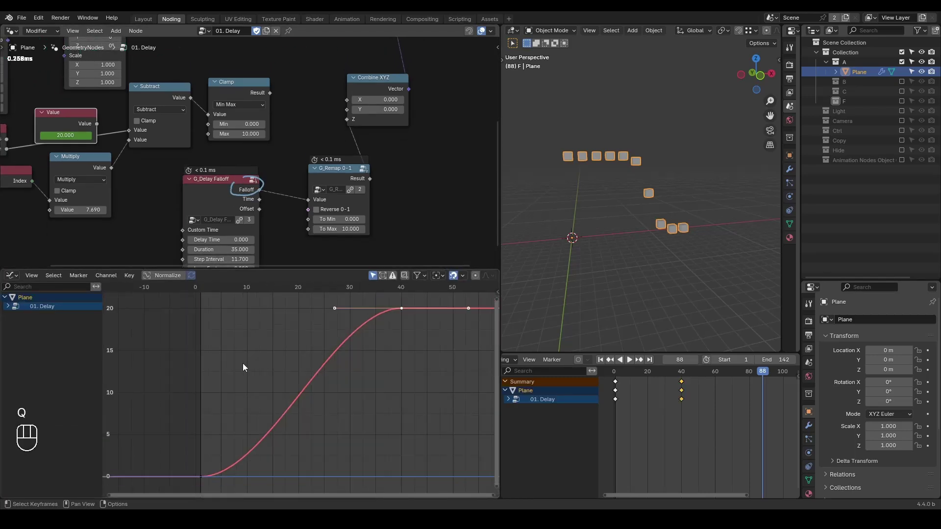
pyautogui.press('a')
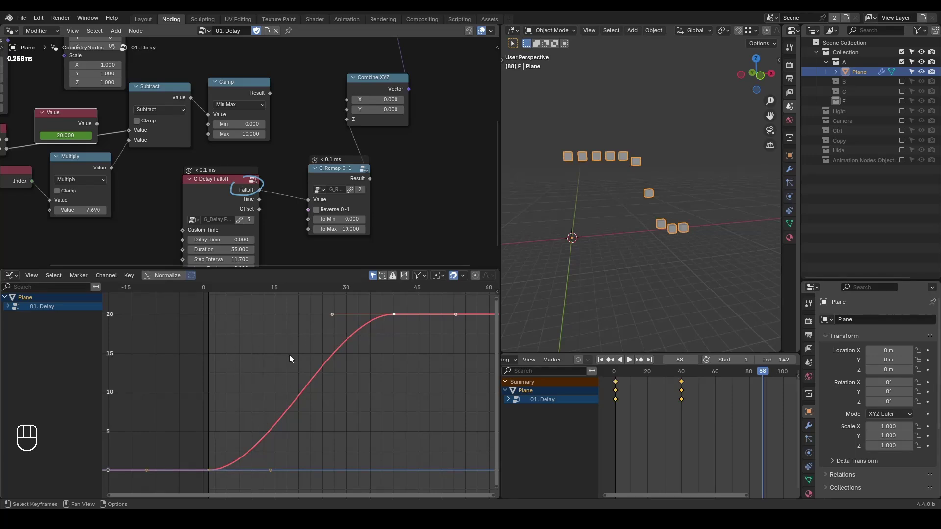
pyautogui.middleClick(263, 244)
pyautogui.click(229, 211)
pyautogui.press('t')
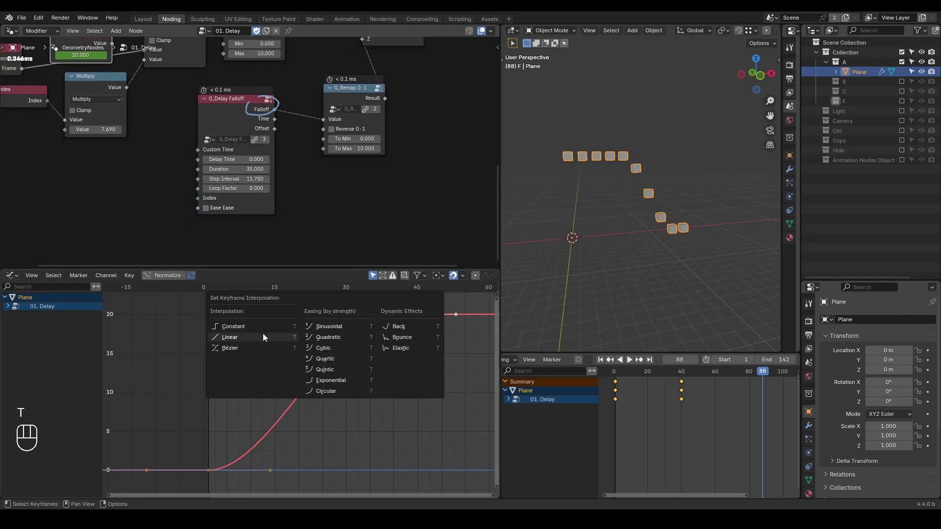
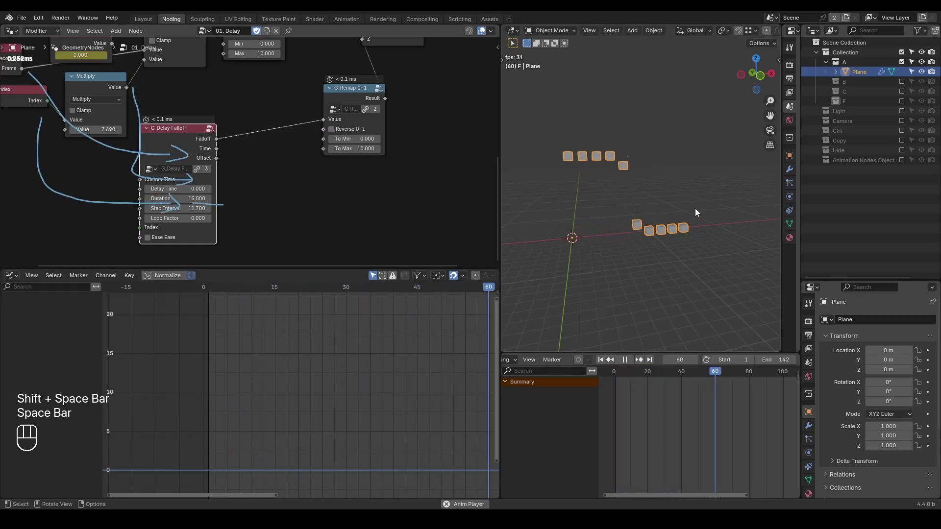
# Insert a Float Curve node between the falloff and the remap to ease the rise, and preview it.
pyautogui.press('space')
pyautogui.press('ctrl+a')
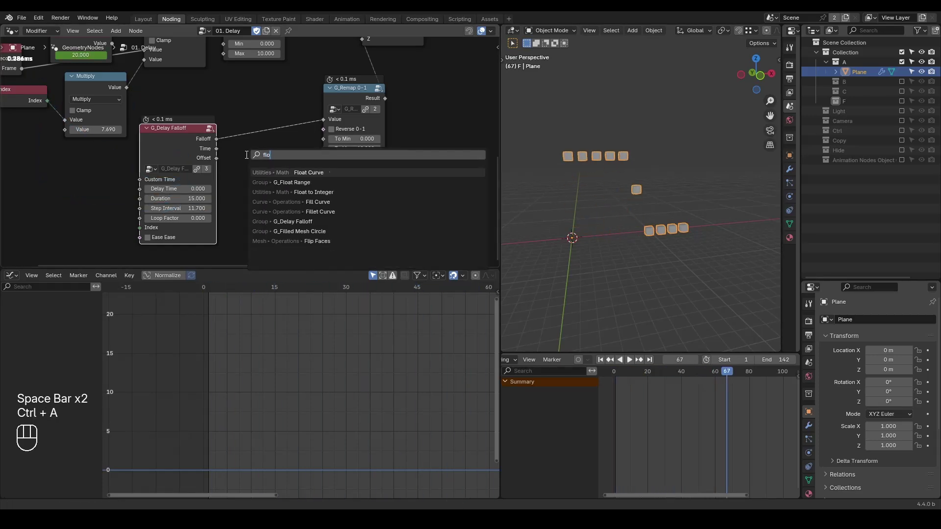
pyautogui.click(289, 189)
pyautogui.moveTo(280, 163); pyautogui.dragTo(255, 185)
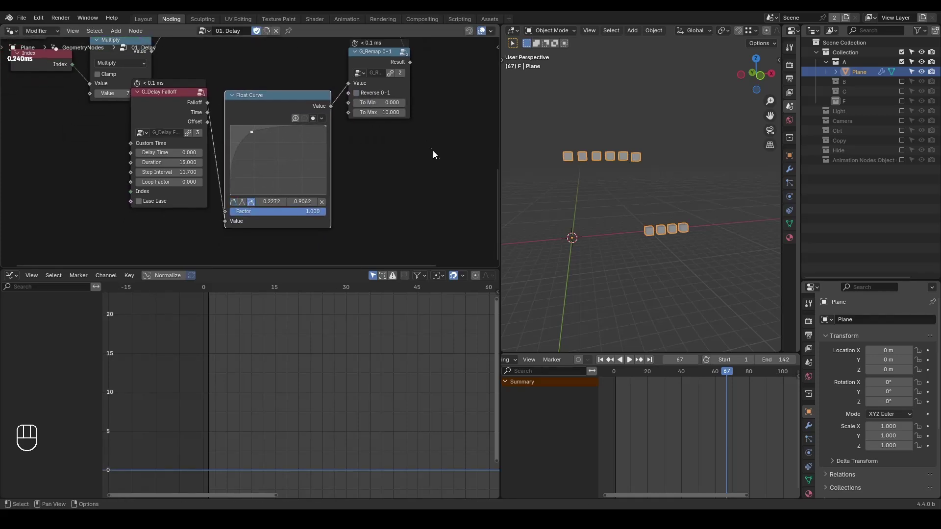
pyautogui.press('shift+space')
pyautogui.press('space')
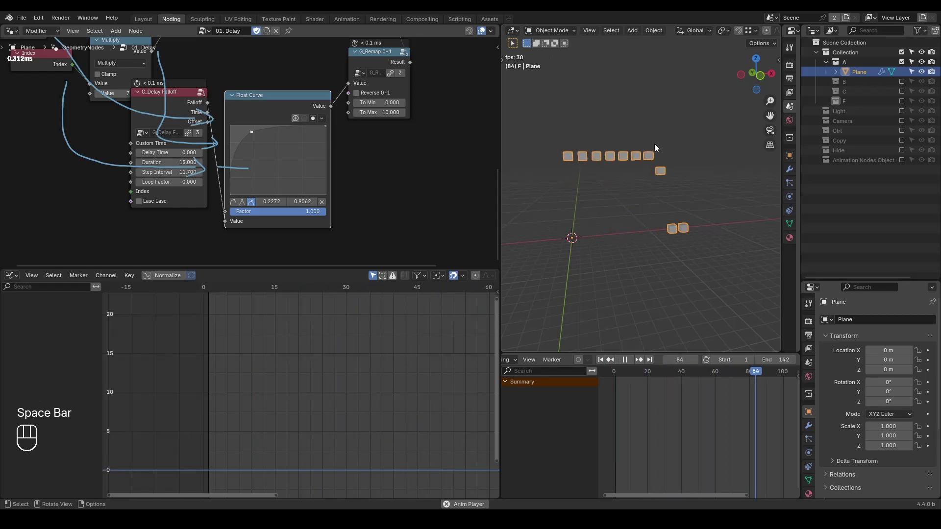
pyautogui.press('space')
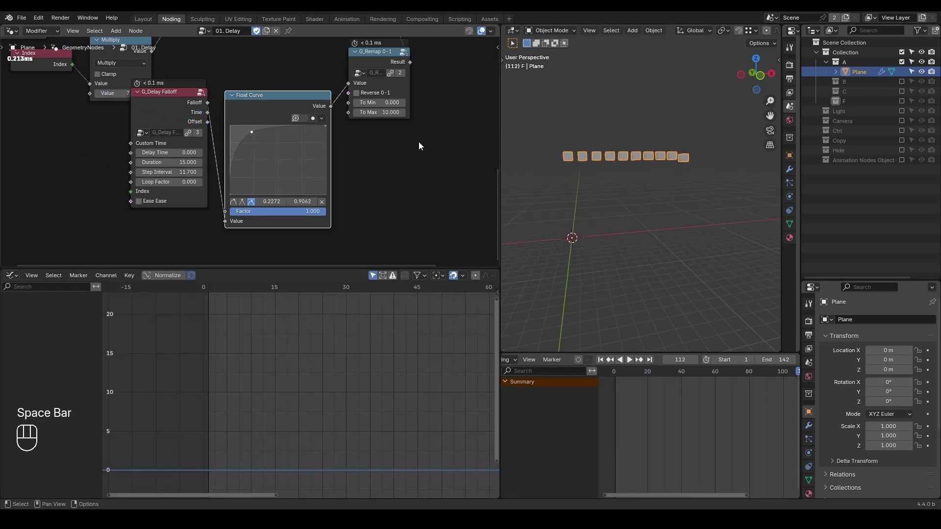
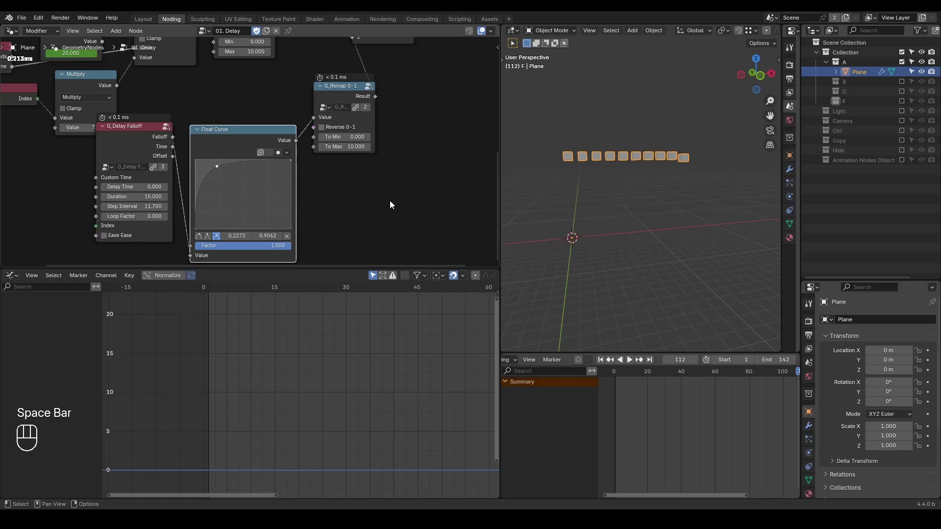
# Set G_Delay Falloff Delay Time to 100 and the timeline Start frame to 100.
pyautogui.press('d')
pyautogui.press('d')
pyautogui.press('d')
pyautogui.click(352, 190)
pyautogui.doubleClick(435, 224)
pyautogui.press('d')
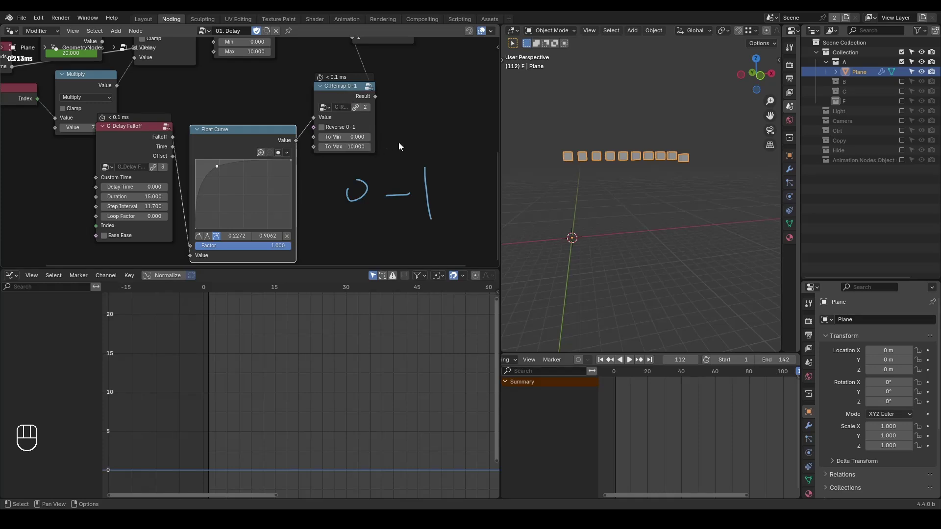
# Tweak Step Interval to 12 and play back to watch the cubes rise in sequence.
pyautogui.press('shift+space')
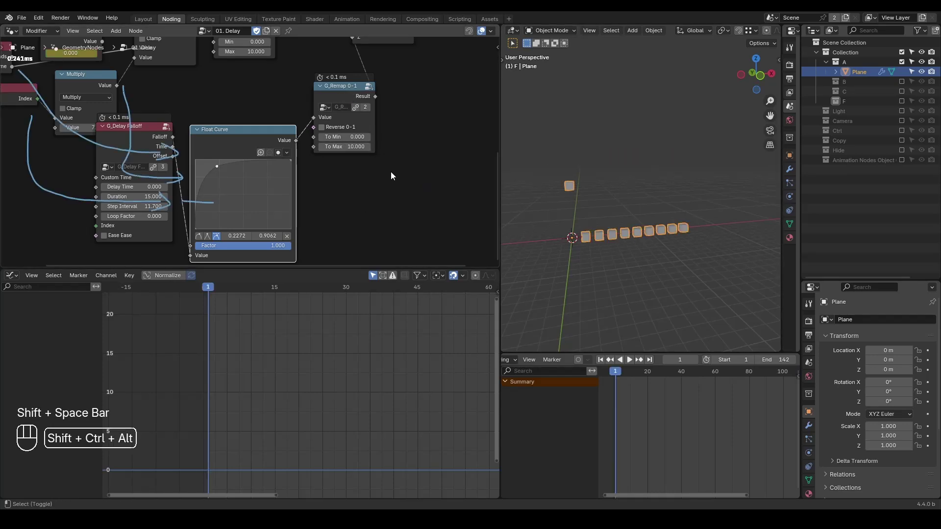
pyautogui.press('ctrl+shift+alt+w')
pyautogui.press('ctrl+shift+alt+q')
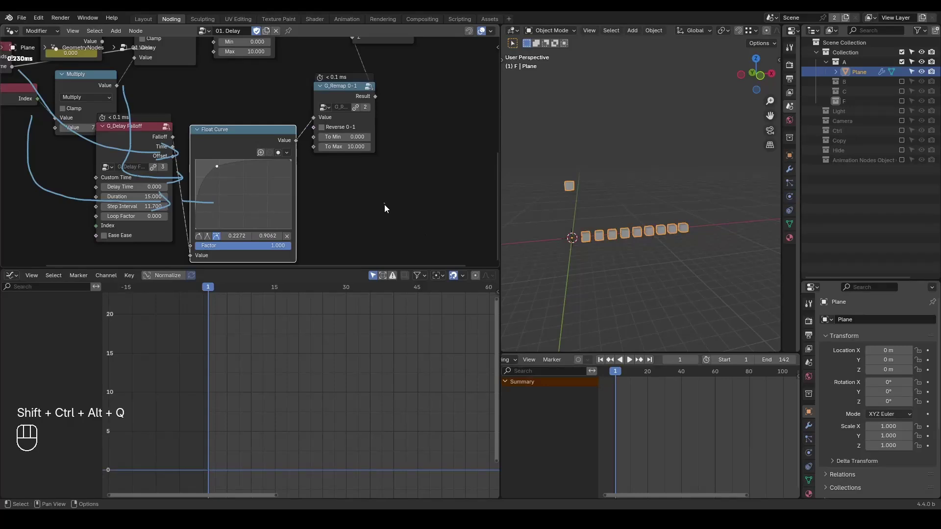
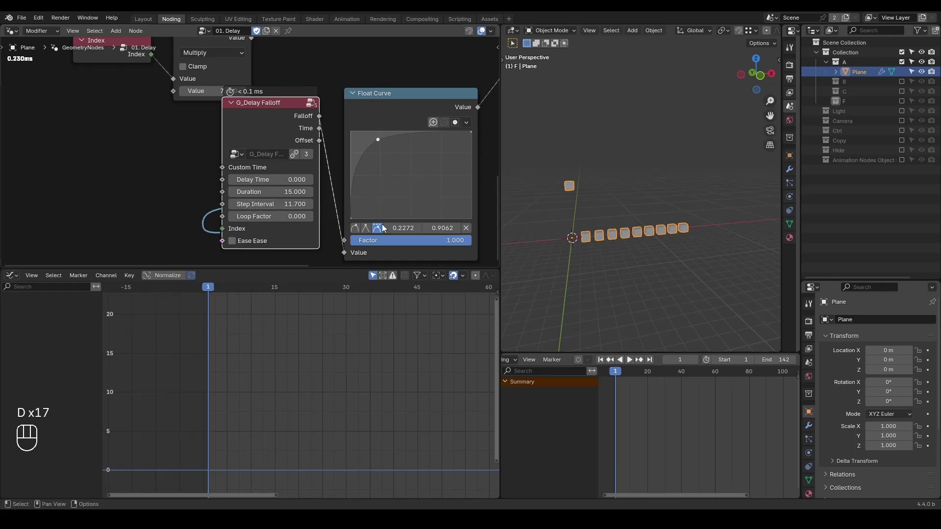
pyautogui.press('space')
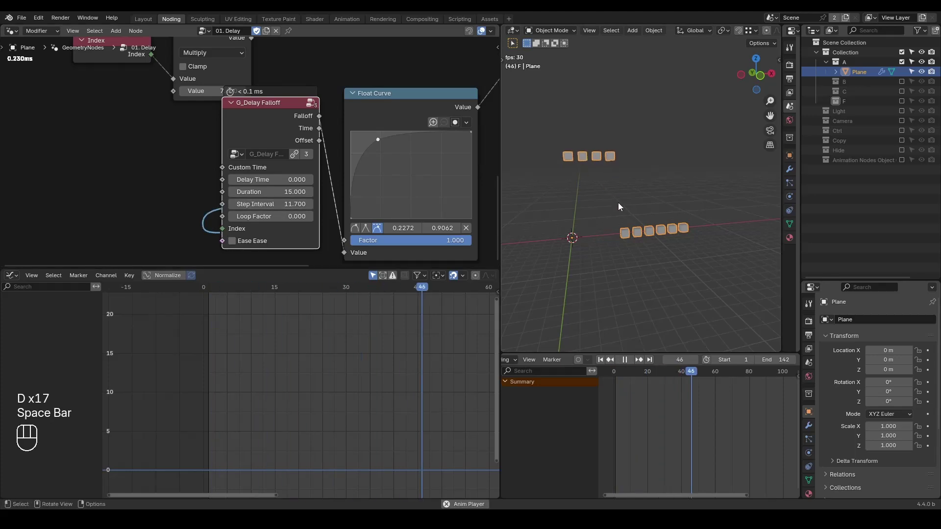
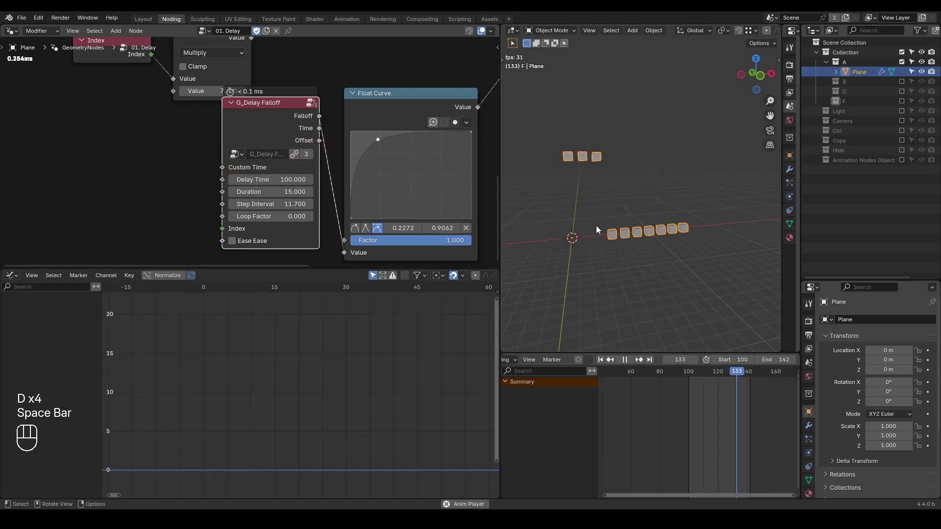
pyautogui.press('shift+space')
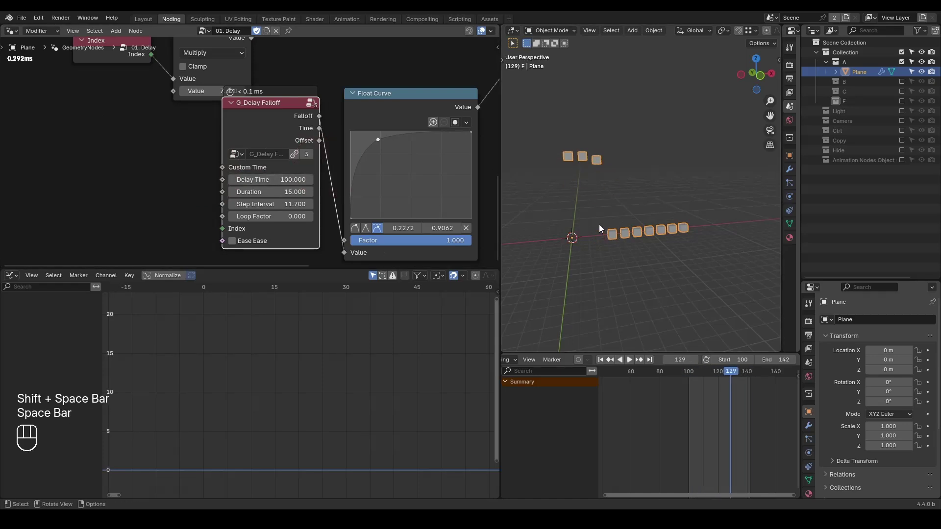
pyautogui.press('space')
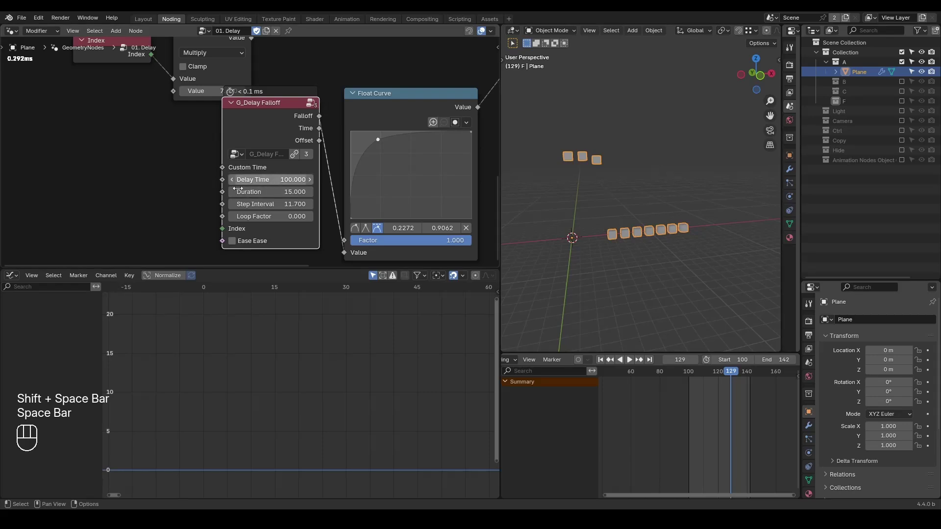
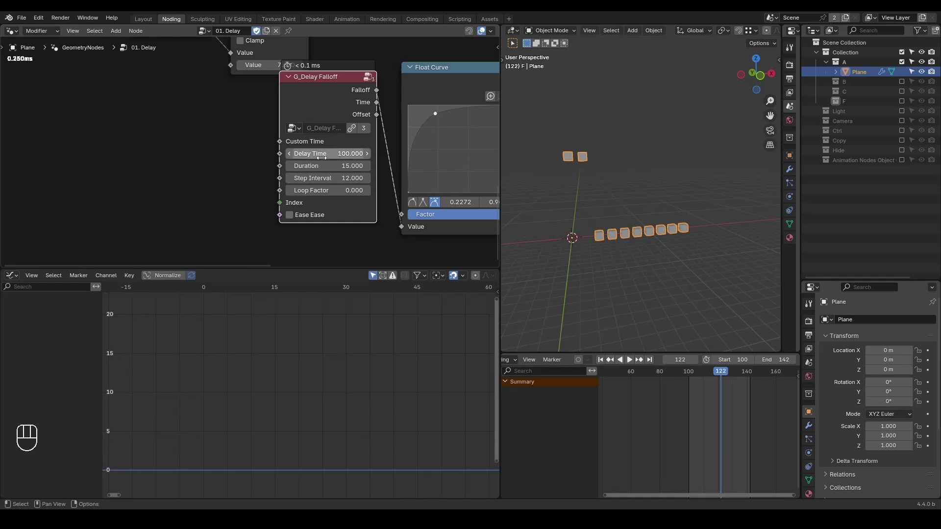
# Drive Delay Time with a Random Value (0–10) added to 100 via a Math Add node, and preview.
pyautogui.press('ctrl+a')
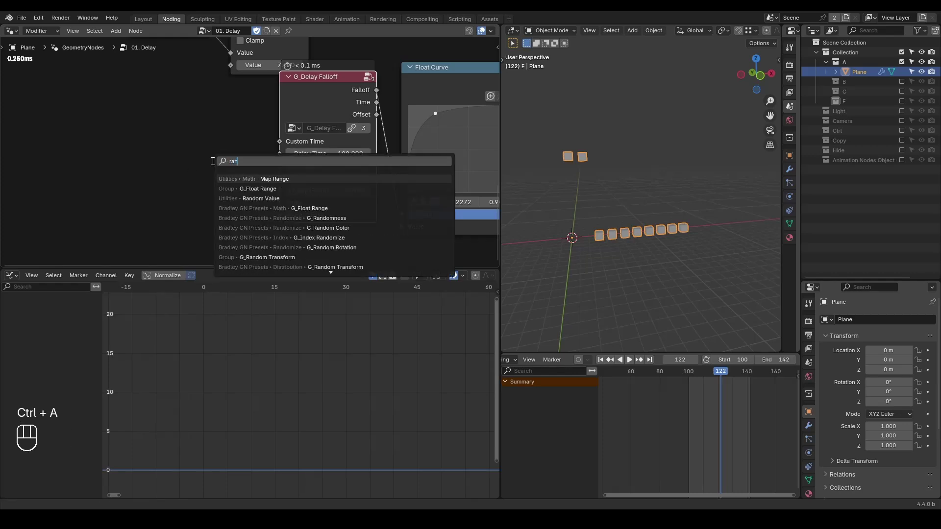
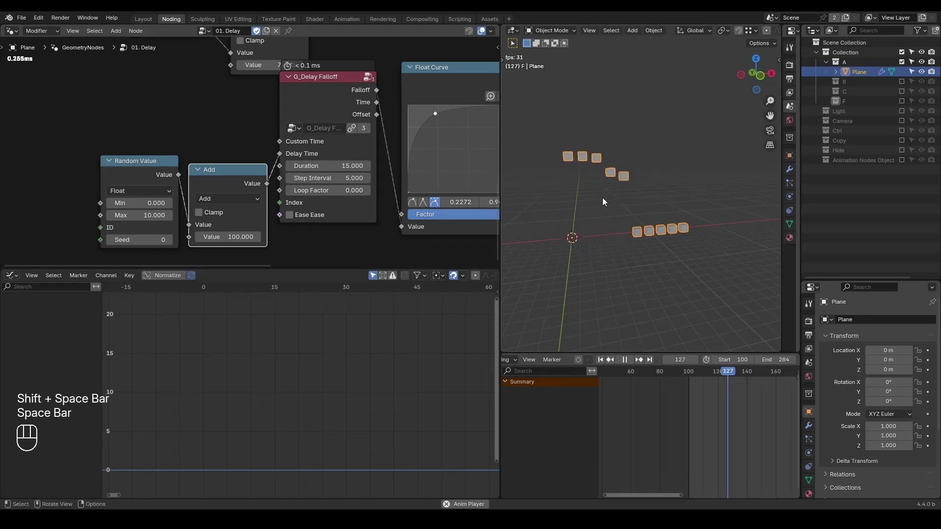
pyautogui.press('shift+space')
pyautogui.press('space')
pyautogui.press('shift+space')
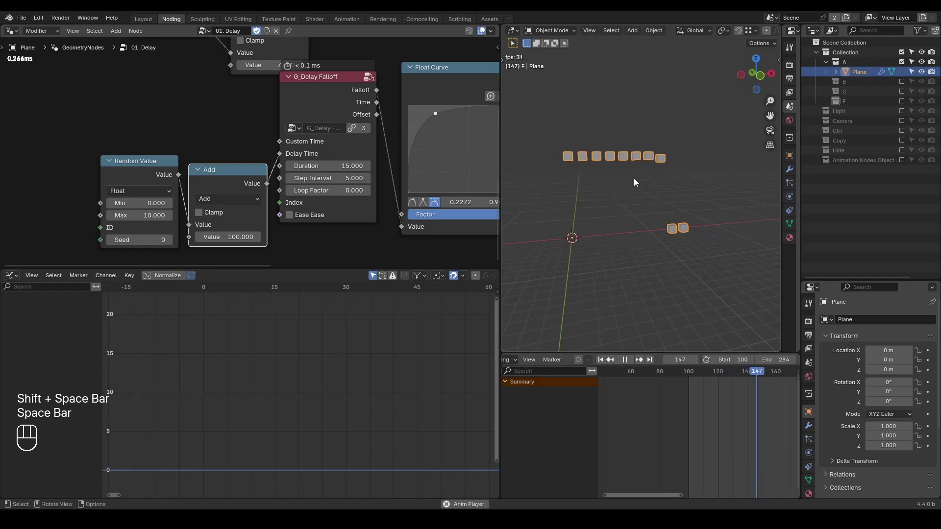
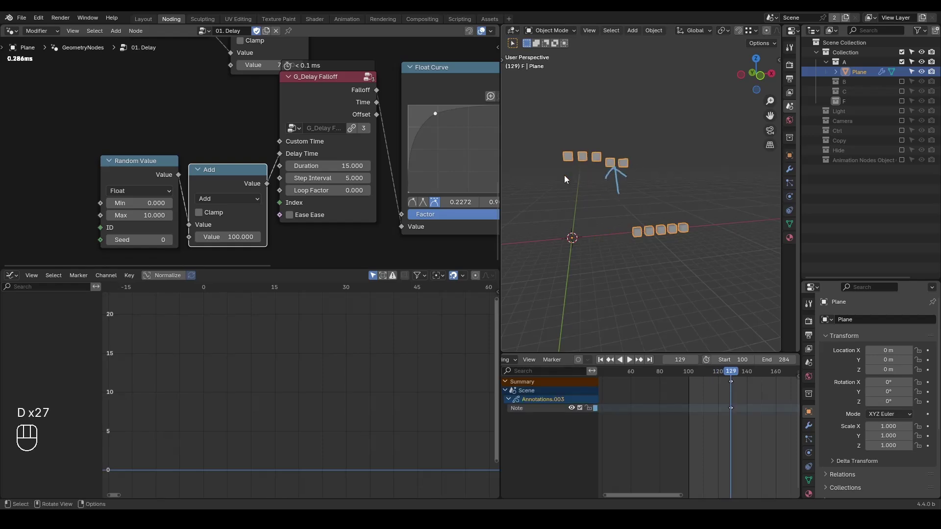
pyautogui.press('shift+space')
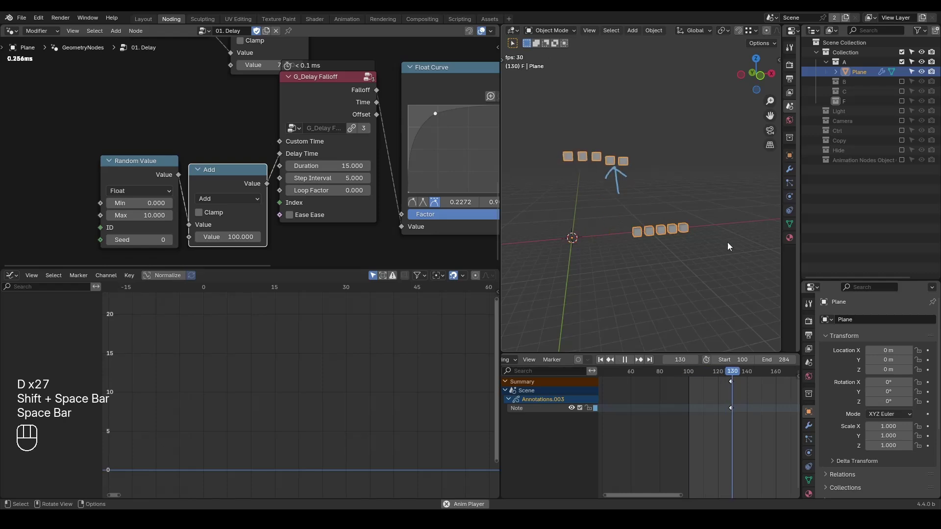
pyautogui.press('space')
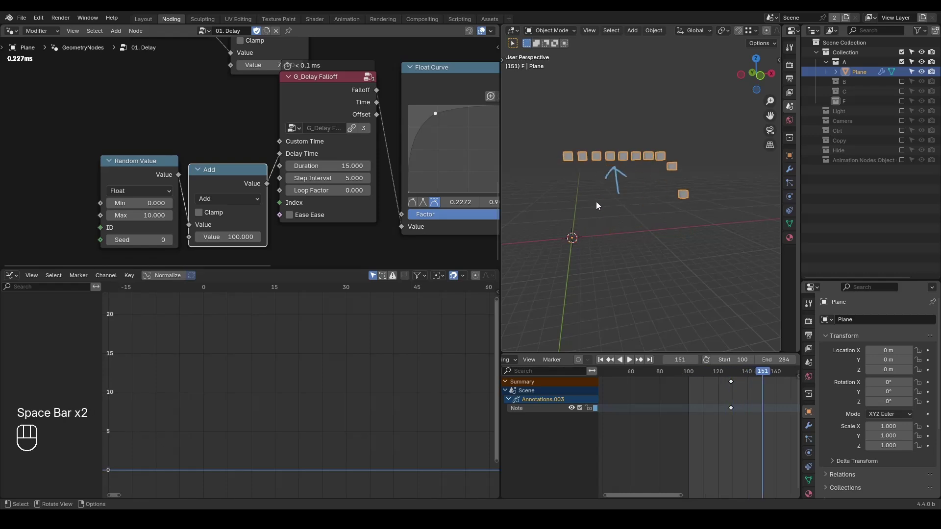
# Set Step Interval to 5 and the scene End frame to 284, then replay the randomized rise.
pyautogui.click(157, 166)
pyautogui.click(242, 175)
pyautogui.press('shift+space')
pyautogui.press('space')
pyautogui.press('shift+space')
# Cut the Add link so Delay Time returns to 0 and play from the start.
pyautogui.press('ctrl+shift+alt+q')
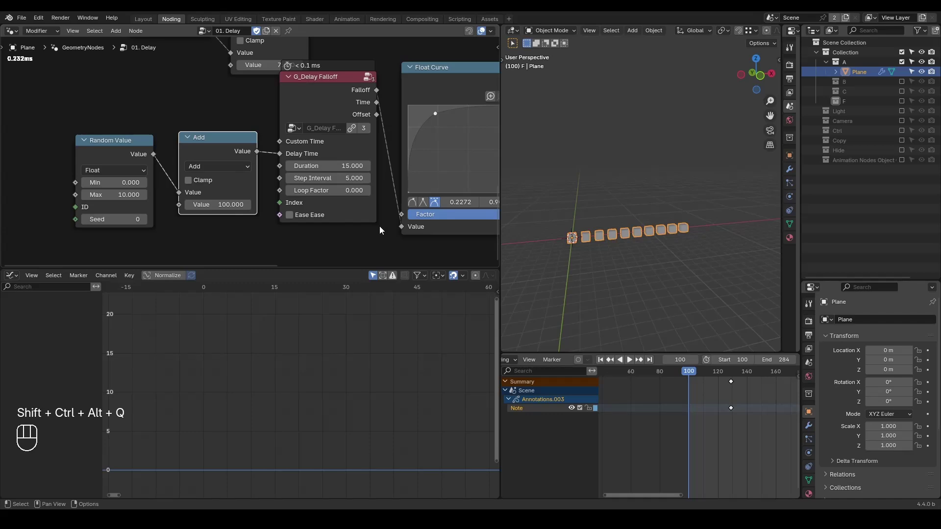
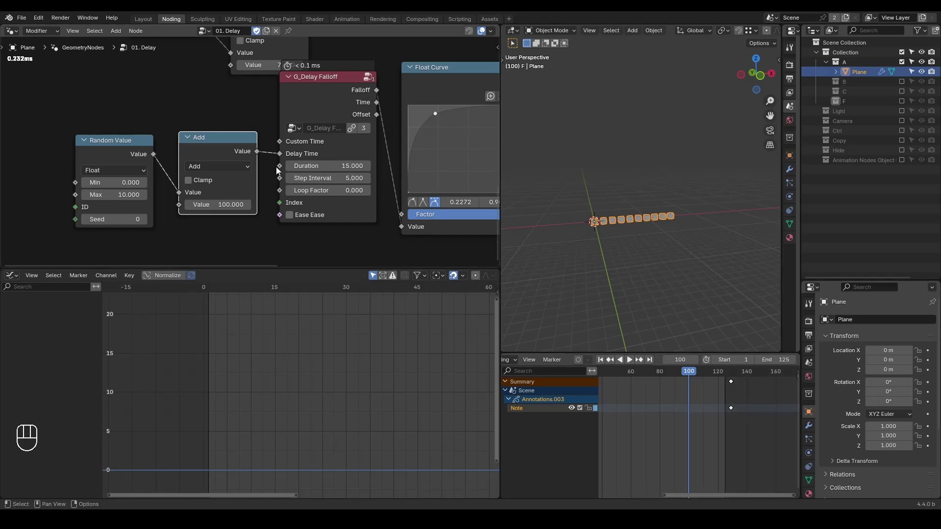
pyautogui.click(264, 120)
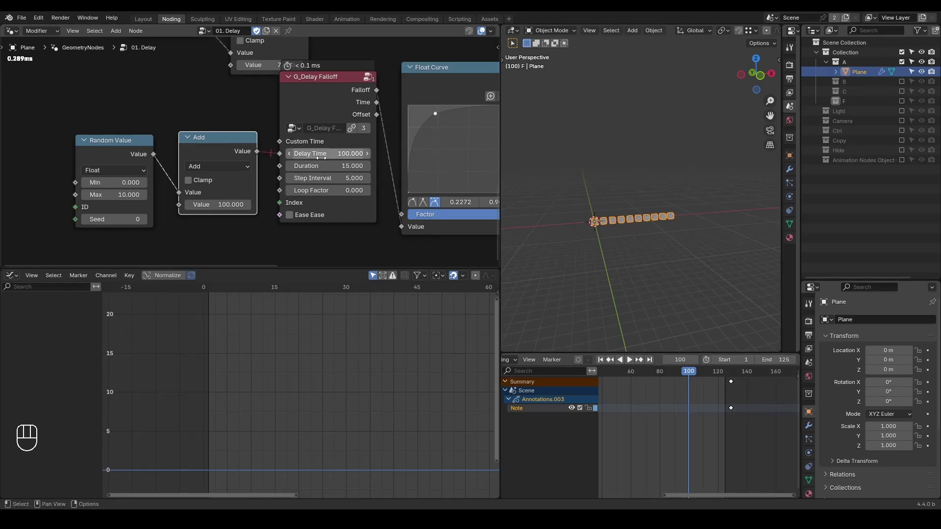
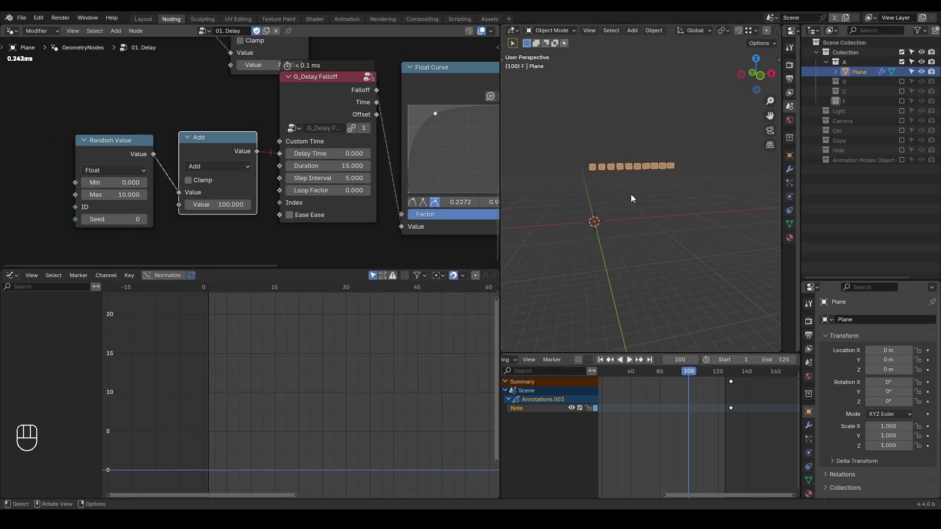
pyautogui.press('shift+space')
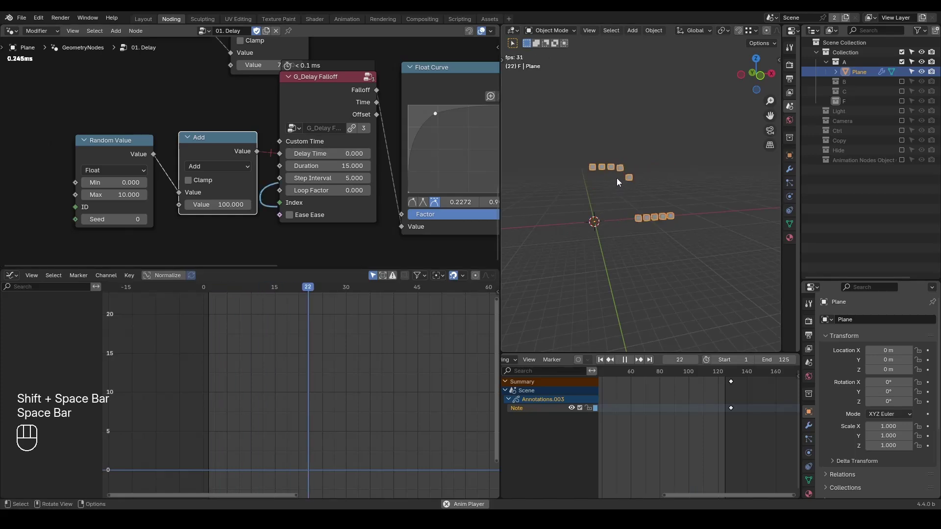
pyautogui.press('space')
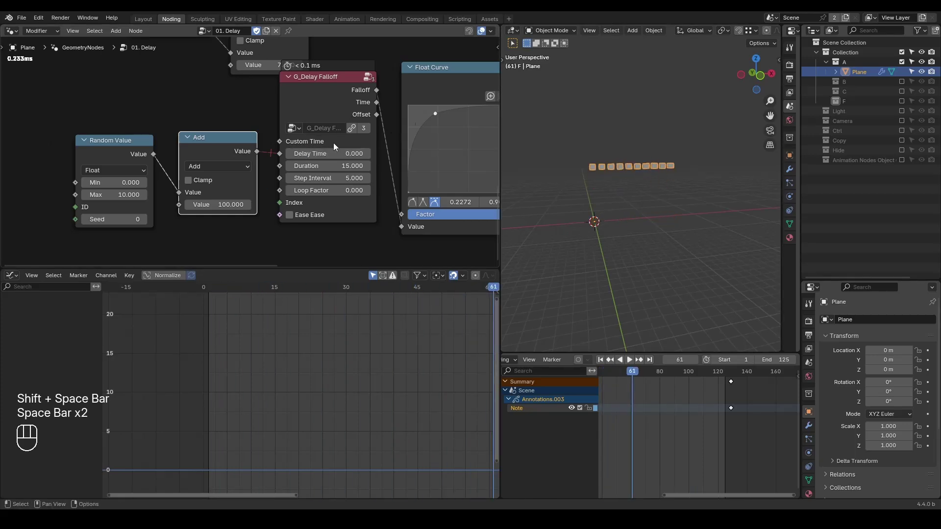
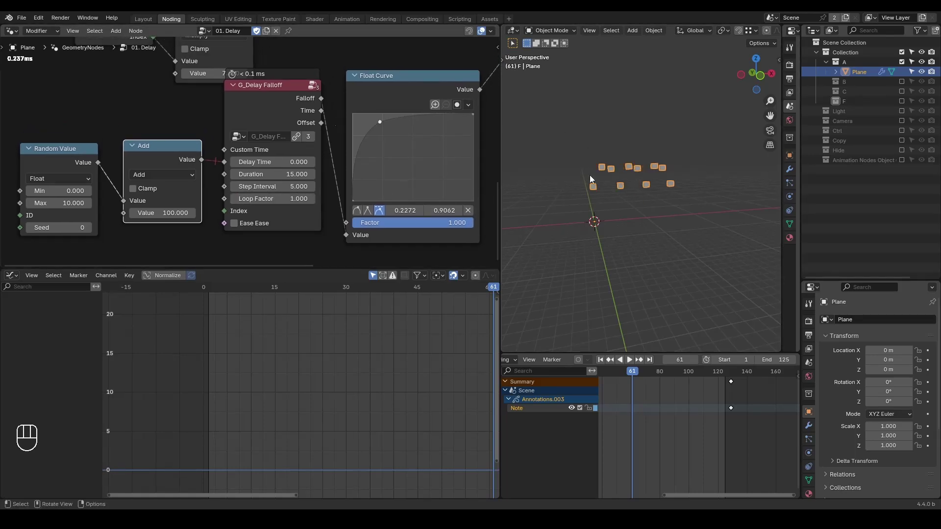
# Set the scene range to frames 1–224 and play the looping cube animation.
pyautogui.press('shift+space')
pyautogui.click(404, 93)
pyautogui.press('ctrl+x')
pyautogui.press('shift+space')
pyautogui.press('space')
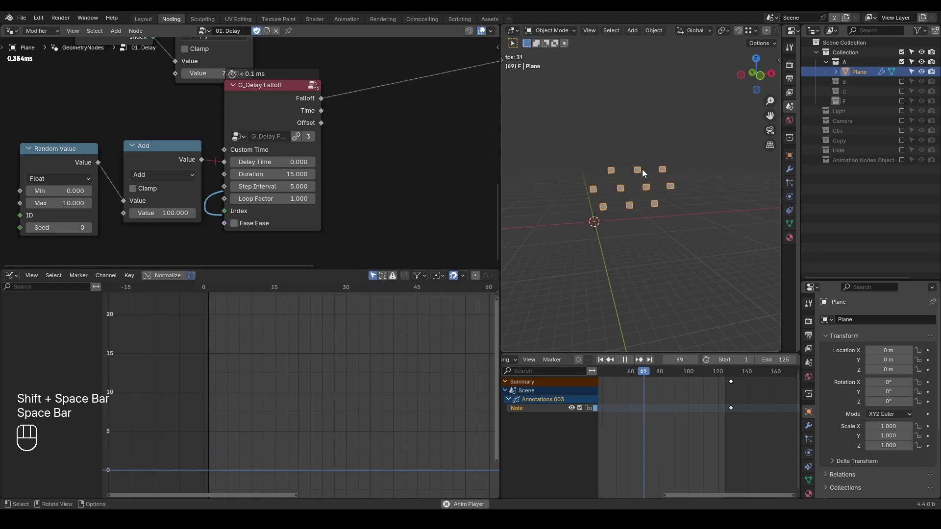
pyautogui.press('space')
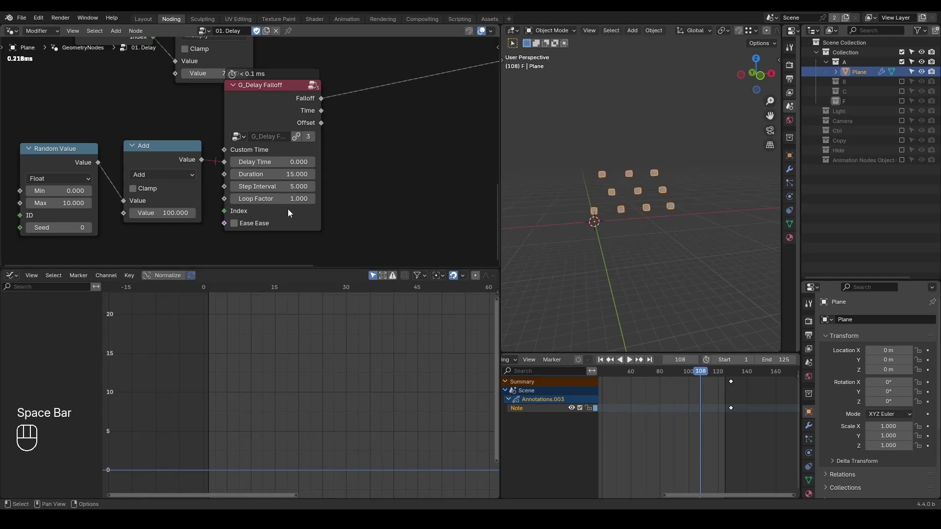
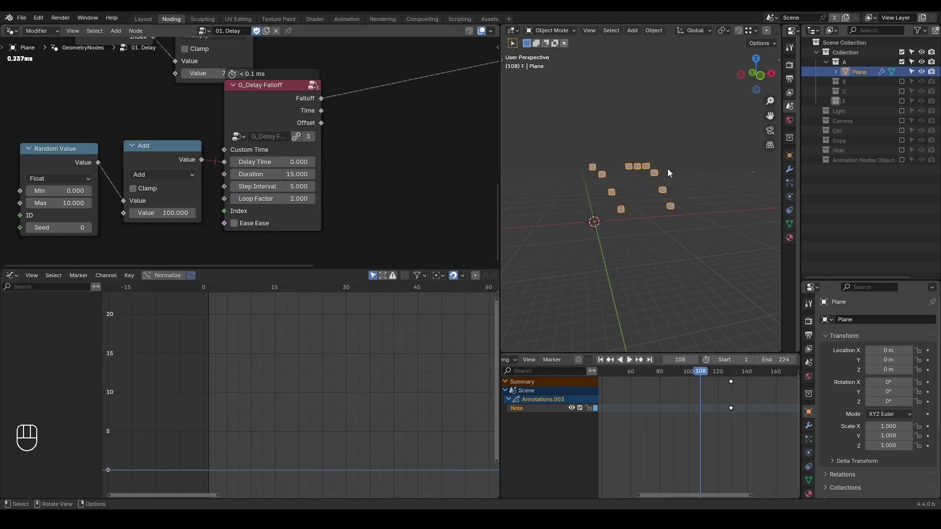
# Raise Loop Factor to 5, play the loop, and rewind to frame 1.
pyautogui.press('shift+space')
pyautogui.press('space')
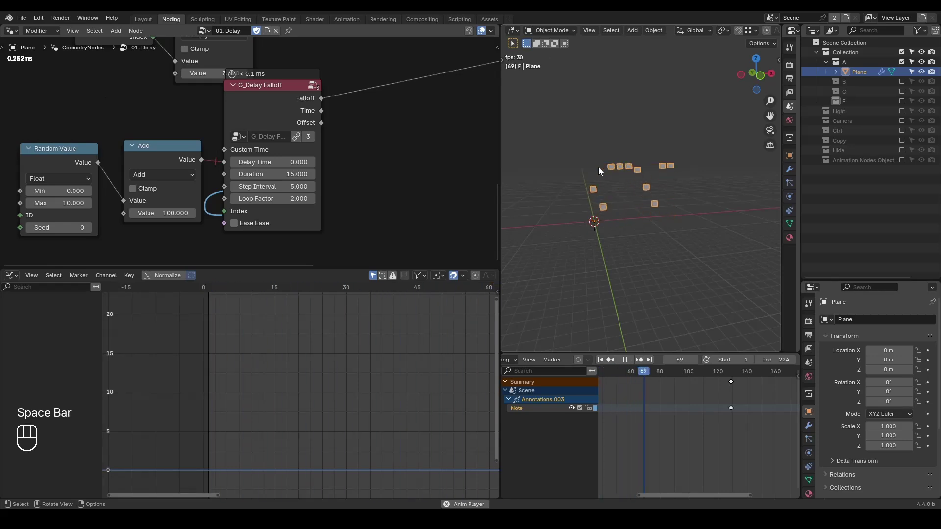
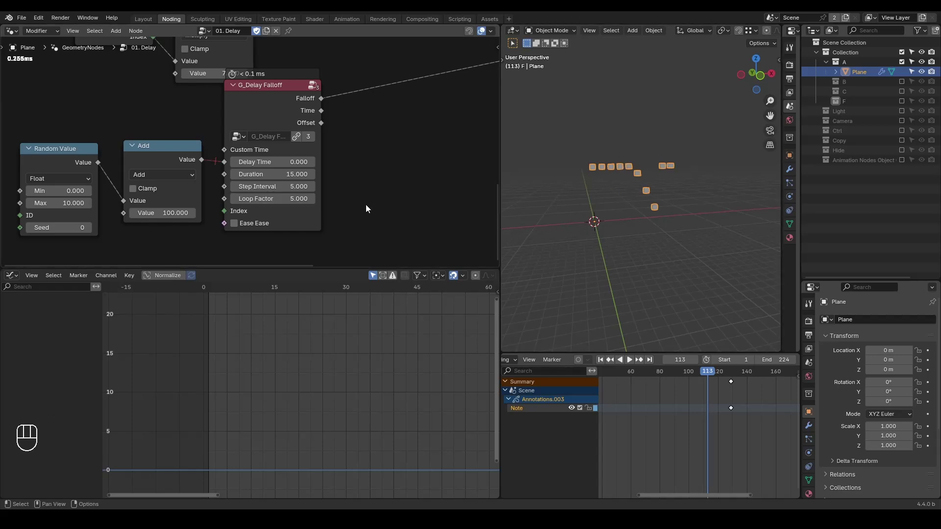
pyautogui.press('shift+space')
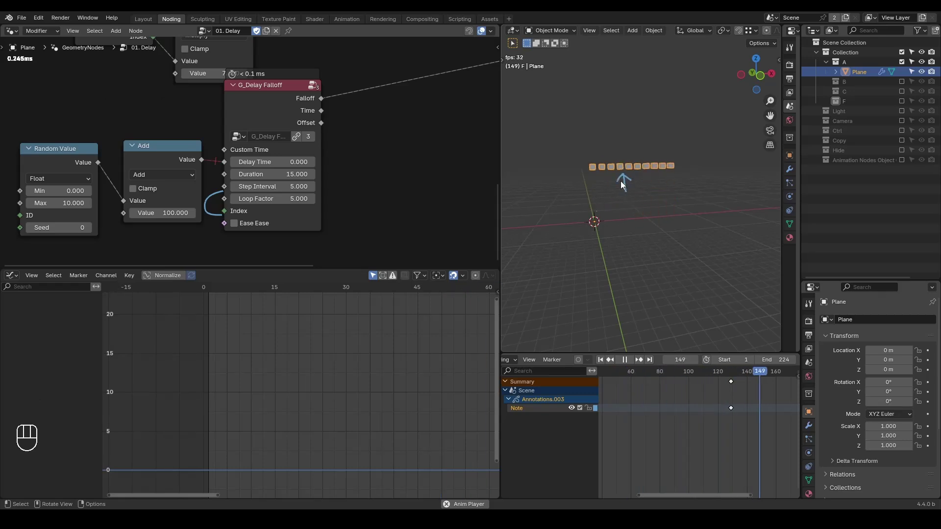
pyautogui.press('space')
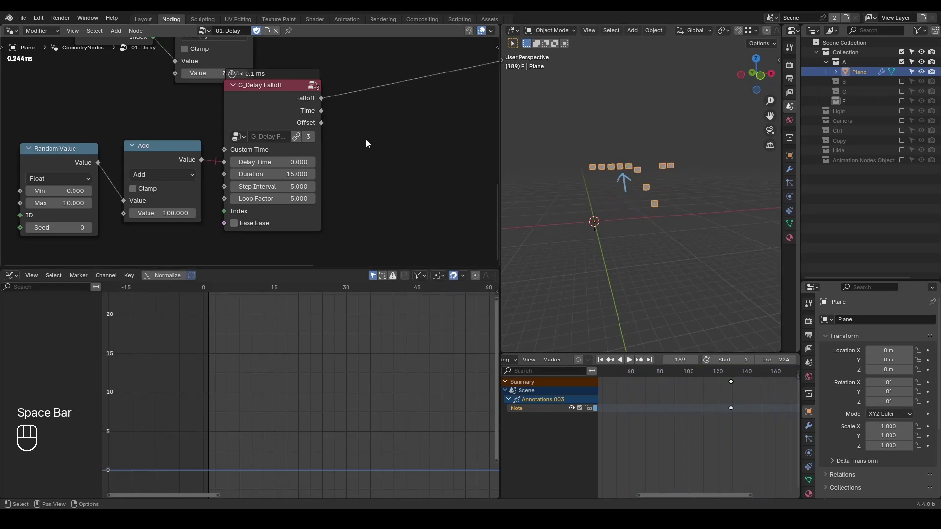
pyautogui.press('shift+space')
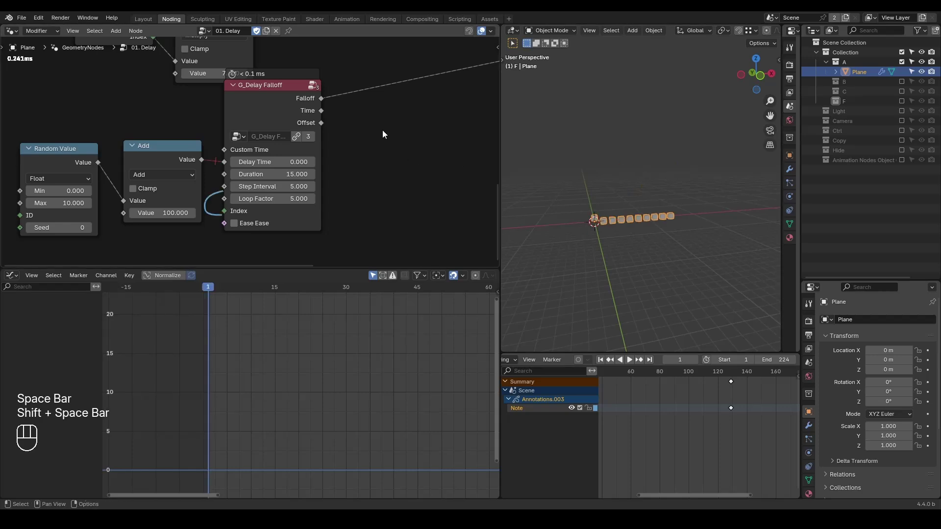
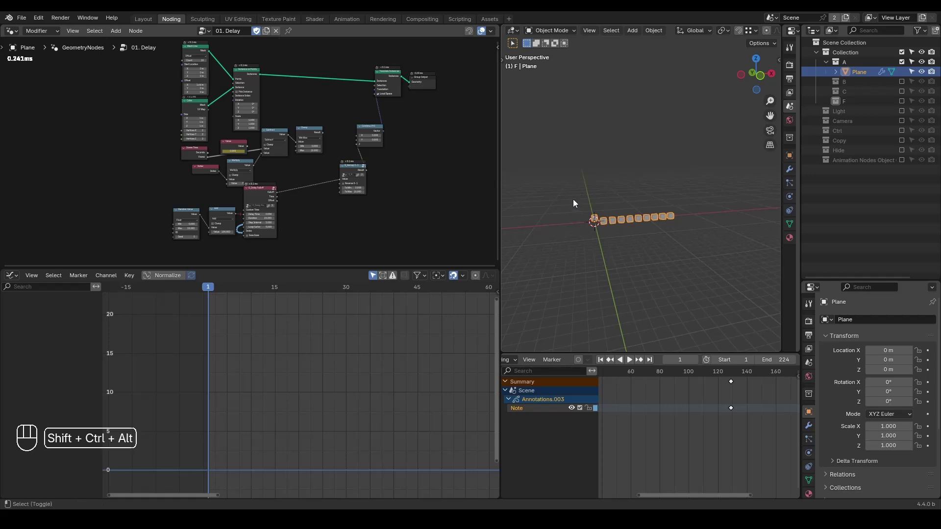
# Switch to the 02. Particles node tree and pan to its delay nodes.
pyautogui.press('ctrl+shift+alt+w')
pyautogui.press('ctrl+shift+alt+q')
pyautogui.click(204, 35)
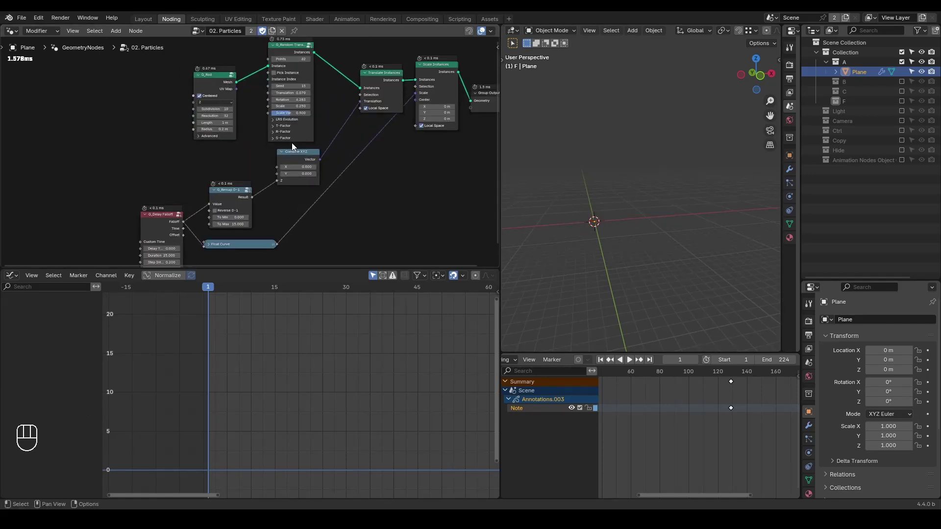
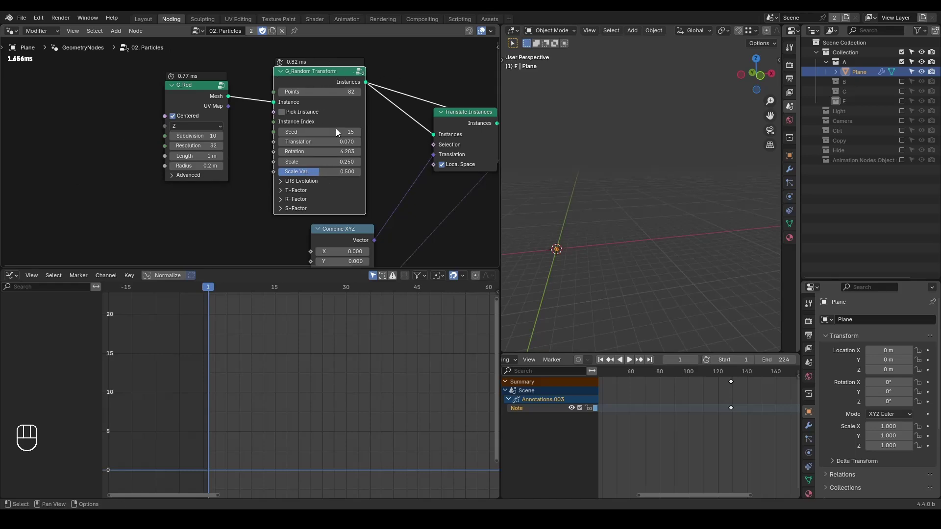
pyautogui.middleClick(356, 168)
pyautogui.middleClick(402, 139)
pyautogui.click(431, 103)
pyautogui.middleClick(283, 247)
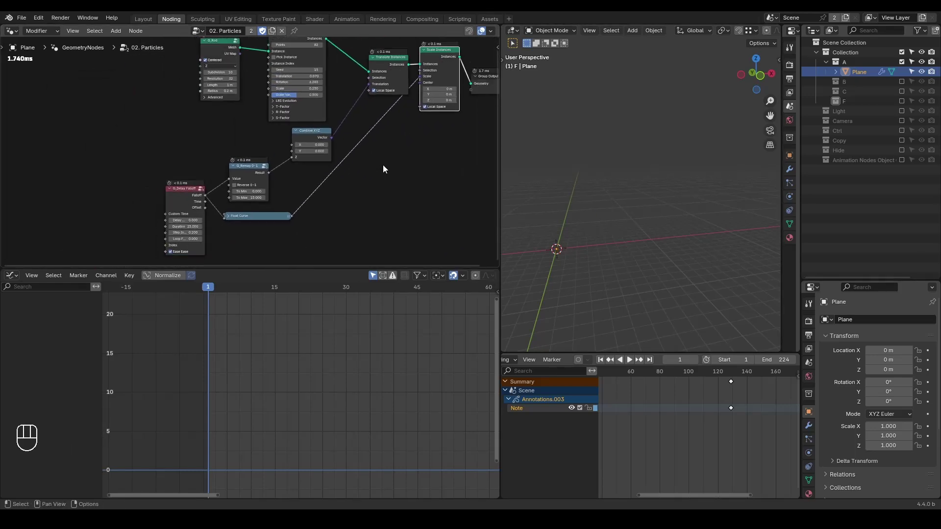
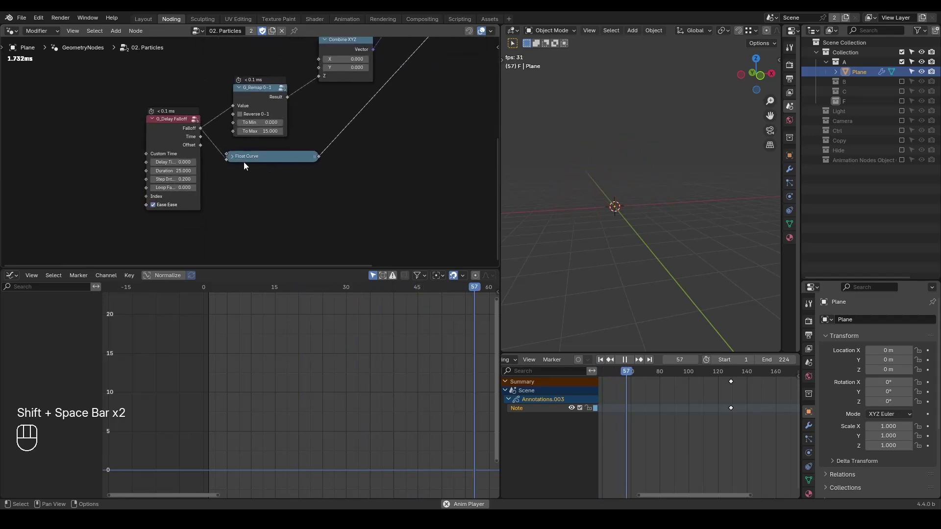
# Expand the collapsed Float Curve node to show its arch curve and play the particle emission.
pyautogui.moveTo(238, 162); pyautogui.dragTo(310, 173)
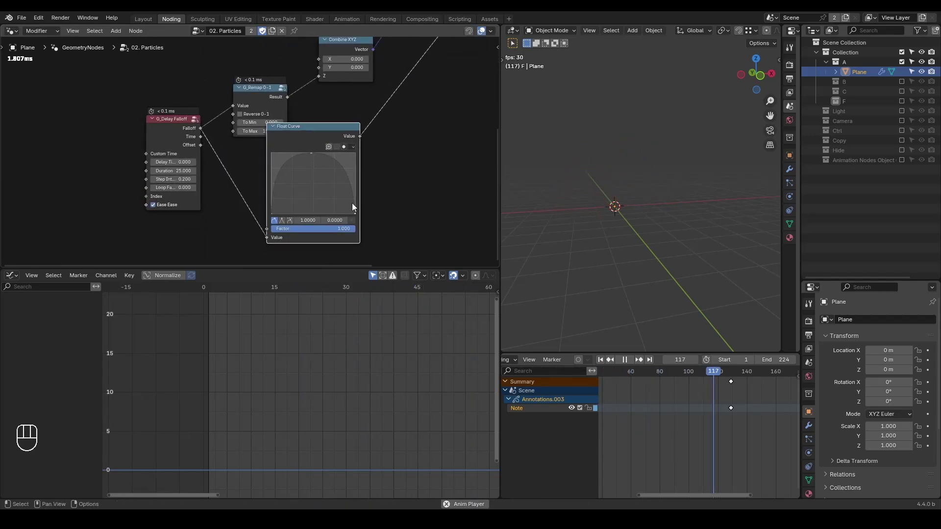
pyautogui.press('shift+space')
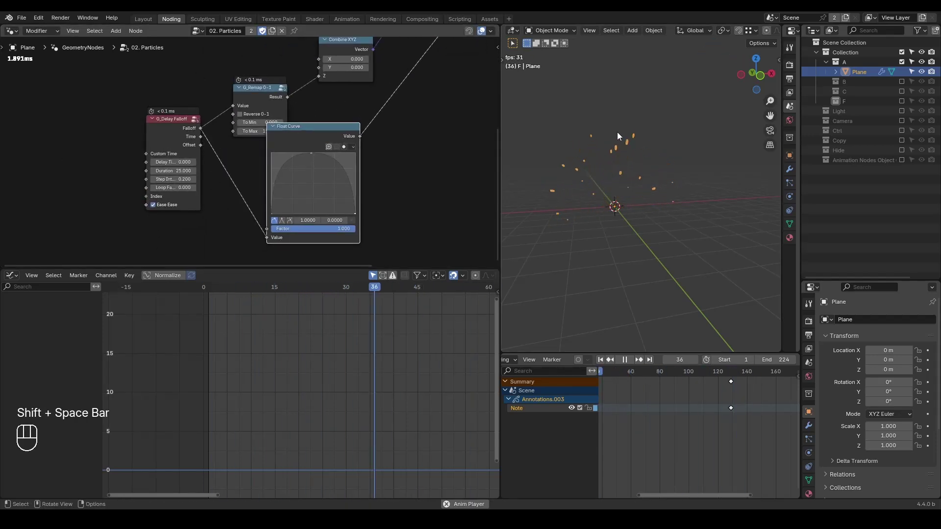
pyautogui.press('shift+space')
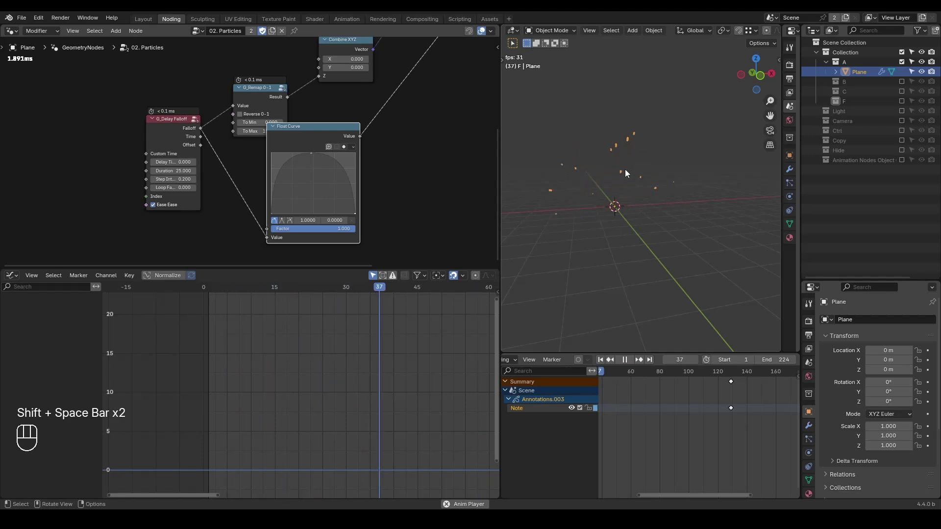
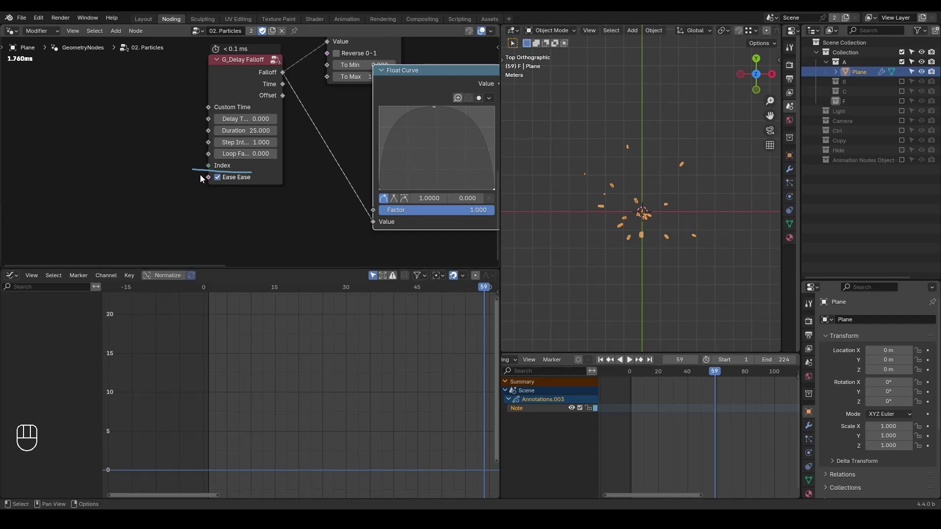
# Add a G_Index Random node, feed its New Index into G_Delay Falloff's Index, and preview.
pyautogui.click(136, 186)
pyautogui.press('ctrl+a')
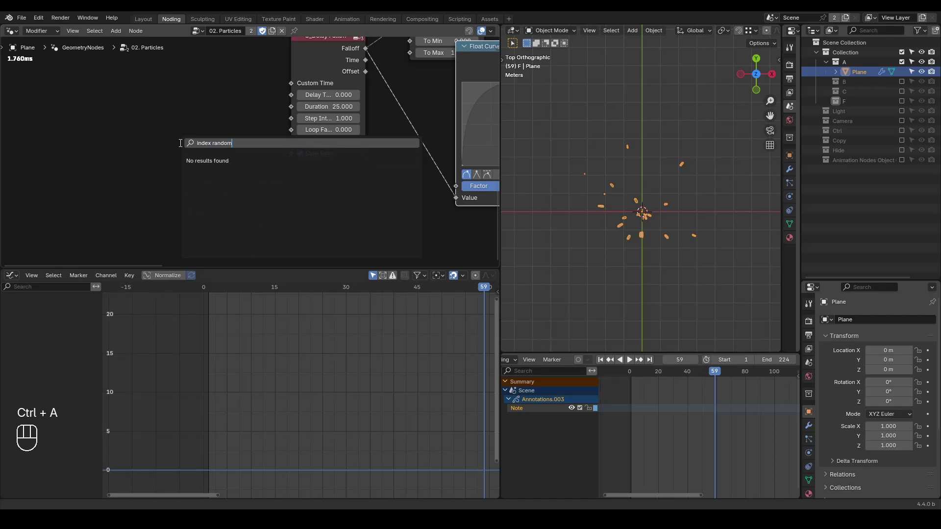
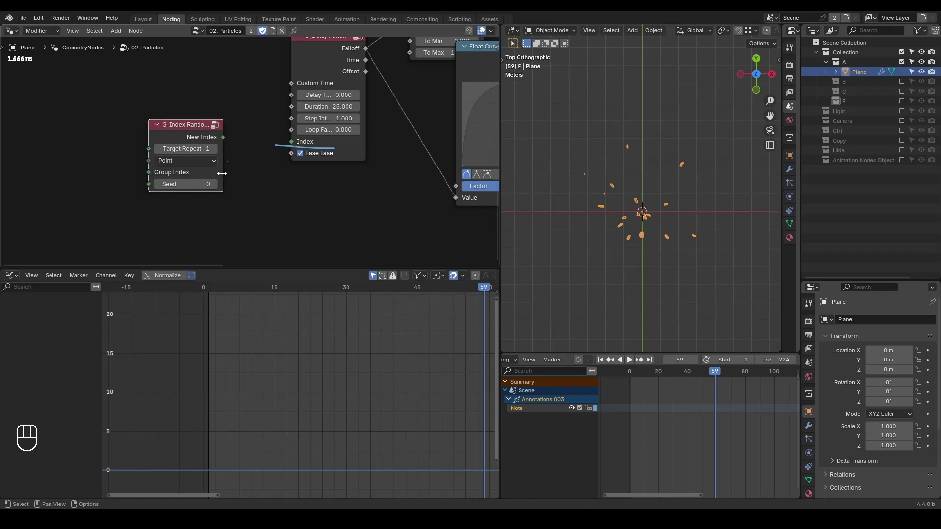
pyautogui.moveTo(217, 135); pyautogui.dragTo(299, 141)
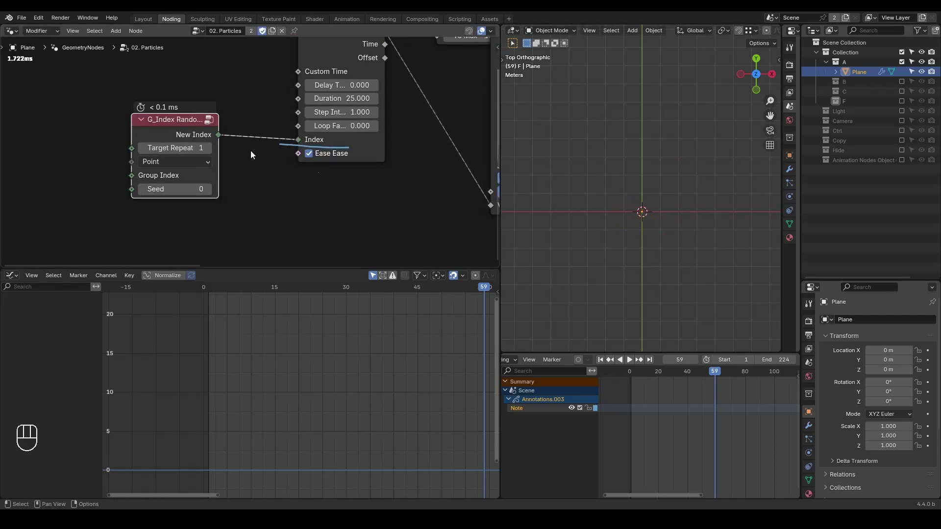
pyautogui.press('shift+space')
pyautogui.press('space')
pyautogui.press('shift+space')
pyautogui.press('space')
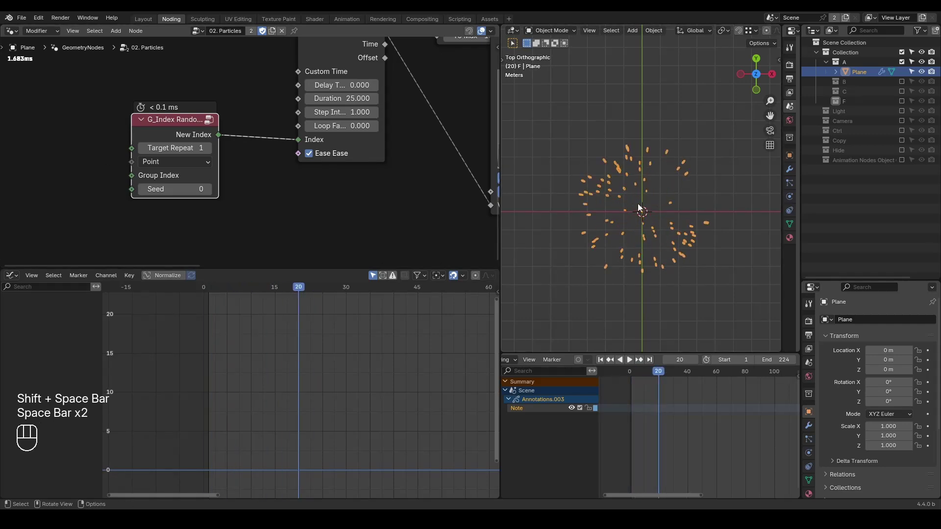
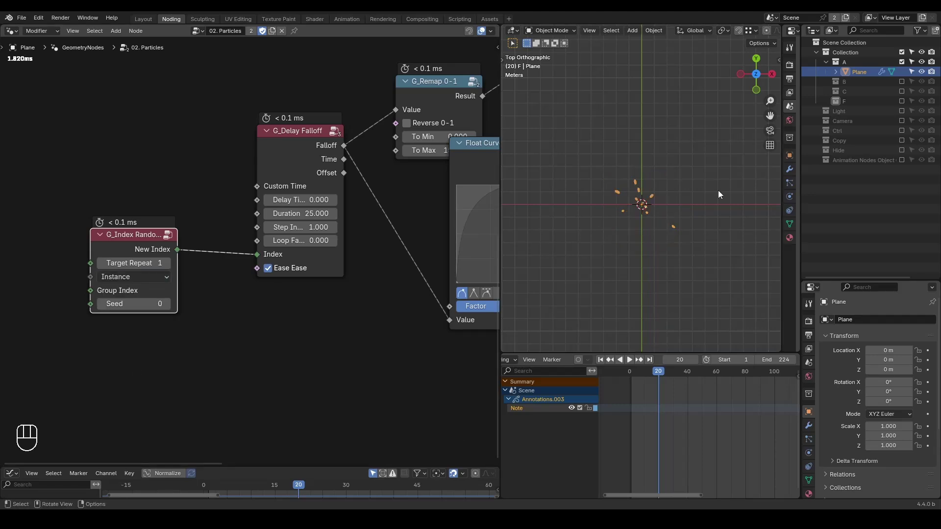
# Set the random index to Instance with Target Repeat 5 and preview the emission in perspective.
pyautogui.press('shift+space')
pyautogui.moveTo(660, 247); pyautogui.dragTo(667, 189)
pyautogui.press('space')
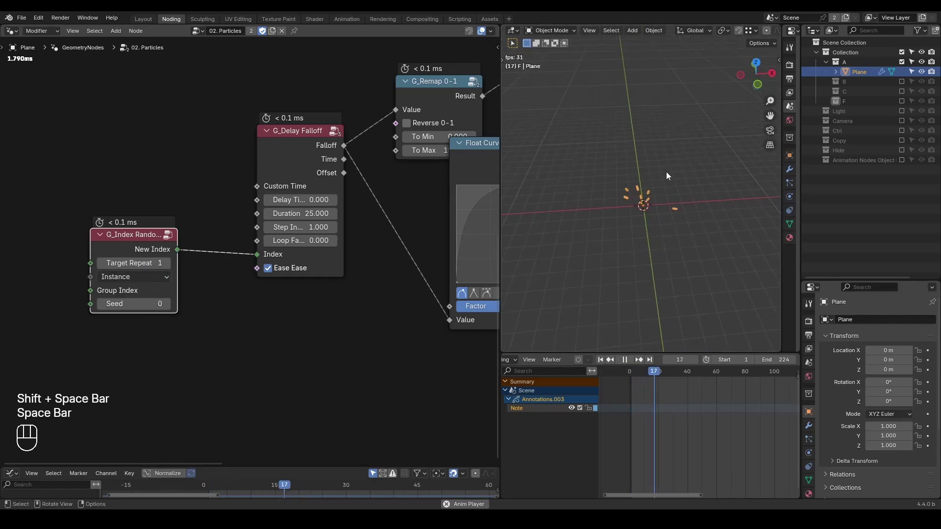
pyautogui.press('space')
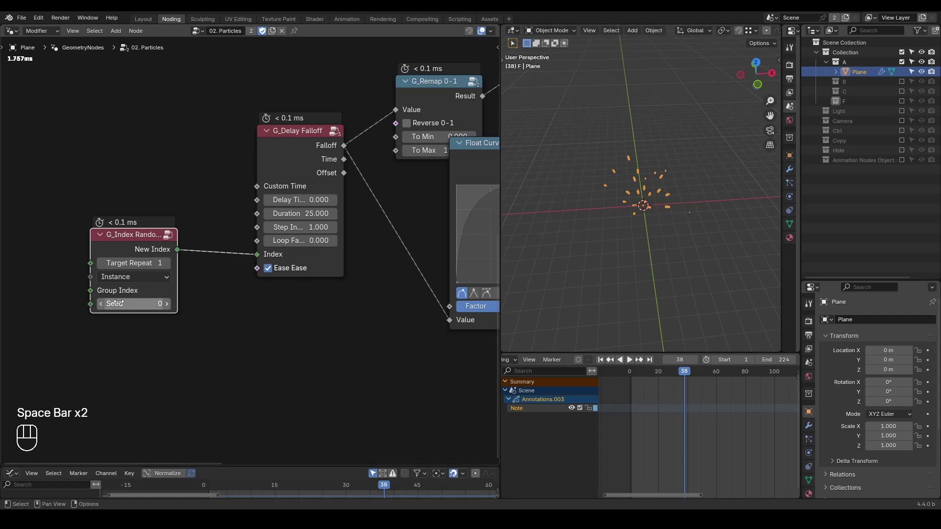
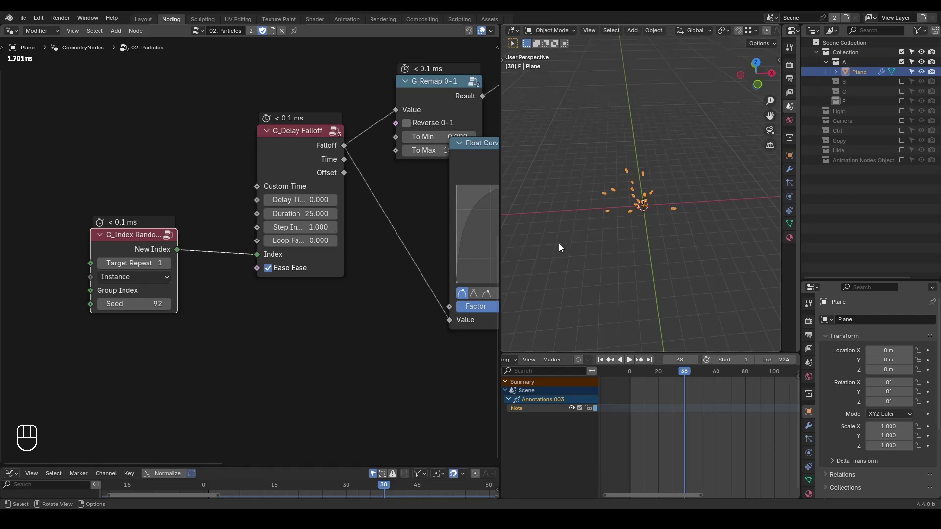
pyautogui.click(169, 266)
pyautogui.click(169, 266)
pyautogui.doubleClick(169, 266)
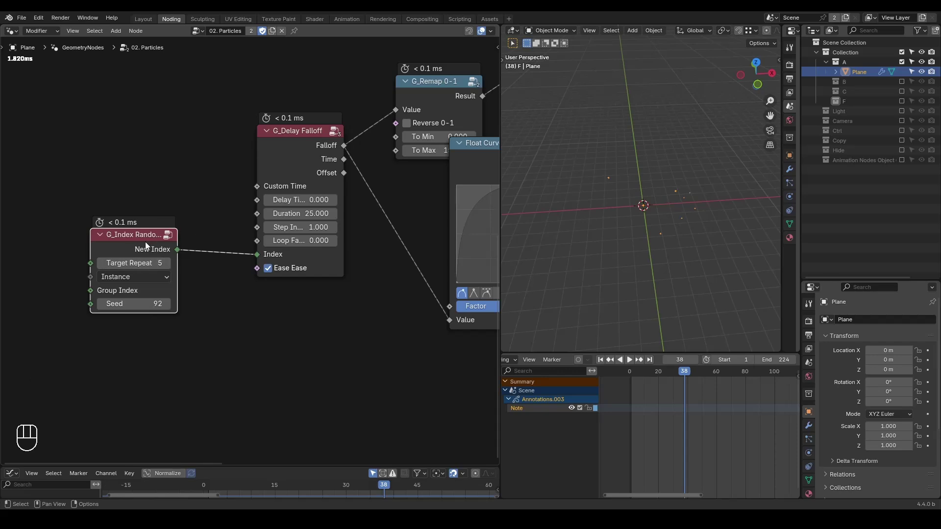
pyautogui.press('shift+space')
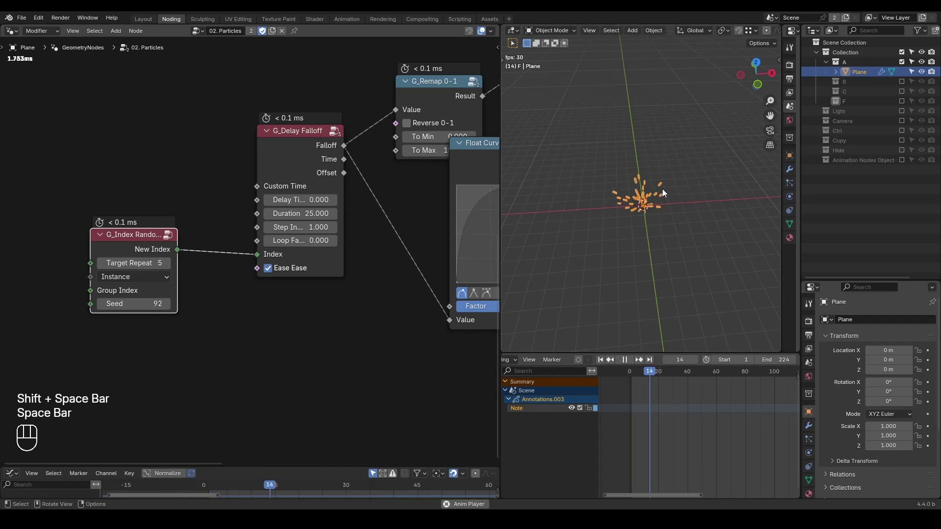
pyautogui.press('space')
# Orbit around the scattered particles during playback, then switch to the 03. Trims tree.
pyautogui.moveTo(654, 219); pyautogui.dragTo(662, 227)
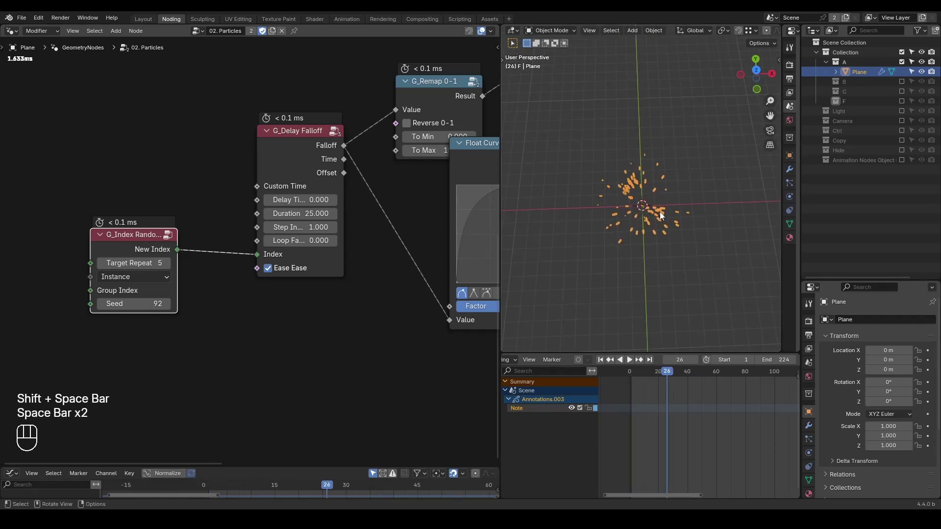
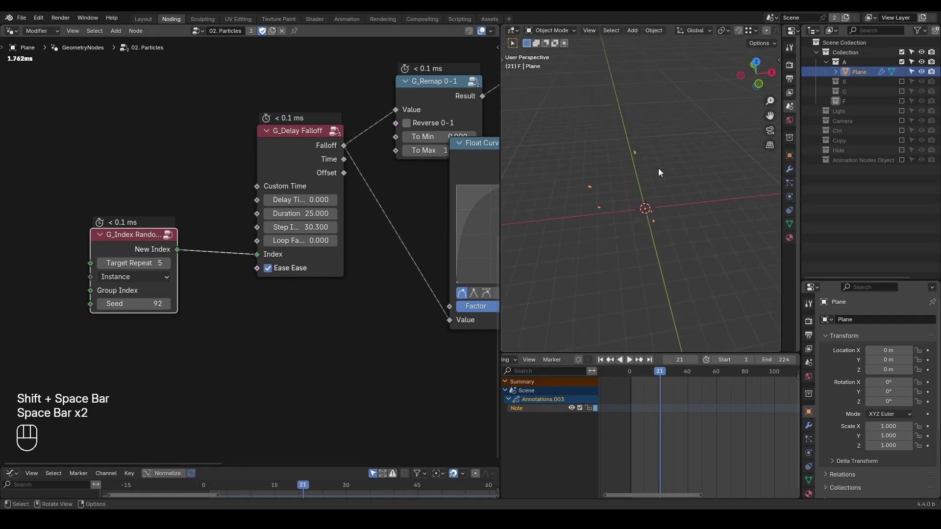
pyautogui.middleClick(666, 176)
pyautogui.press('d')
pyautogui.press('d')
pyautogui.press('d')
pyautogui.moveTo(600, 195); pyautogui.dragTo(670, 197)
pyautogui.click(696, 133)
pyautogui.press('d')
pyautogui.press('space')
pyautogui.press('space')
pyautogui.press('space')
pyautogui.press('shift+space')
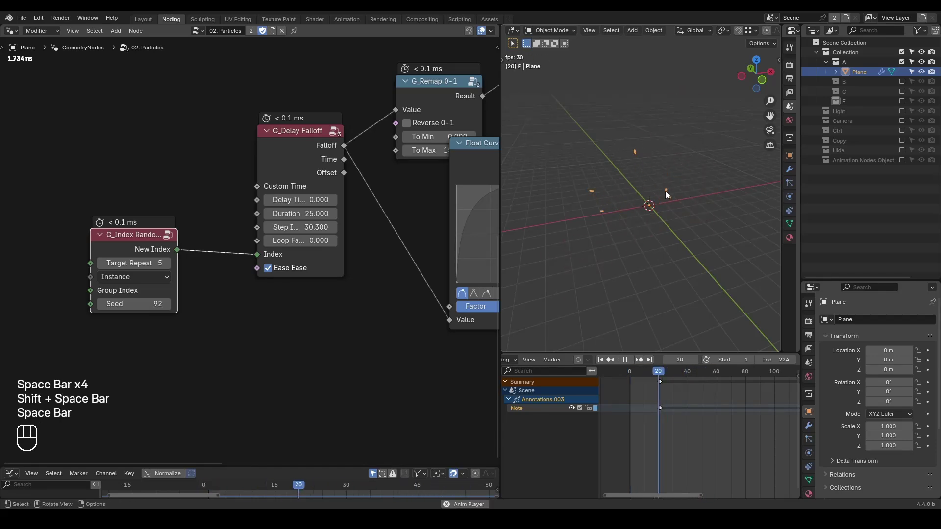
pyautogui.press('space')
pyautogui.click(638, 154)
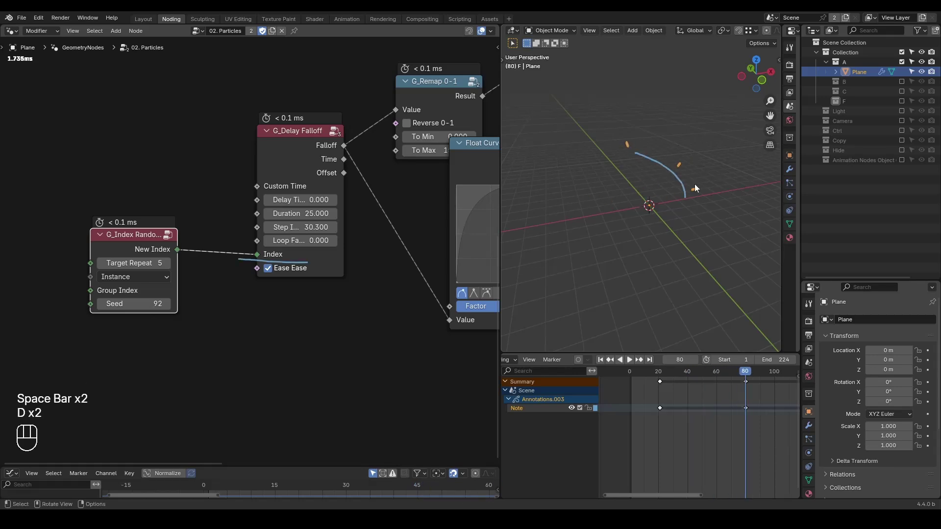
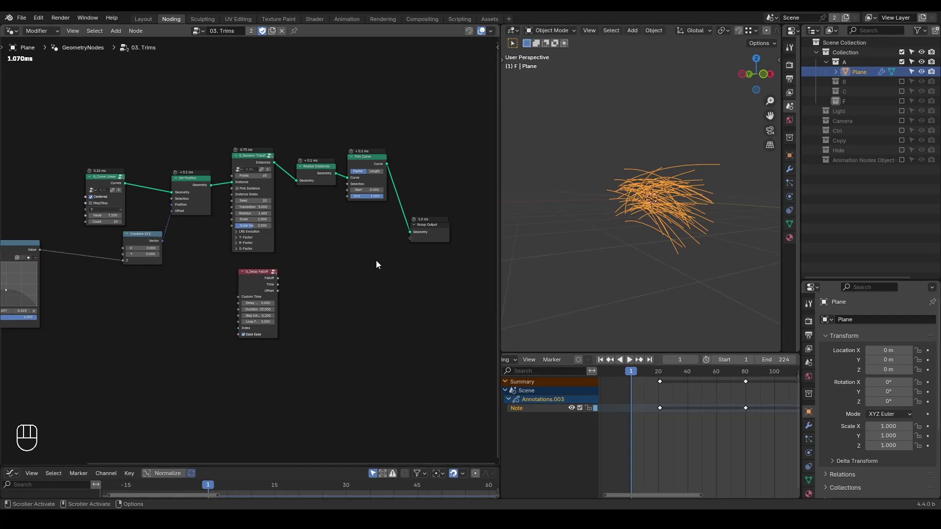
# Frame the 03. Trims node tree and orbit the viewport around the curve strands.
pyautogui.press('ctrl+shift+alt+w')
pyautogui.press('ctrl+shift+alt+q')
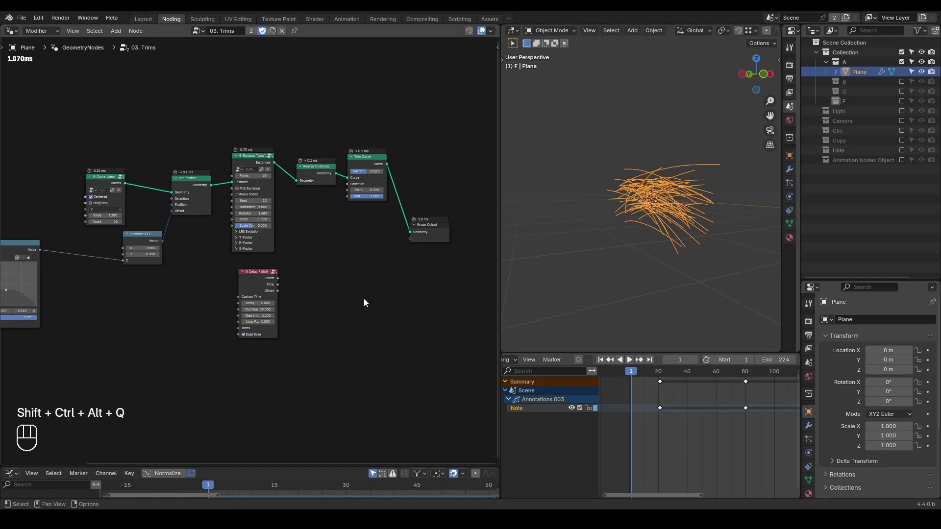
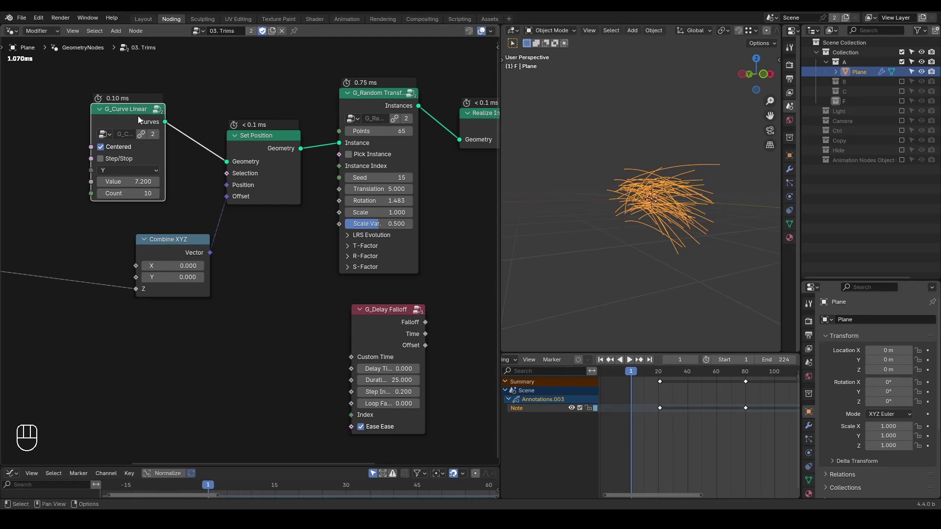
pyautogui.click(277, 149)
pyautogui.moveTo(652, 186); pyautogui.dragTo(521, 231)
pyautogui.middleClick(145, 306)
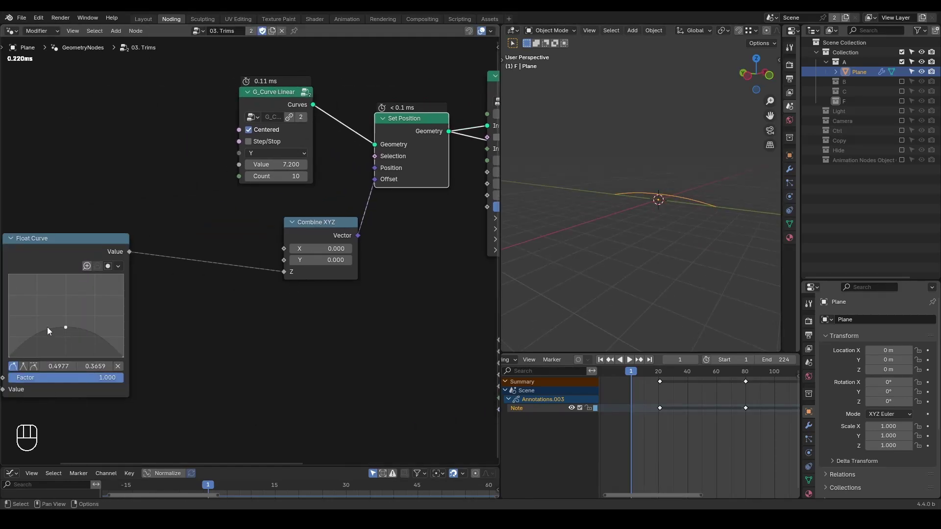
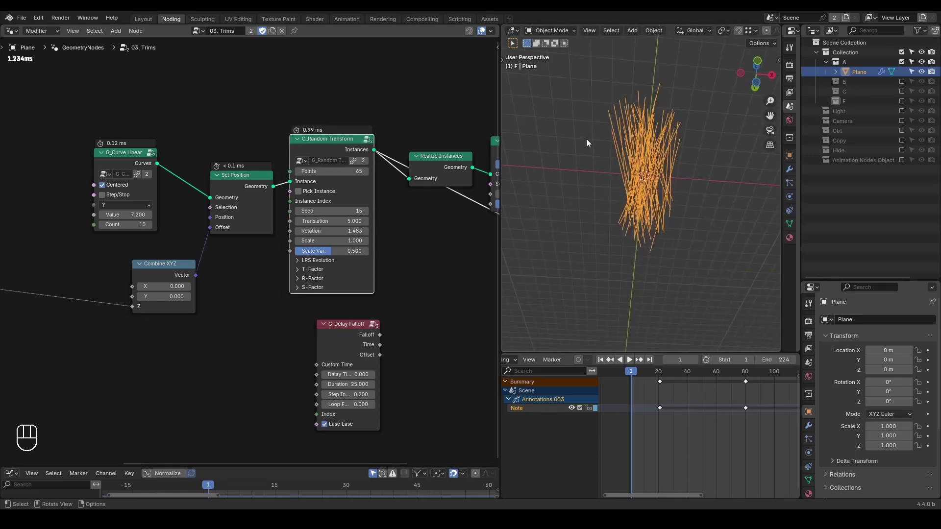
pyautogui.moveTo(657, 190); pyautogui.dragTo(646, 207)
pyautogui.middleClick(445, 246)
# Route Realize Instances through Trim Curve to Group Output and link the falloff into Trim Curve's End.
pyautogui.click(263, 154)
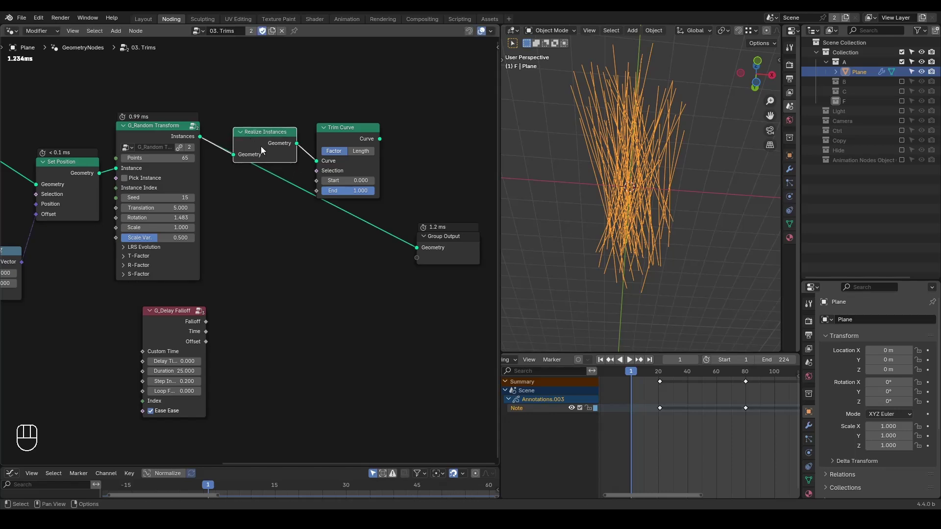
pyautogui.click(362, 140)
pyautogui.moveTo(361, 192); pyautogui.dragTo(379, 194)
pyautogui.moveTo(211, 322); pyautogui.dragTo(321, 193)
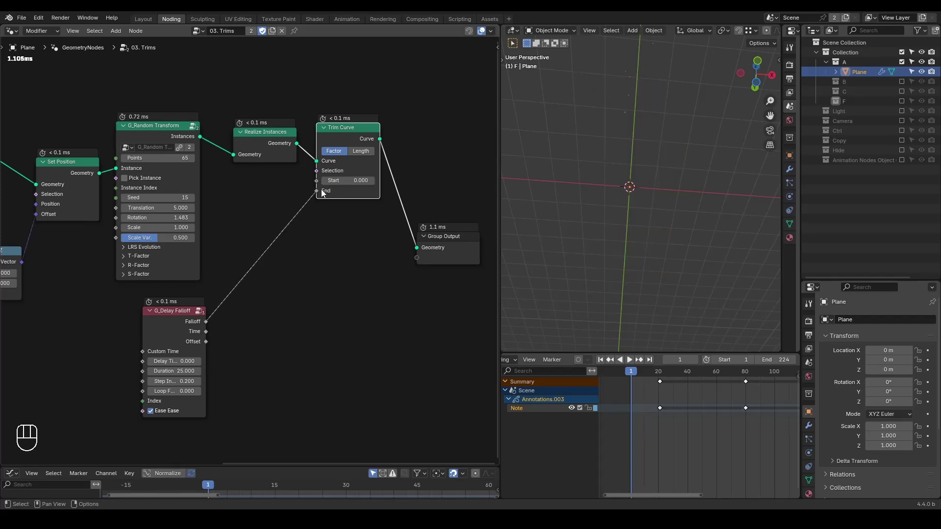
# Play the trim animation and orbit around the strands as they grow in.
pyautogui.press('shift+space')
pyautogui.press('a')
pyautogui.press('x')
pyautogui.press('space')
pyautogui.press('space')
pyautogui.press('space')
pyautogui.press('space')
pyautogui.moveTo(664, 160); pyautogui.dragTo(606, 200)
pyautogui.press('shift+space')
pyautogui.middleClick(636, 198)
pyautogui.press('space')
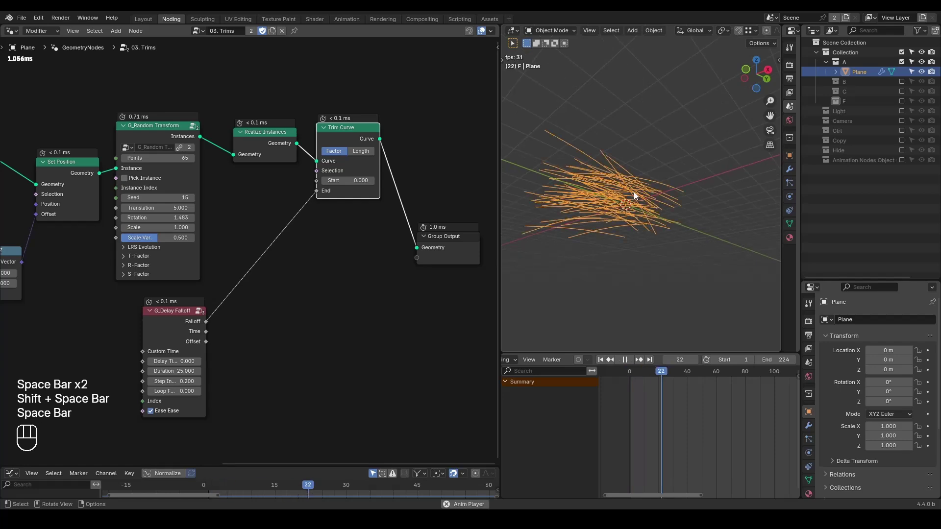
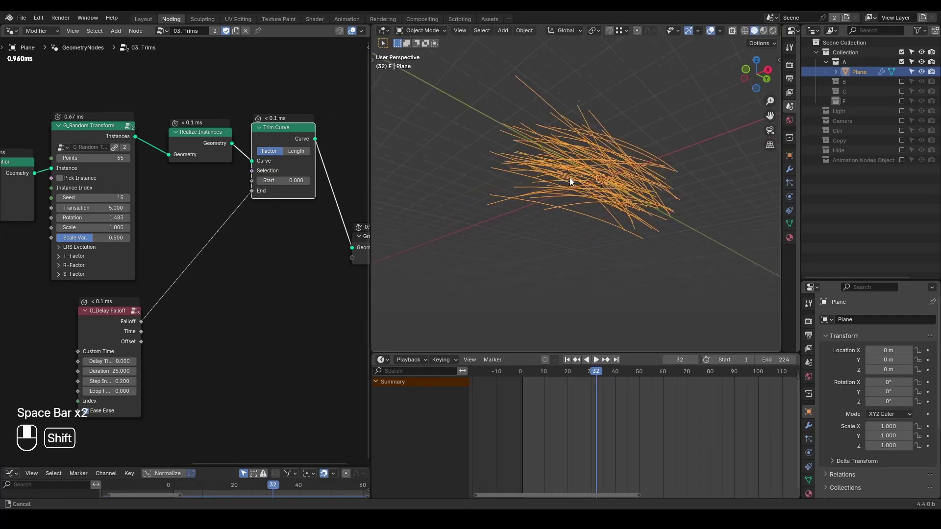
# Enlarge the 3D viewport and replay the growth from different angles.
pyautogui.moveTo(576, 183); pyautogui.dragTo(558, 212)
pyautogui.moveTo(566, 207); pyautogui.dragTo(581, 188)
pyautogui.press('shift+space')
pyautogui.press('space')
pyautogui.press('shift+space')
pyautogui.press('space')
pyautogui.moveTo(608, 177); pyautogui.dragTo(589, 174)
pyautogui.click(589, 174)
# Play once more, stop at frame 101 with strands fully grown, and pan to the trim nodes.
pyautogui.press('shift+space')
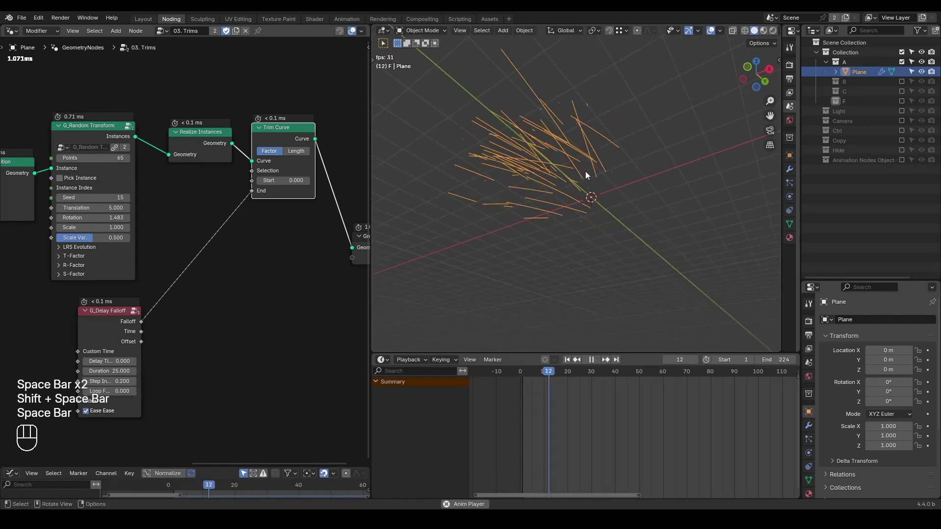
pyautogui.press('space')
pyautogui.click(229, 337)
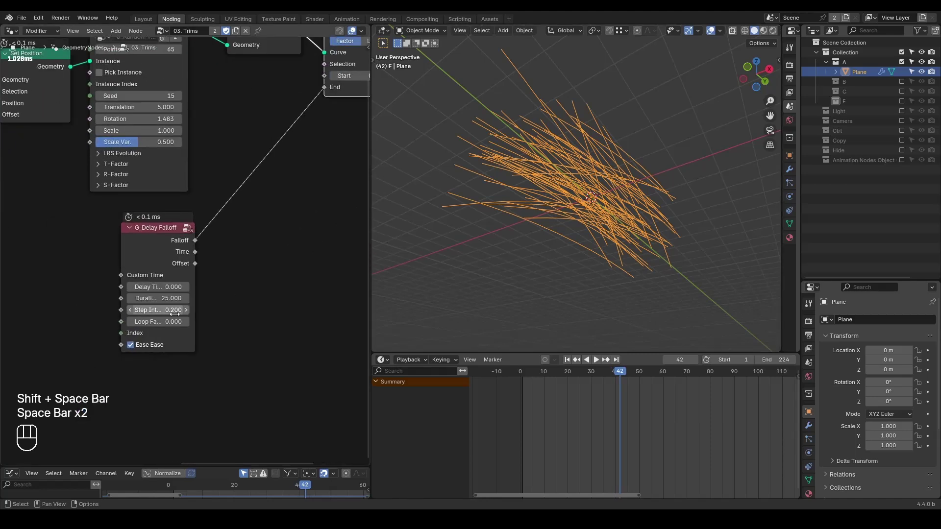
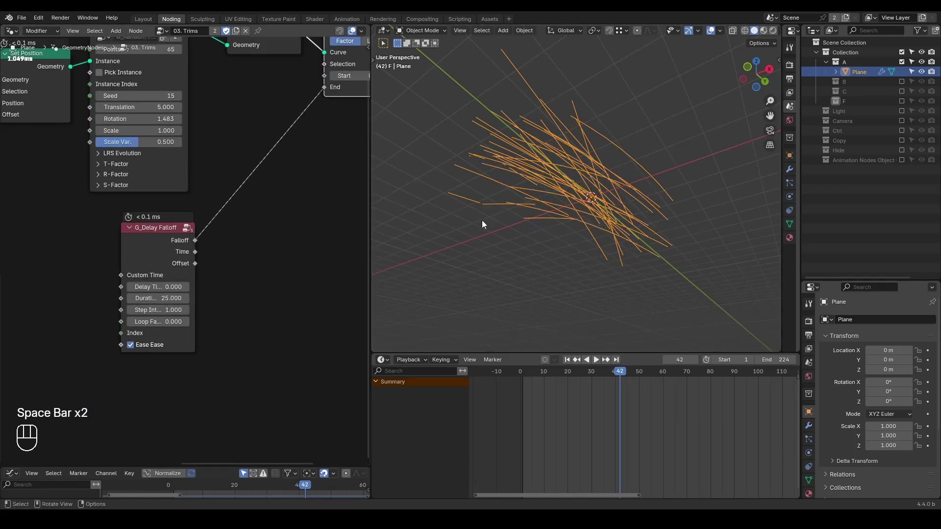
pyautogui.press('shift+space')
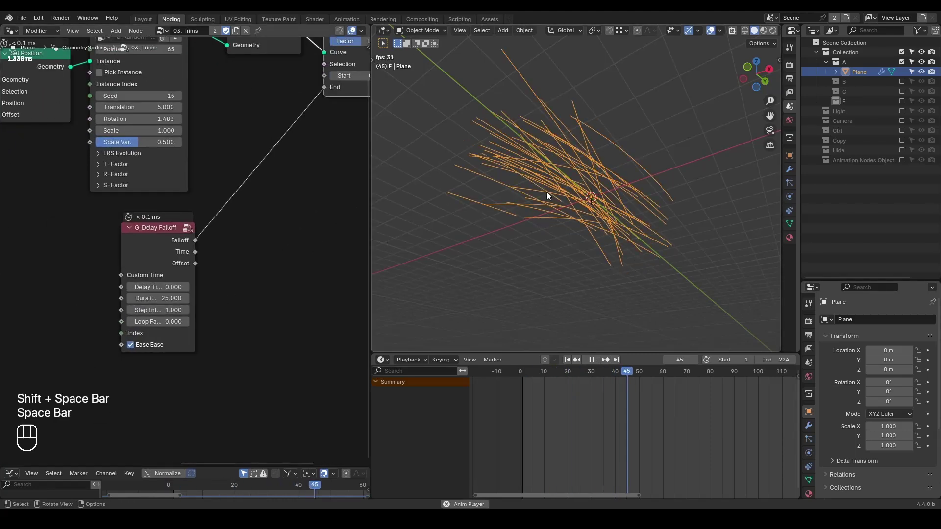
pyautogui.press('space')
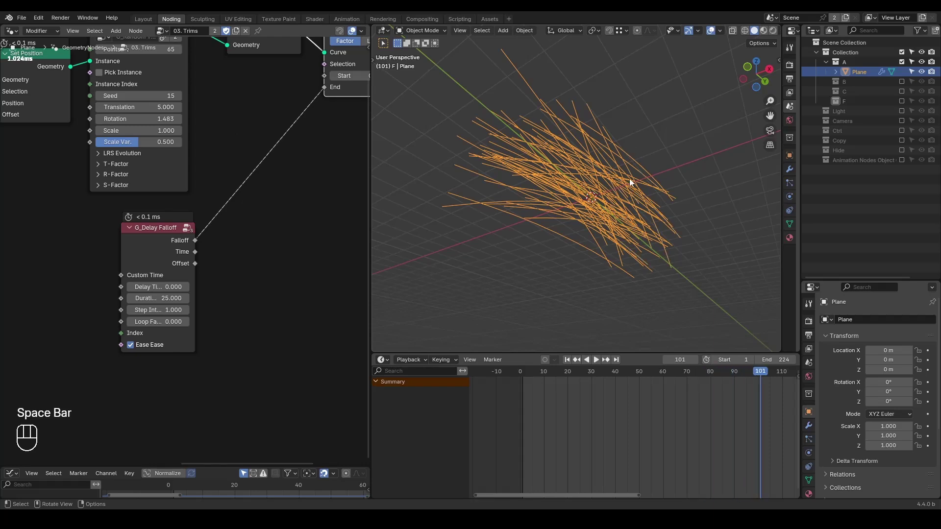
pyautogui.middleClick(253, 234)
# Try a Scene Time with Subtract math setup near the delay falloff, then discard both nodes.
pyautogui.press('d')
pyautogui.press('d')
pyautogui.press('d')
pyautogui.click(122, 297)
pyautogui.press('d')
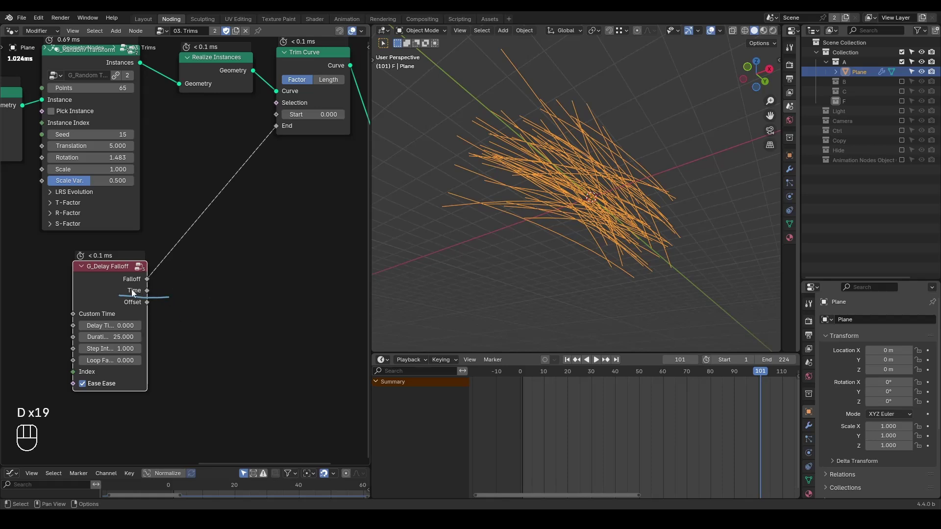
pyautogui.press('d')
pyautogui.press('d')
pyautogui.press('d')
pyautogui.press('d')
pyautogui.press('ctrl+a')
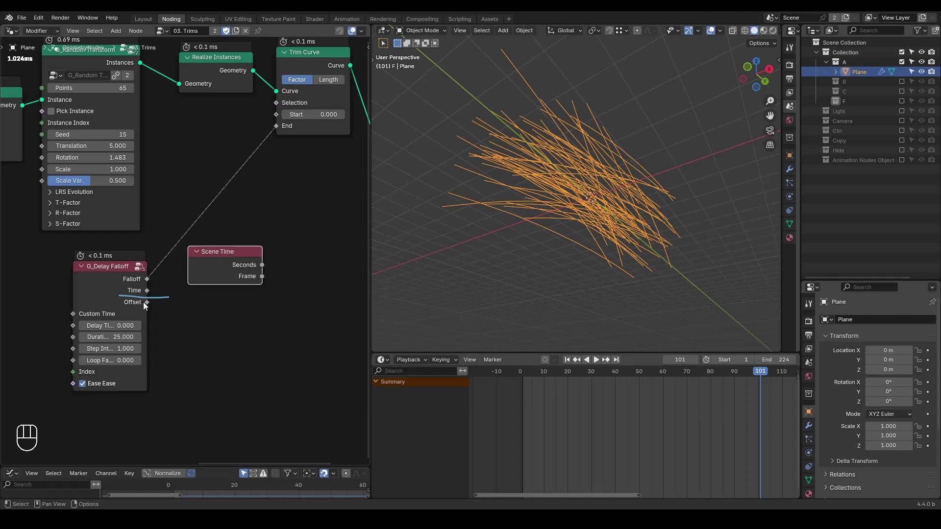
pyautogui.moveTo(265, 278); pyautogui.dragTo(275, 287)
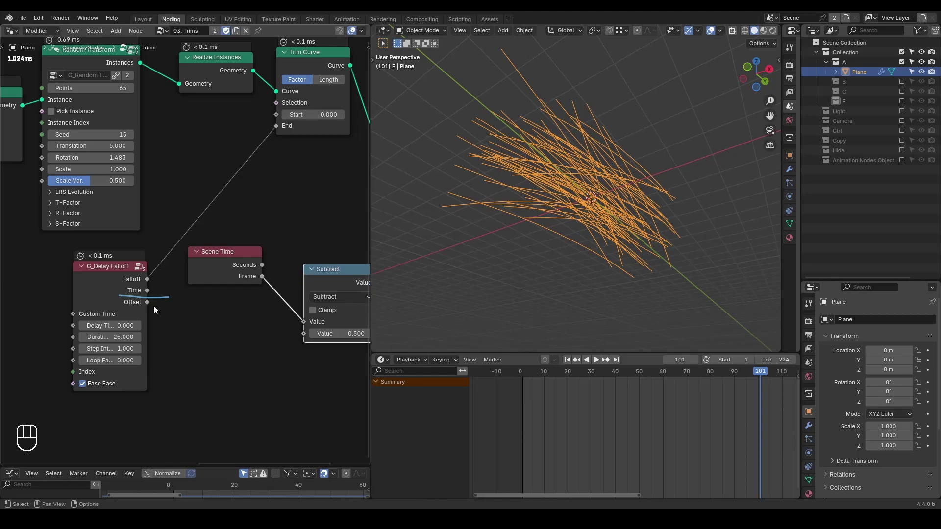
pyautogui.moveTo(154, 308); pyautogui.dragTo(310, 333)
pyautogui.middleClick(308, 377)
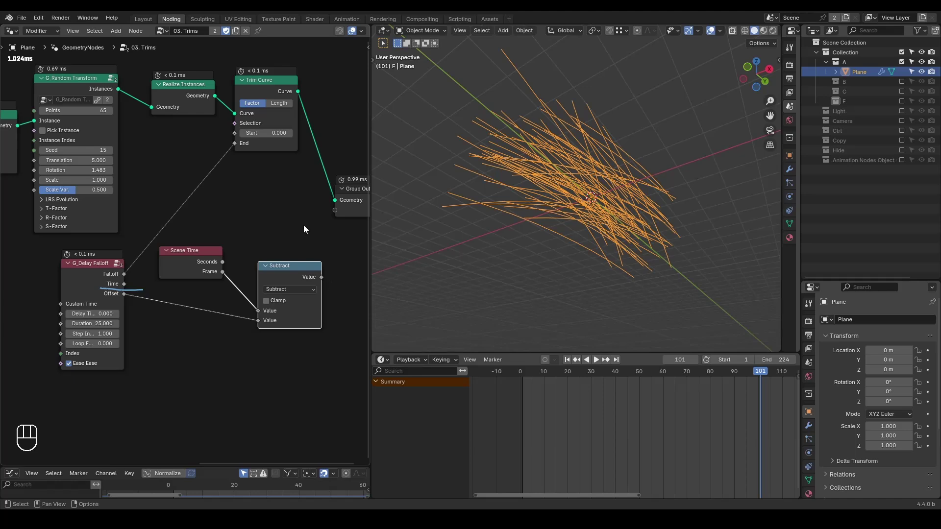
pyautogui.click(203, 323)
pyautogui.press('x')
# Add a Map Range node fed by G_Delay Falloff Time and route its Result into the Trim Curve start.
pyautogui.middleClick(142, 300)
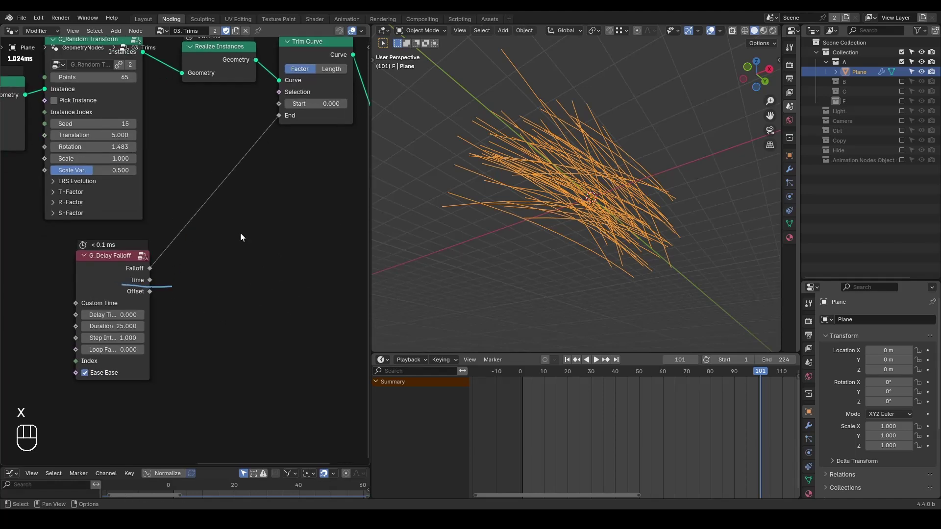
pyautogui.press('ctrl+a')
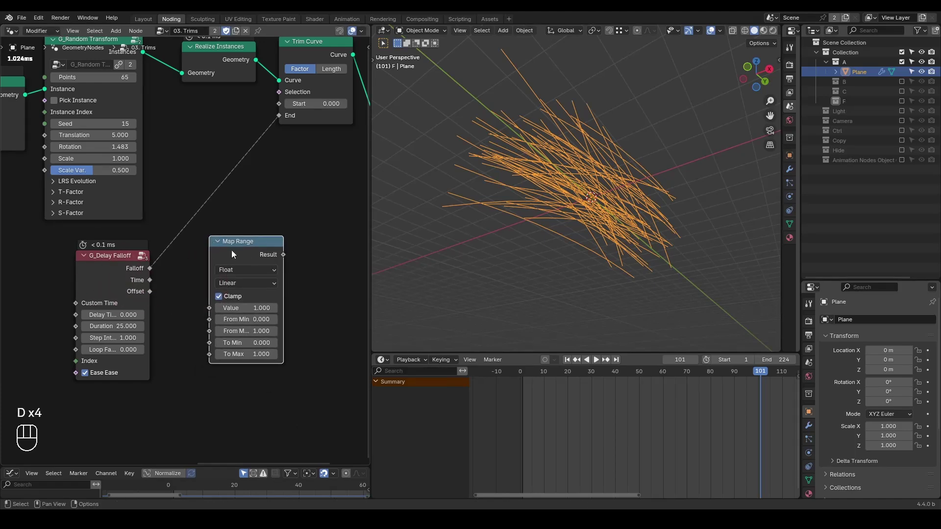
pyautogui.moveTo(153, 283); pyautogui.dragTo(212, 306)
pyautogui.click(245, 248)
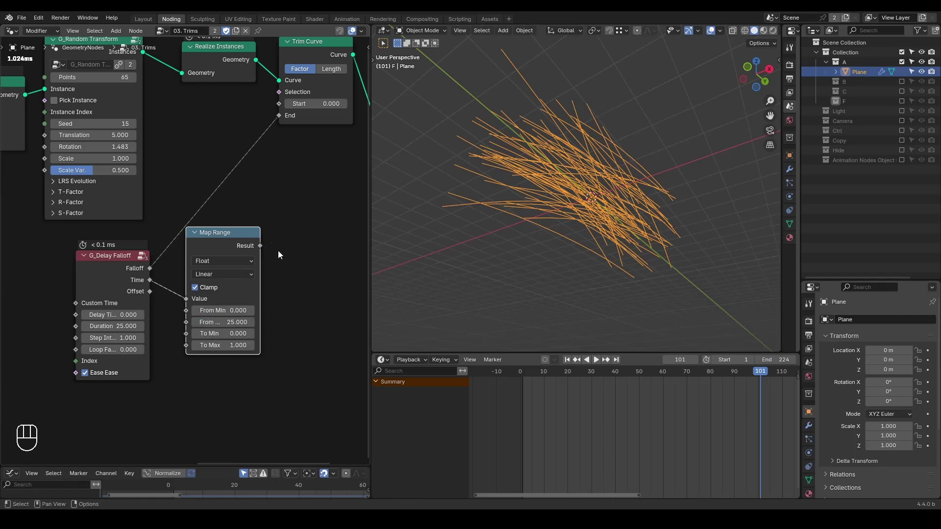
pyautogui.moveTo(263, 244); pyautogui.dragTo(279, 106)
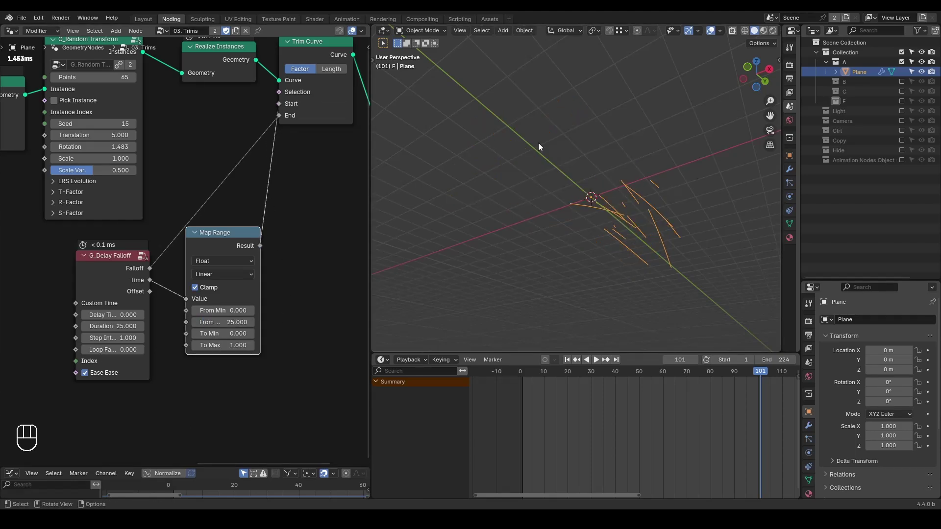
# Play the animation several times to preview strands growing in then vanishing, stopping at frame 96.
pyautogui.press('shift+space')
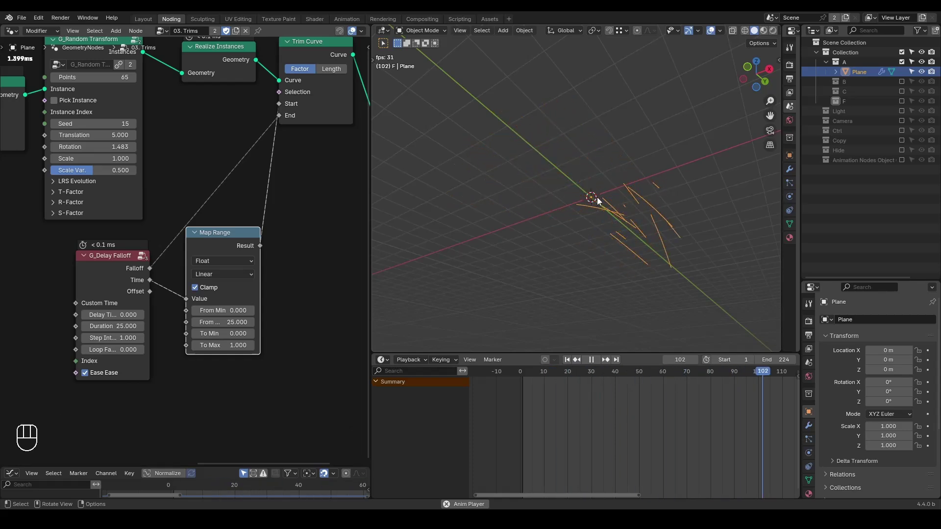
pyautogui.press('space')
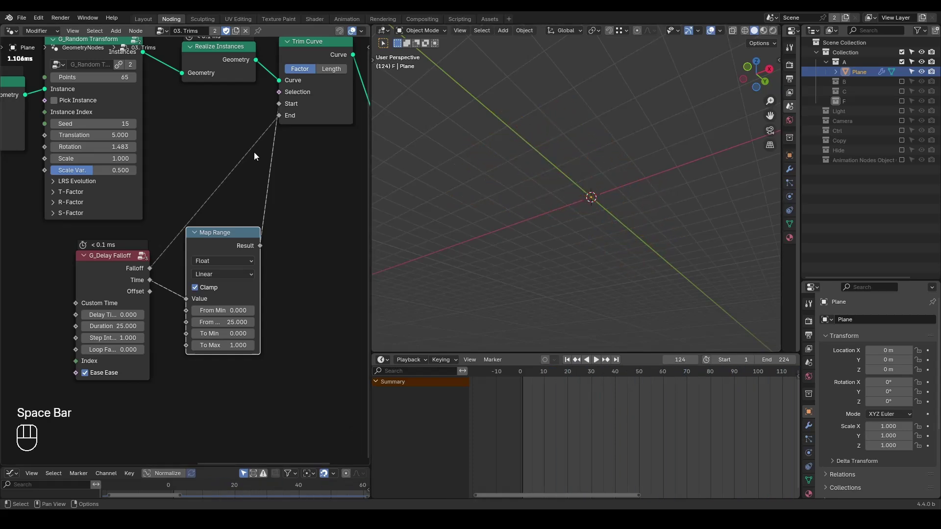
pyautogui.press('shift+space')
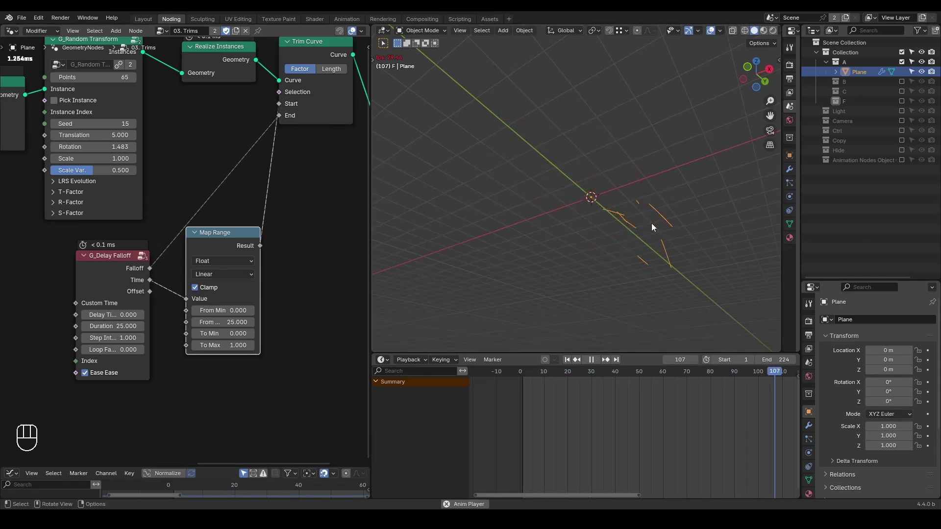
pyautogui.press('shift+space')
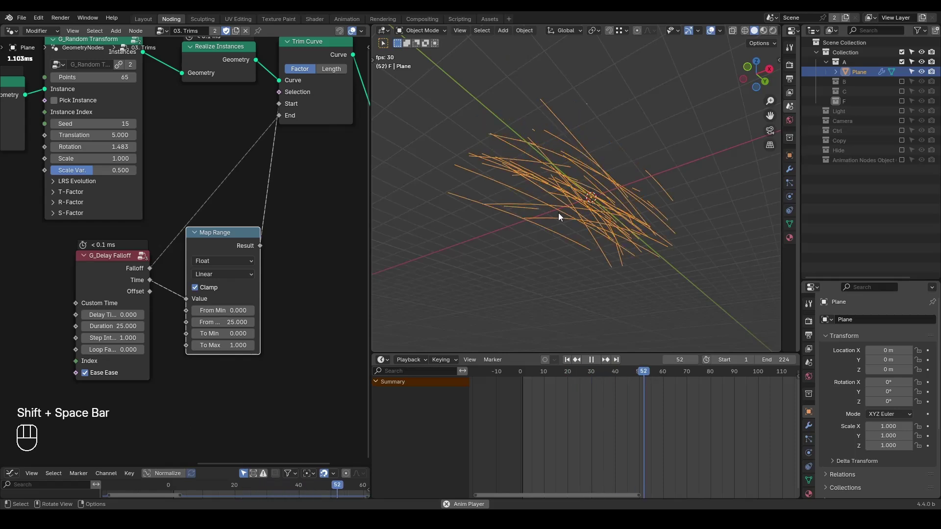
pyautogui.press('space')
pyautogui.press('shift+space')
pyautogui.press('space')
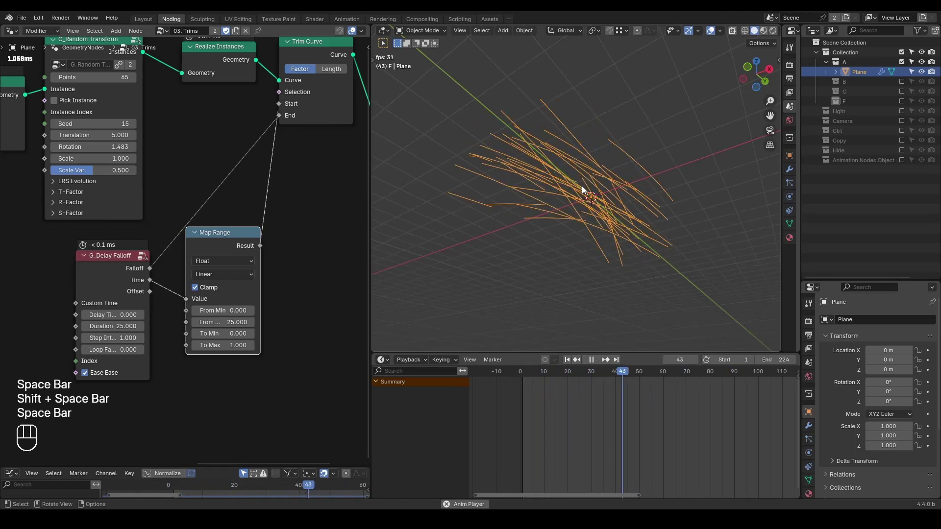
pyautogui.press('space')
# Add a G_Time Falloff preset node beside Map Range and wire it into the trim start.
pyautogui.click(216, 250)
pyautogui.press('ctrl+a')
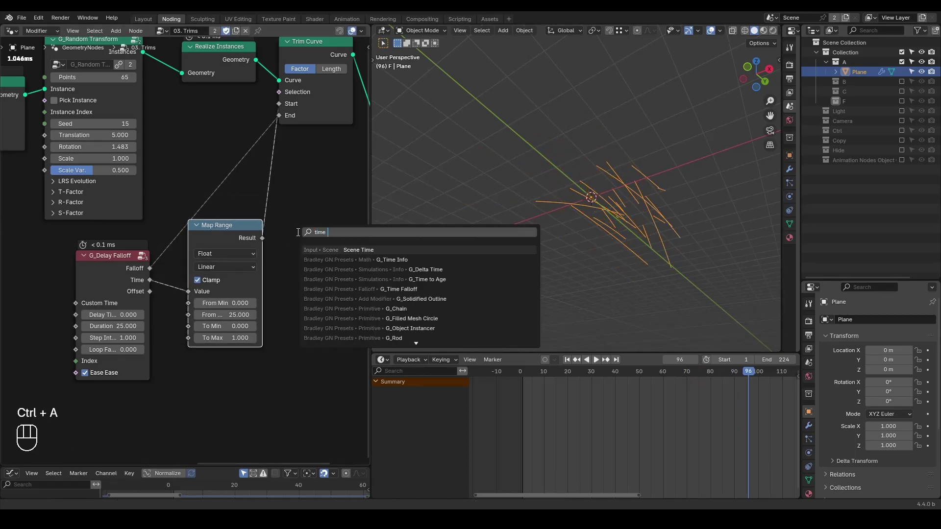
pyautogui.press('l')
pyautogui.middleClick(283, 263)
pyautogui.moveTo(132, 274); pyautogui.dragTo(295, 245)
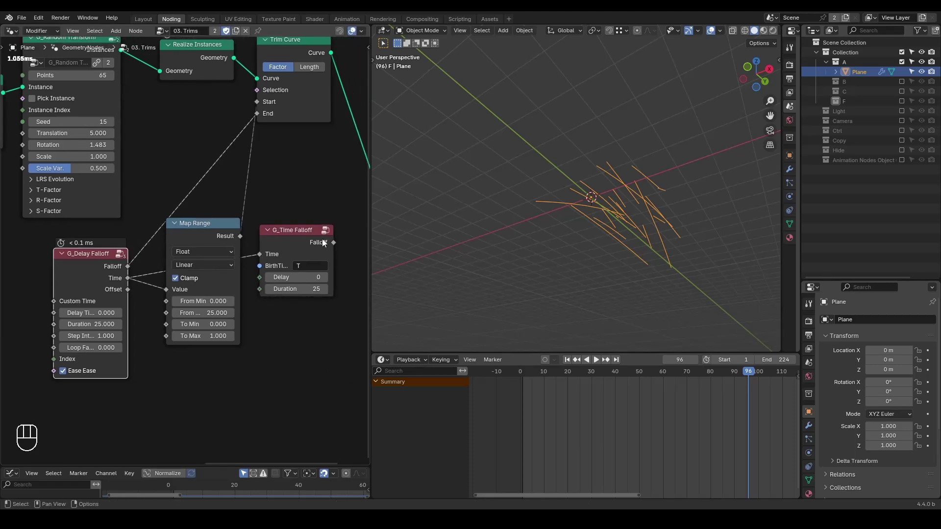
pyautogui.click(335, 242)
pyautogui.click(267, 108)
# Remove the Map Range node, leaving G_Time Falloff with Delay -19 and Duration 25 driving the trim.
pyautogui.click(214, 242)
pyautogui.press('ctrl+x')
pyautogui.click(298, 239)
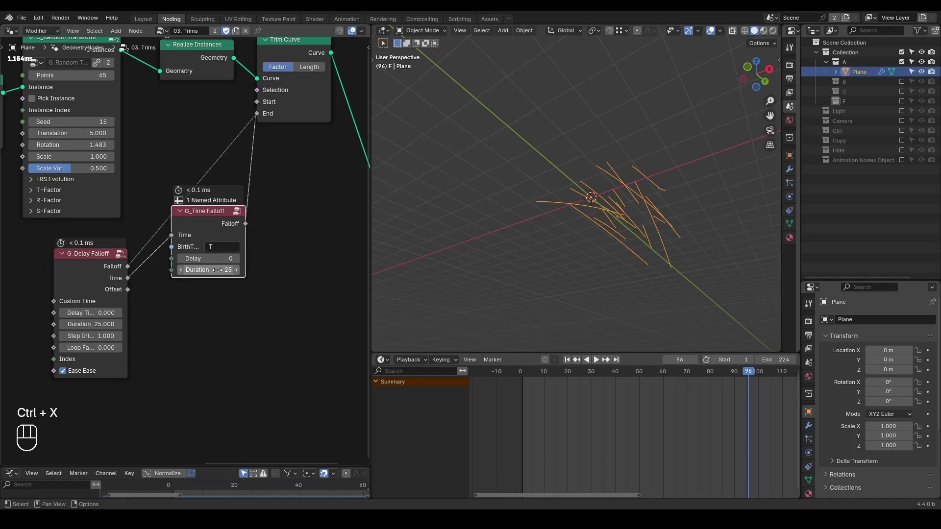
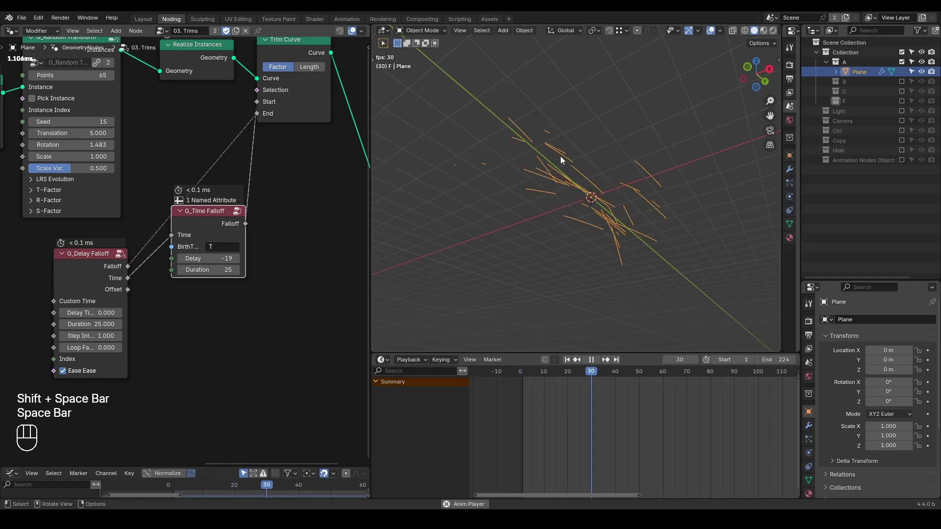
# Play the animation to watch strands trim in then out, ending back at frame 1.
pyautogui.press('space')
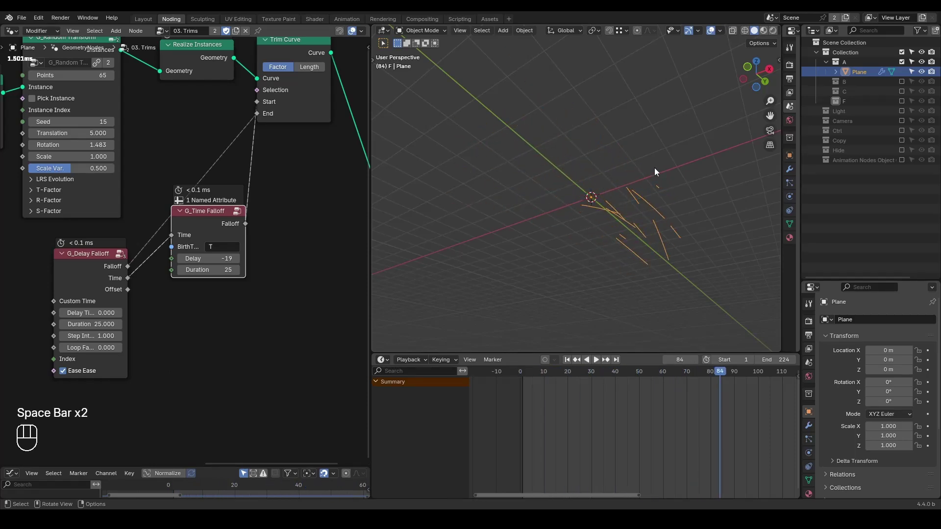
pyautogui.press('shift+space')
pyautogui.press('space')
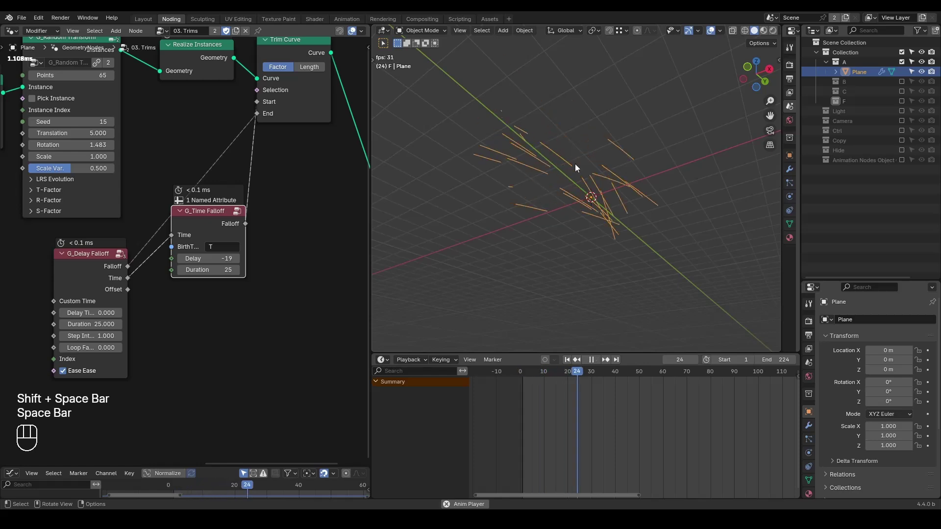
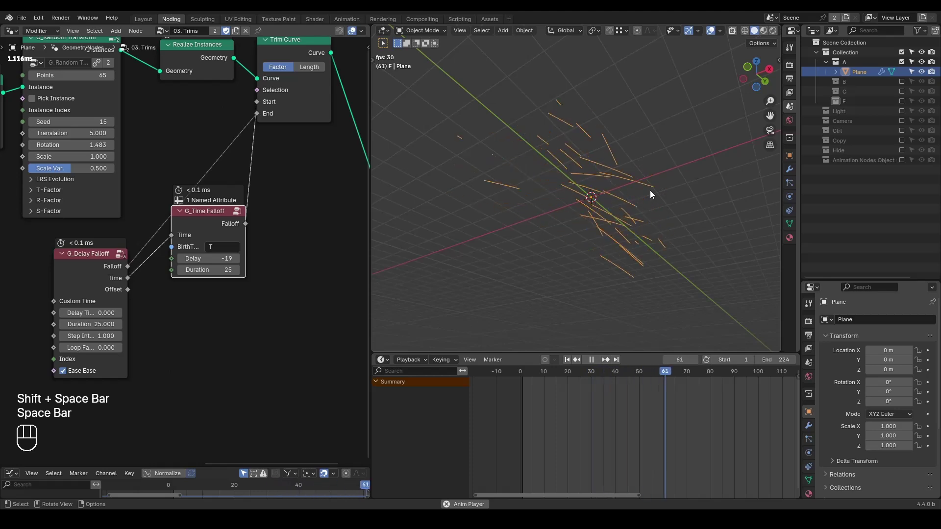
pyautogui.press('space')
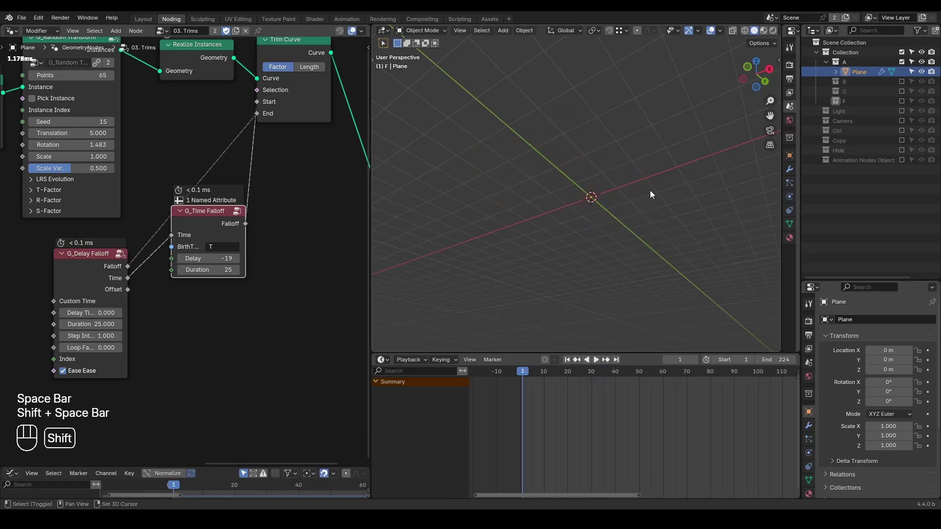
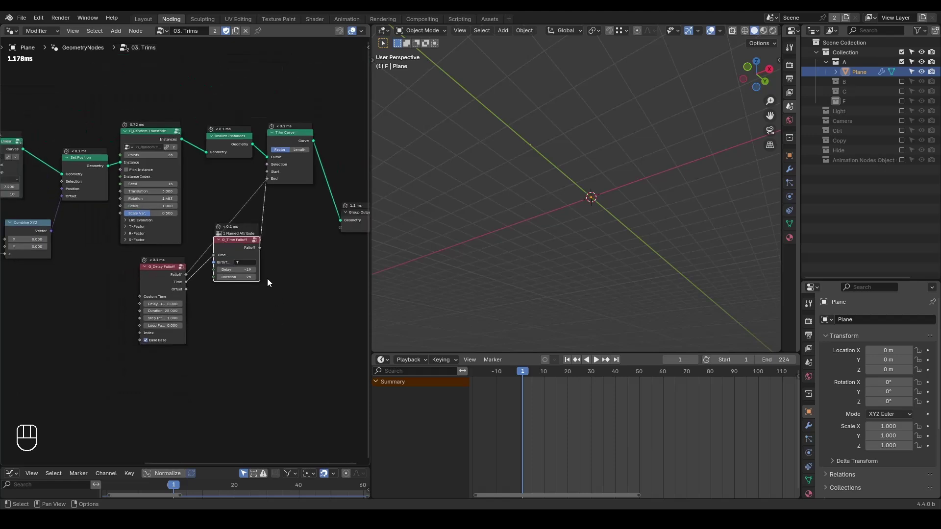
pyautogui.middleClick(239, 198)
pyautogui.click(238, 257)
pyautogui.rightClick(238, 258)
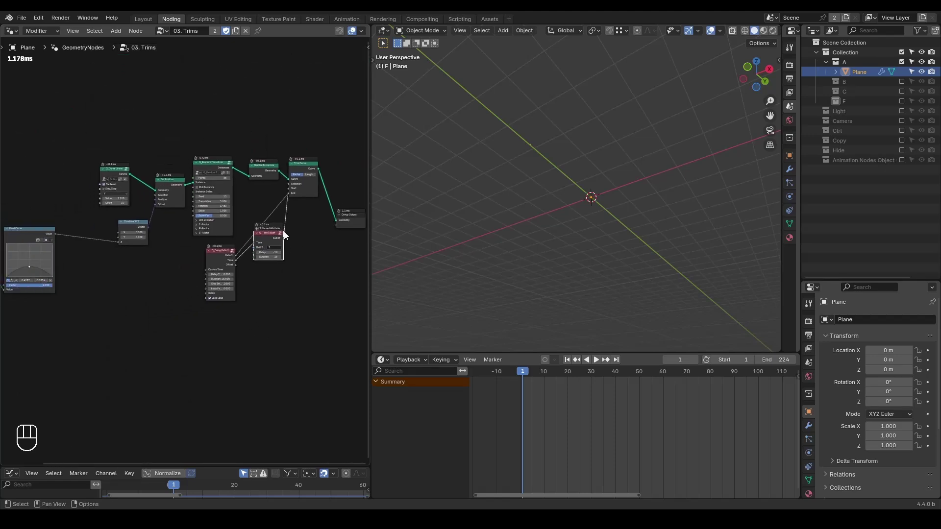